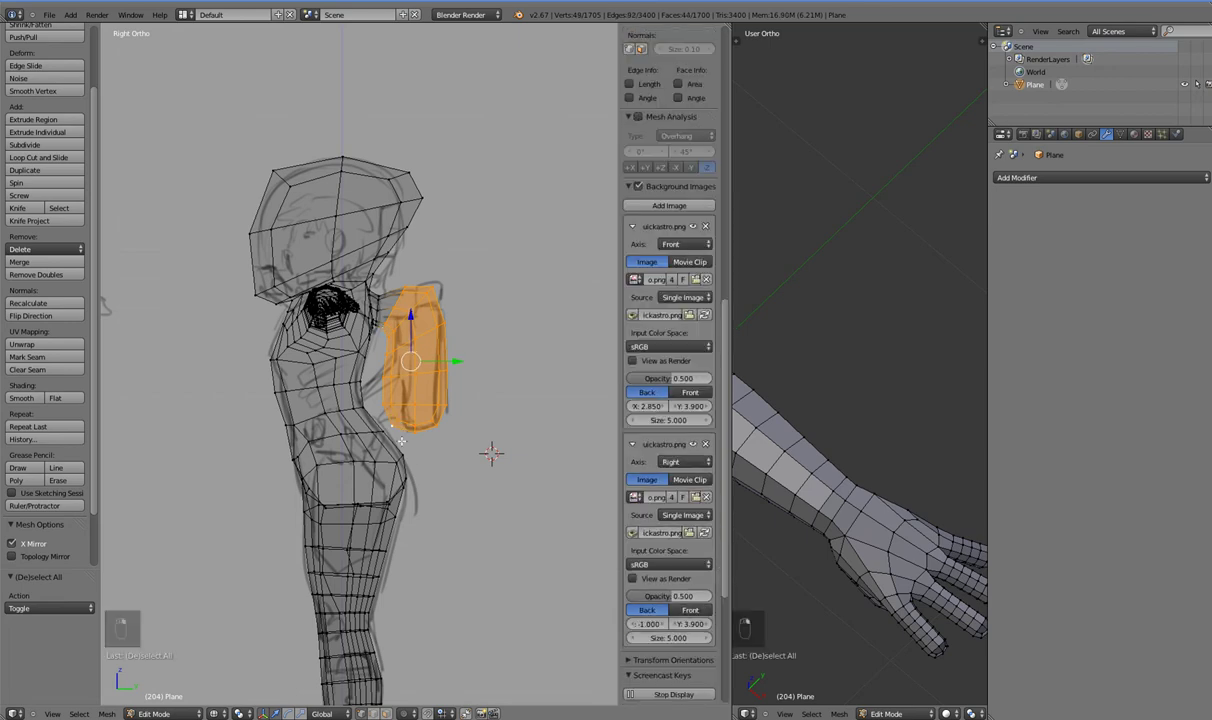
- From front view, slide the waist vertices horizontally onto the sketch outline one by one
{"action": "key", "text": "KP_3"}
{"action": "key", "text": "h"}
{"action": "key", "text": "KP_1"}
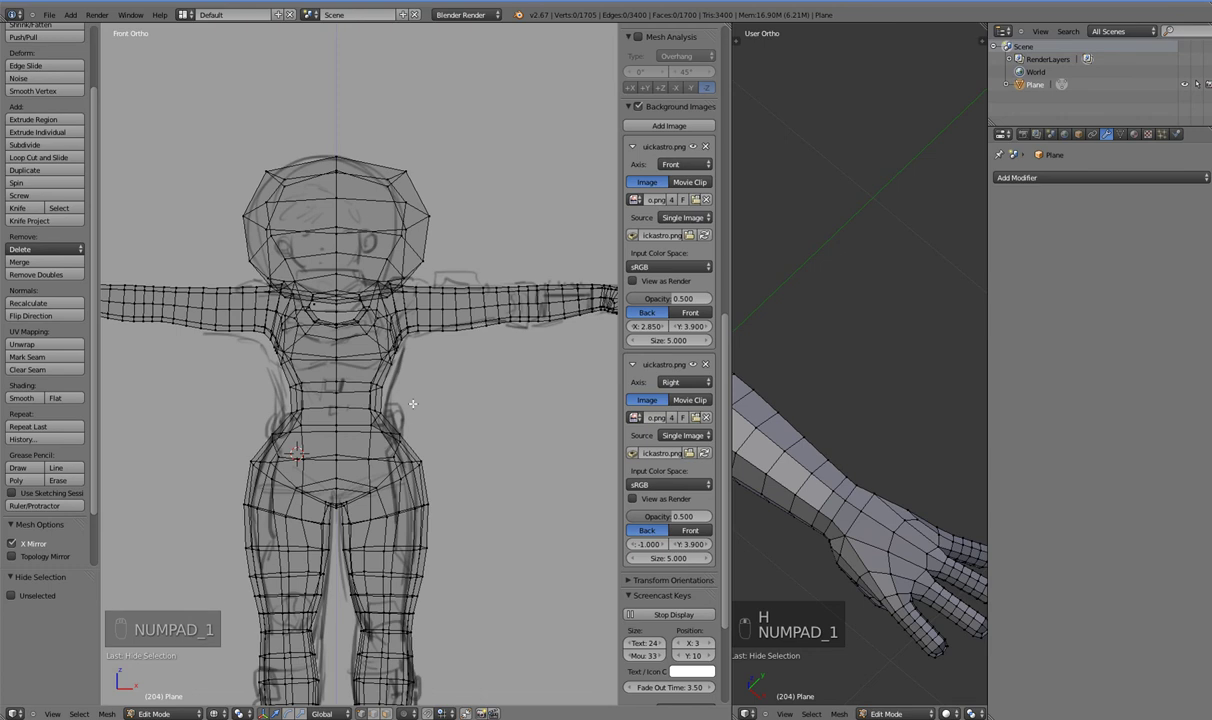
{"action": "key", "text": "a"}
{"action": "key", "text": "a"}
{"action": "key", "text": "b"}
{"action": "key", "text": "a"}
{"action": "key", "text": "b"}
{"action": "key", "text": "a"}
{"action": "key", "text": "b"}
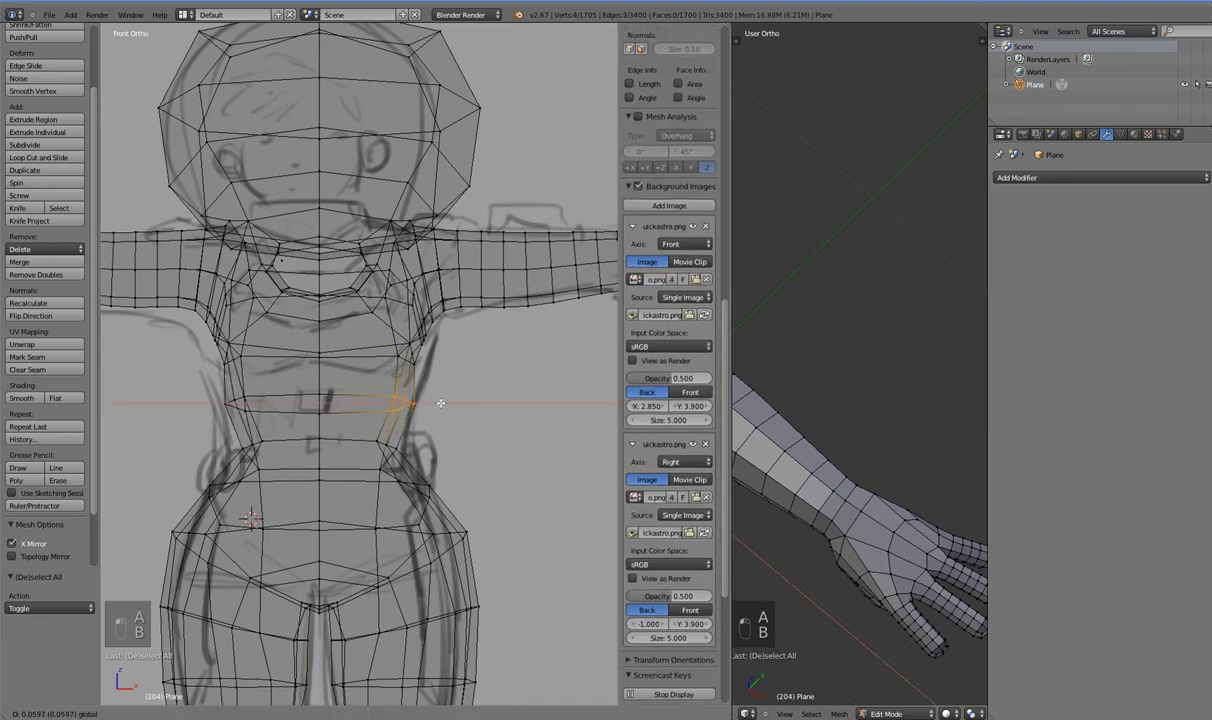
{"action": "key", "text": "a"}
{"action": "key", "text": "b"}
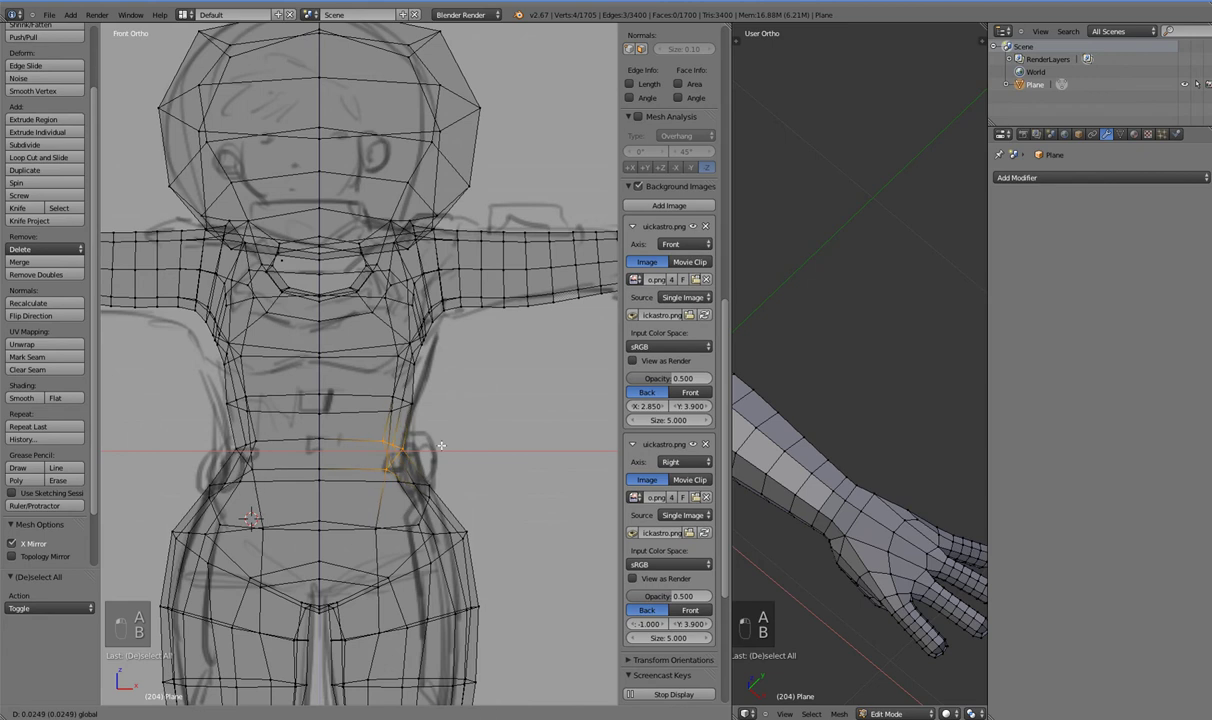
{"action": "key", "text": "a"}
{"action": "key", "text": "b"}
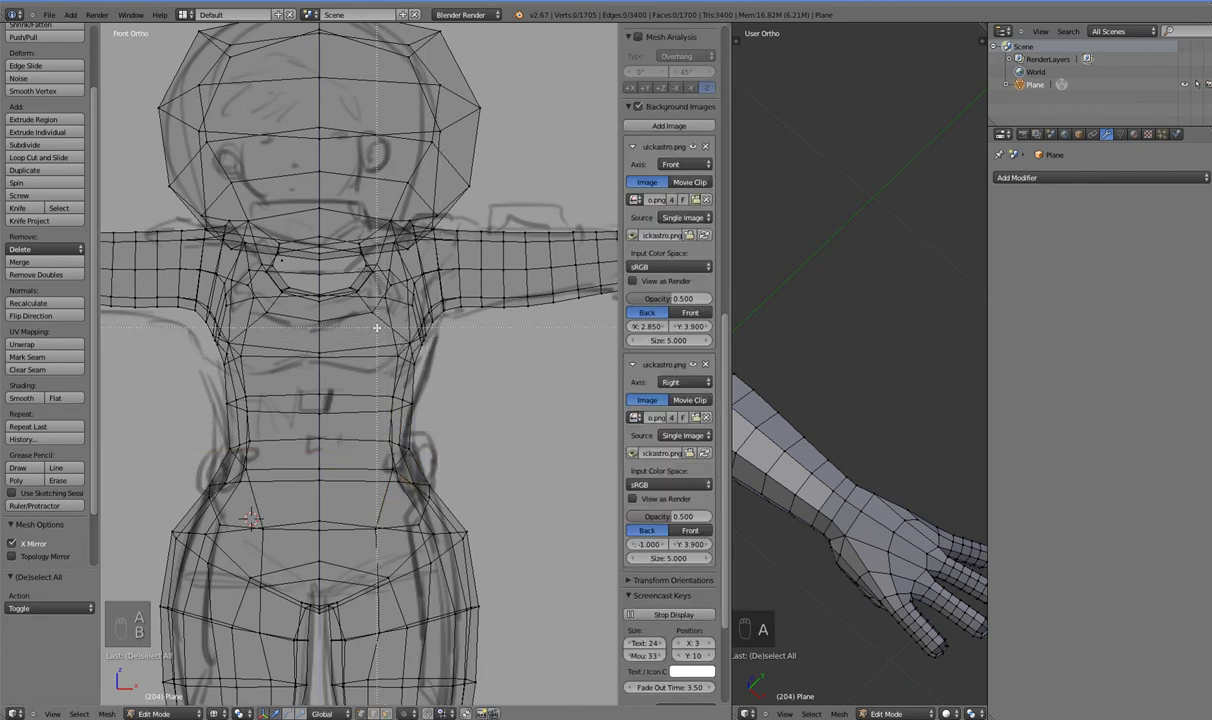
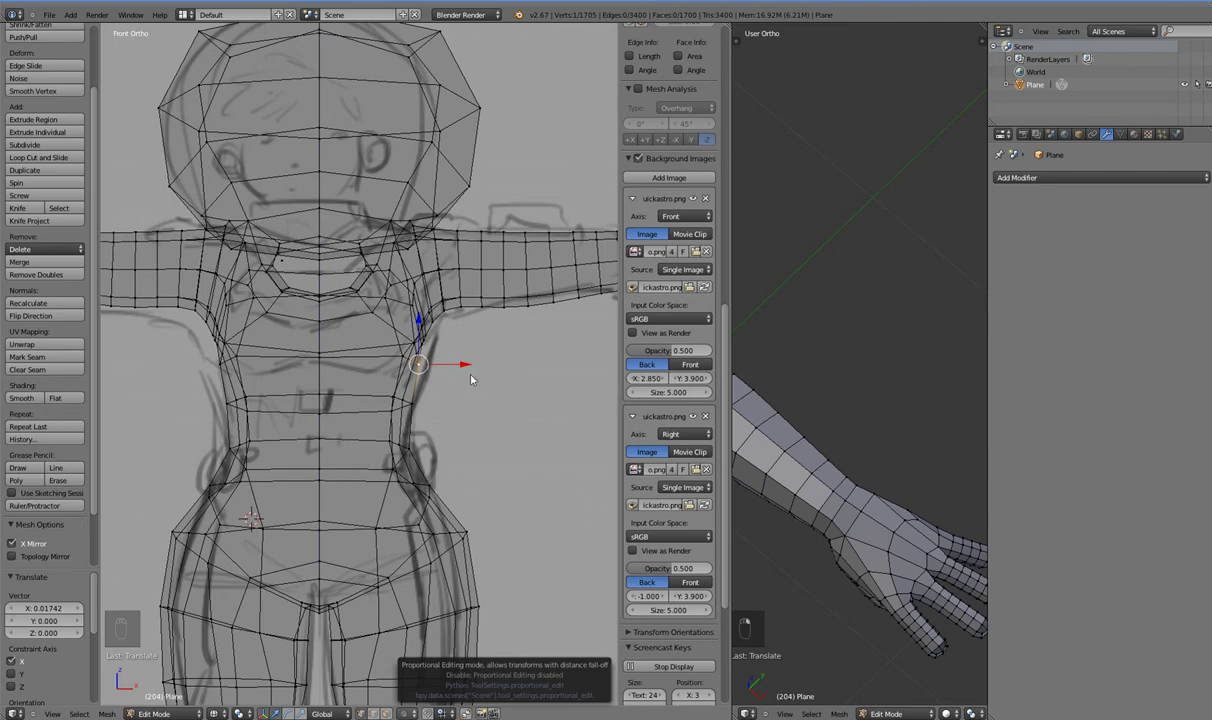
- Pull the vertices under the arms onto the outline, then check the torso in solid shading
{"action": "left_click_drag", "start_coordinate": [400, 368], "coordinate": [437, 368]}
{"action": "key", "text": "KP_1"}
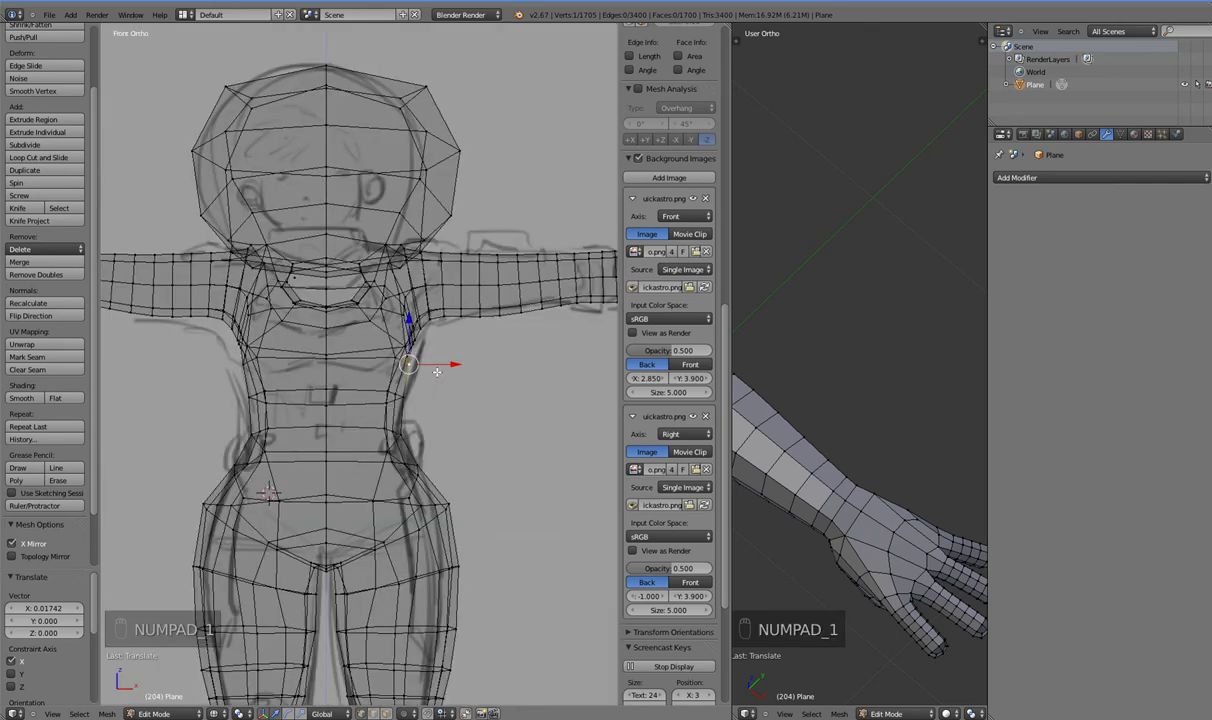
{"action": "key", "text": "a"}
{"action": "key", "text": "b"}
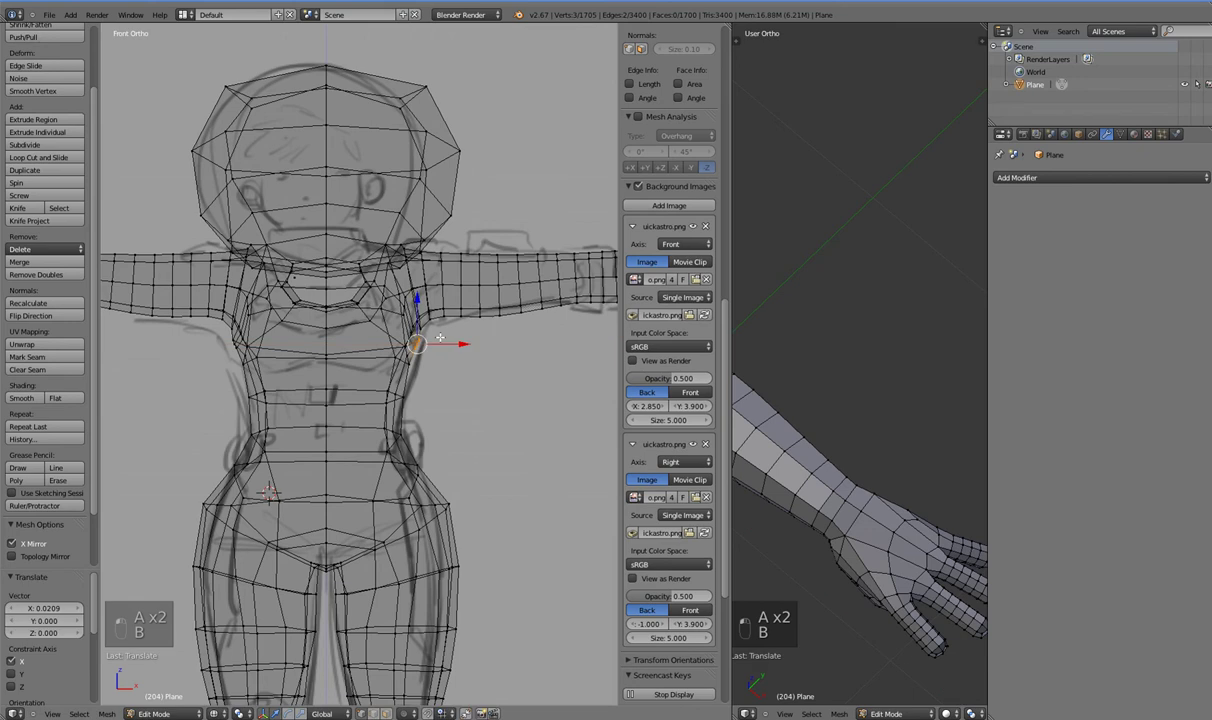
{"action": "key", "text": "a"}
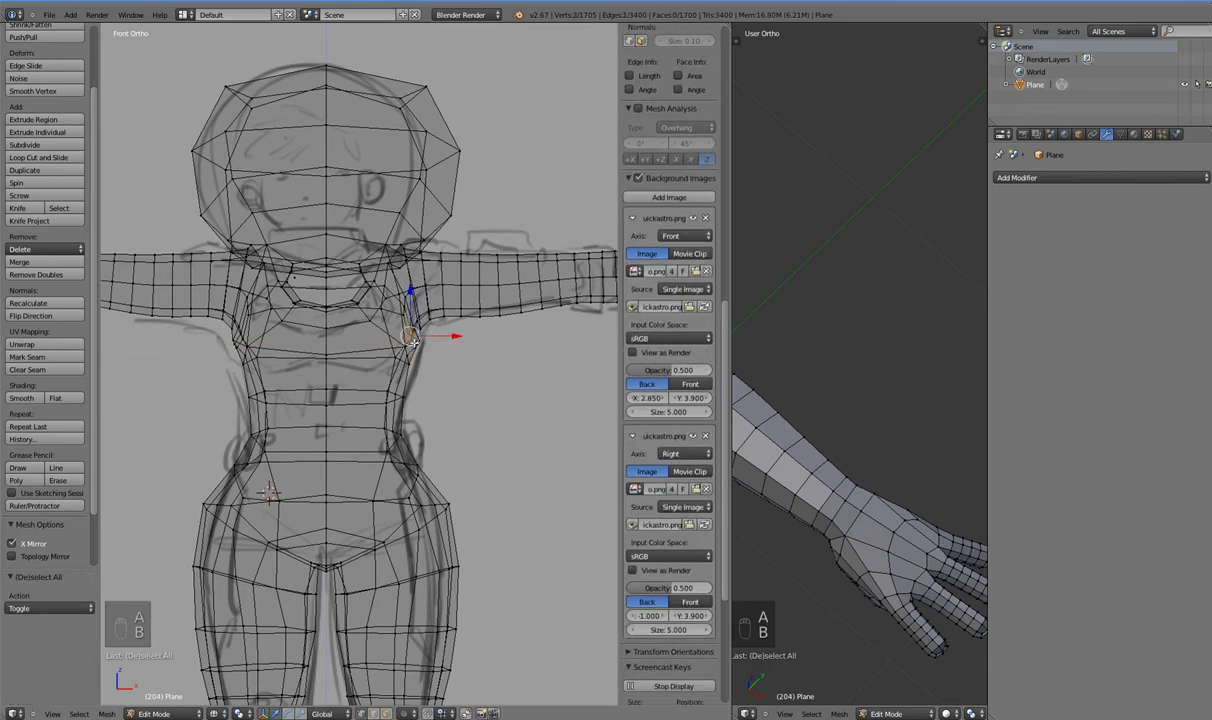
{"action": "key", "text": "a"}
{"action": "key", "text": "b"}
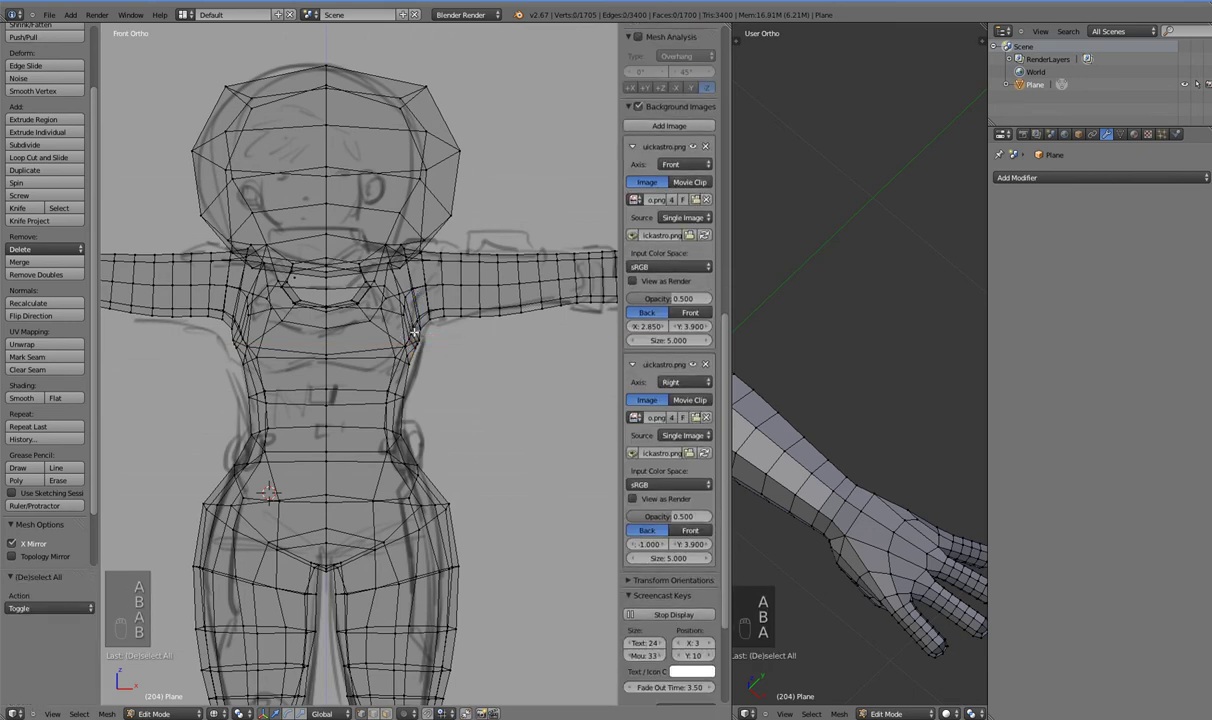
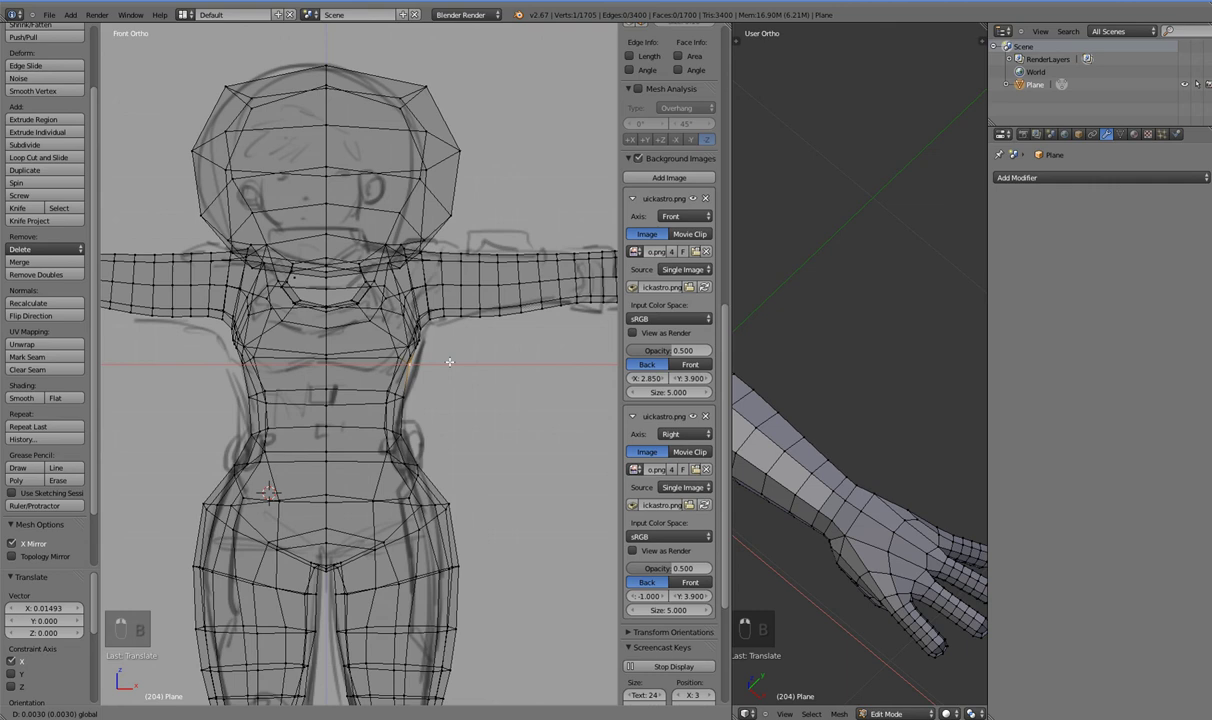
{"action": "key", "text": "z"}
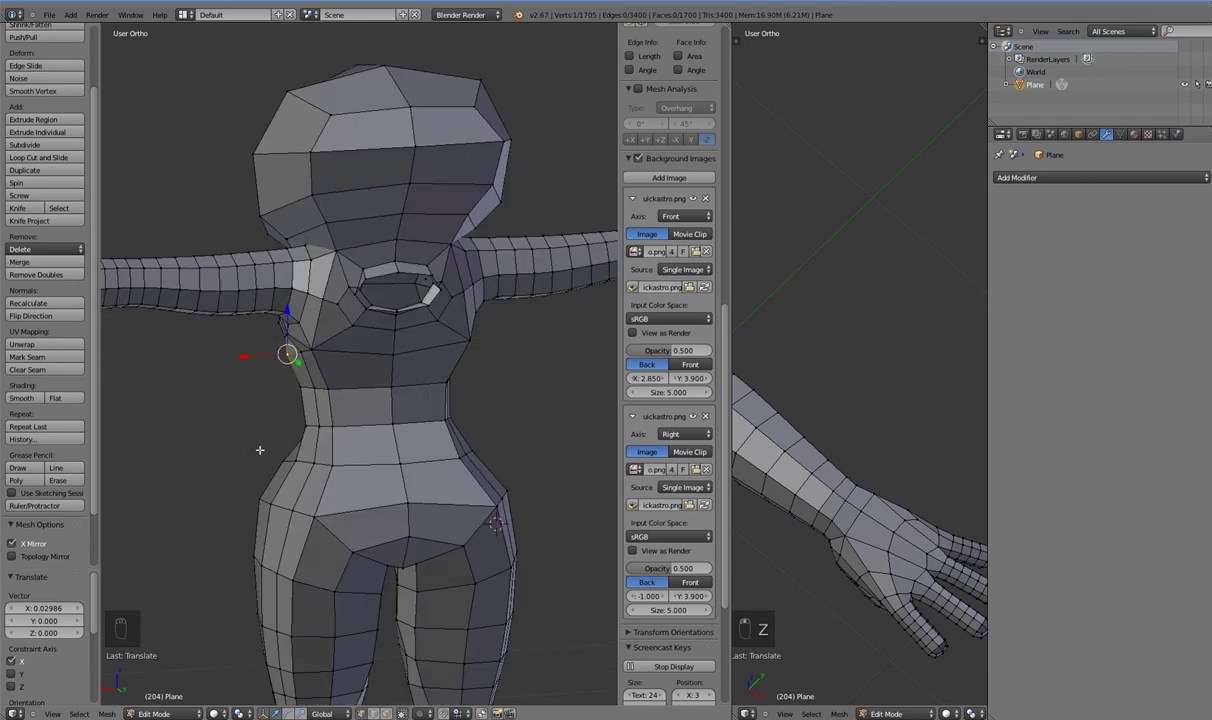
- Select the whole plate piece and view it in wireframe from the side against the sketch
{"action": "key", "text": "ctrl+h"}
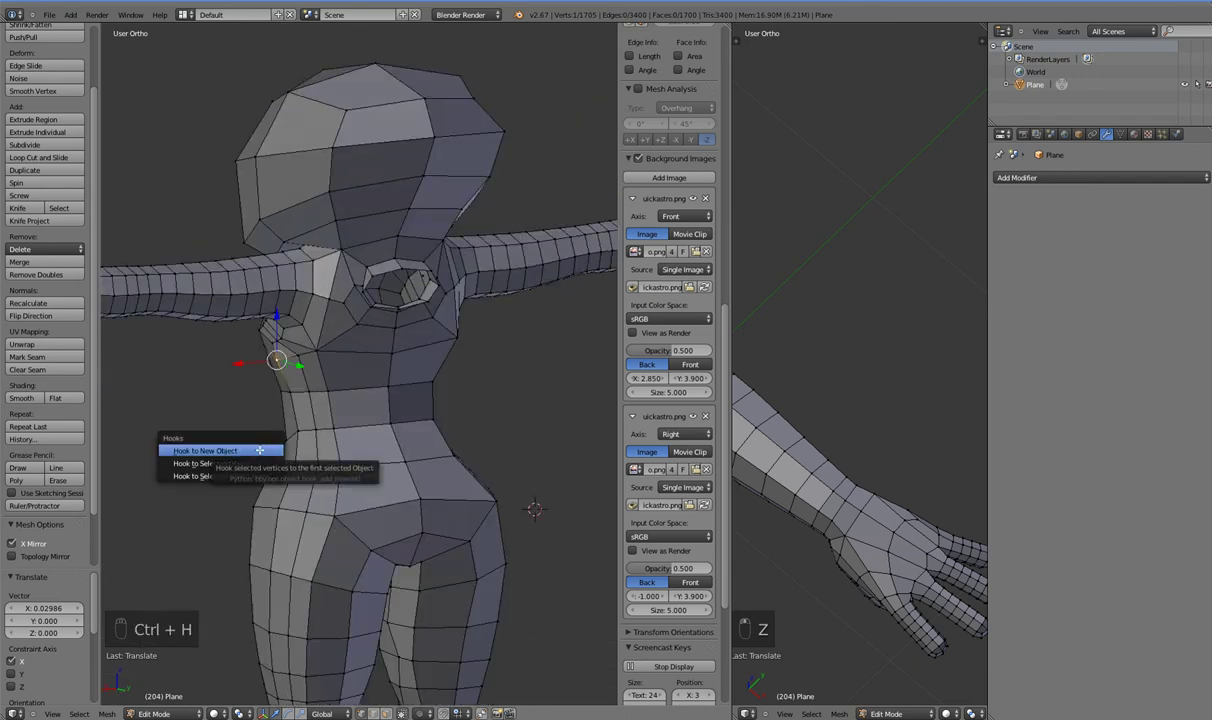
{"action": "key", "text": "alt+h"}
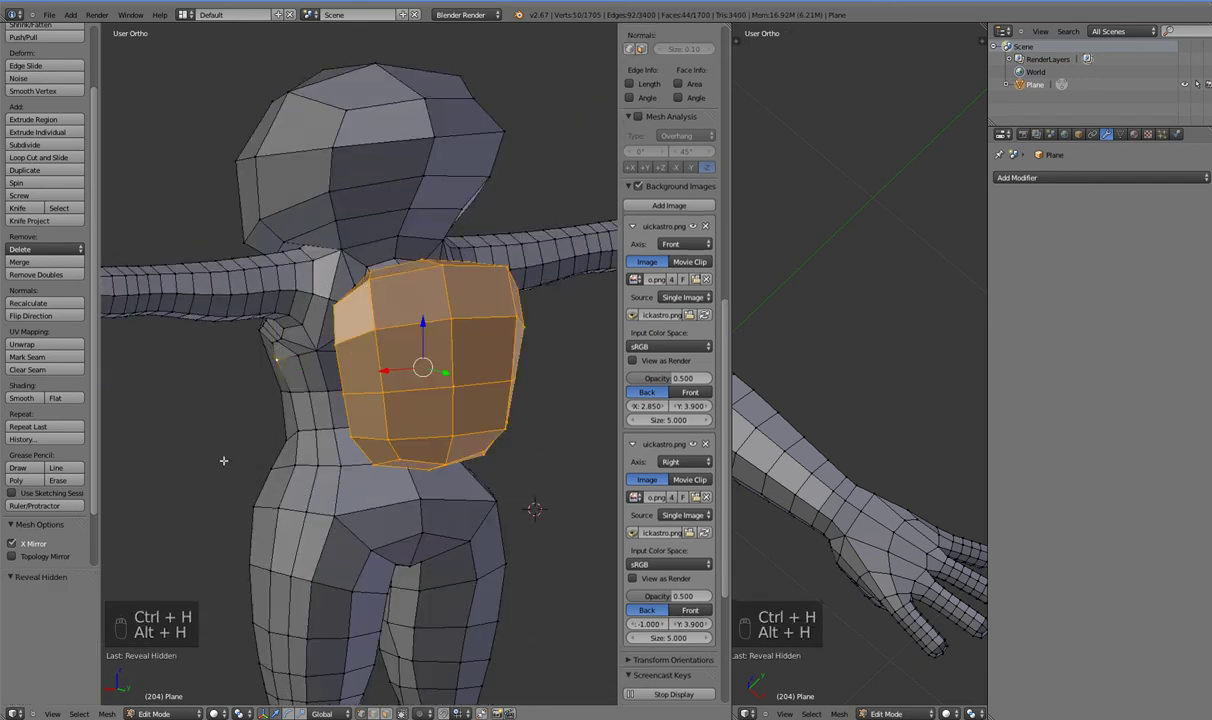
{"action": "key", "text": "KP_3"}
{"action": "key", "text": "z"}
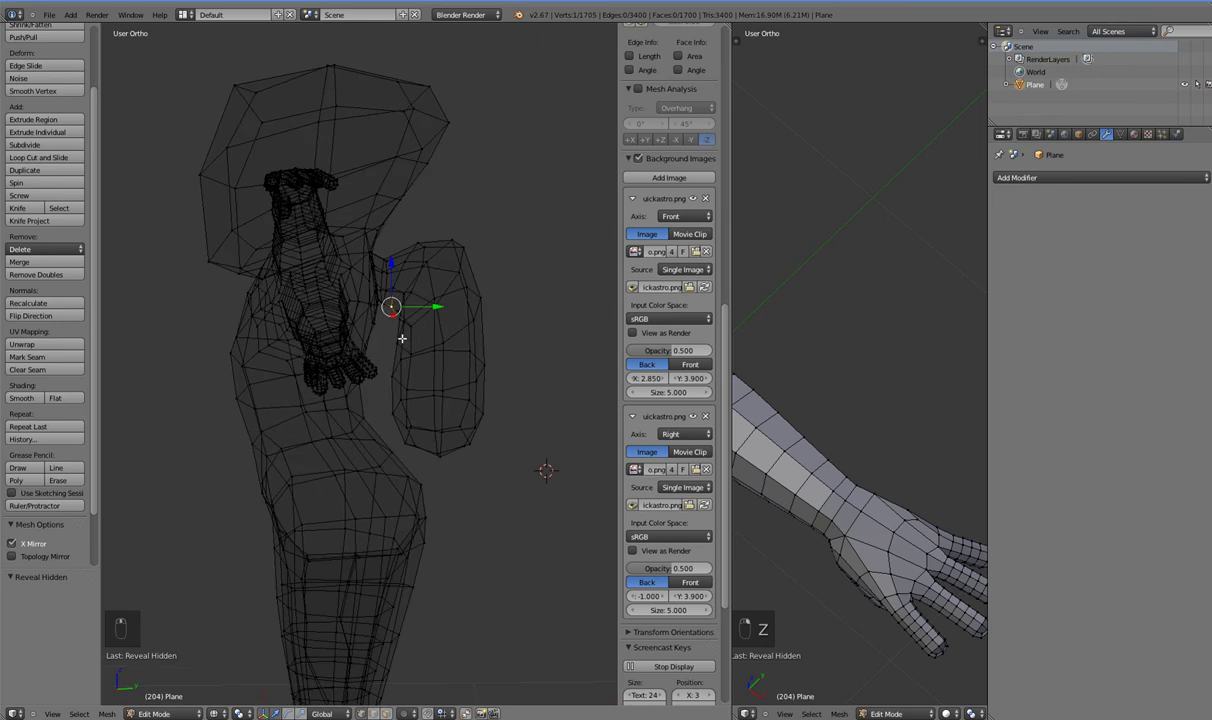
{"action": "key", "text": "KP_3"}
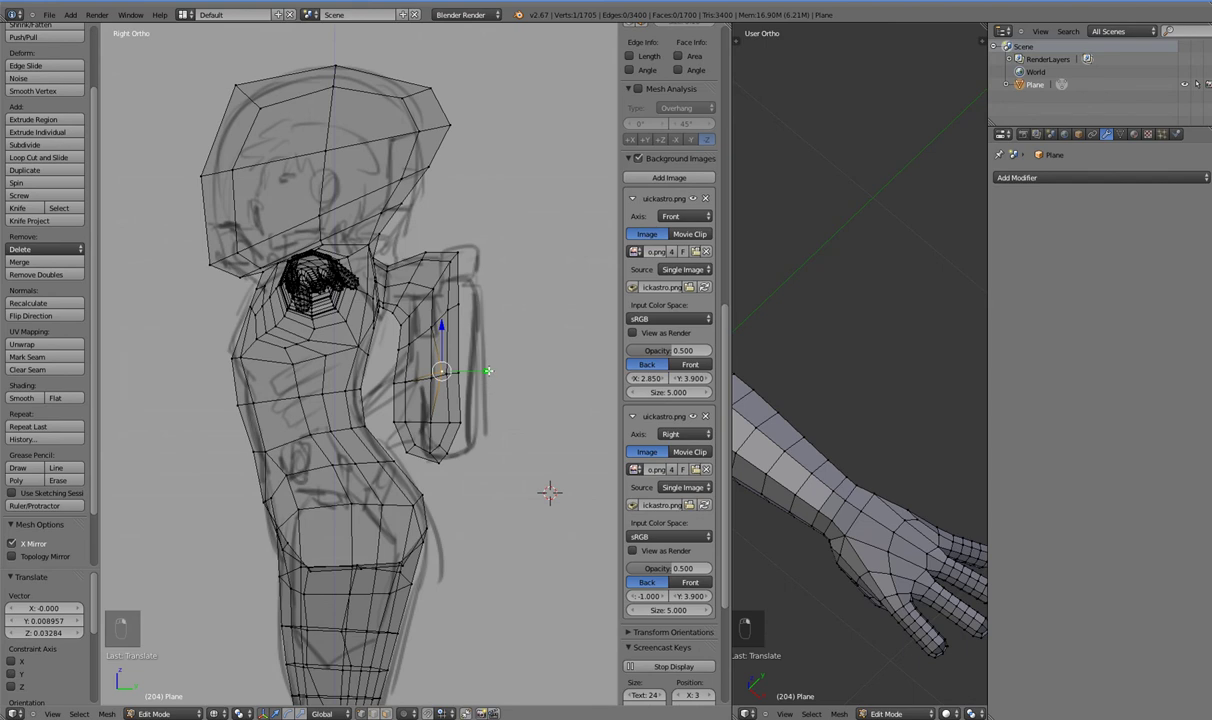
- Inspect the plate from behind and undo the last run of edits back to the plain slab
{"action": "left_click_drag", "start_coordinate": [424, 422], "coordinate": [394, 440]}
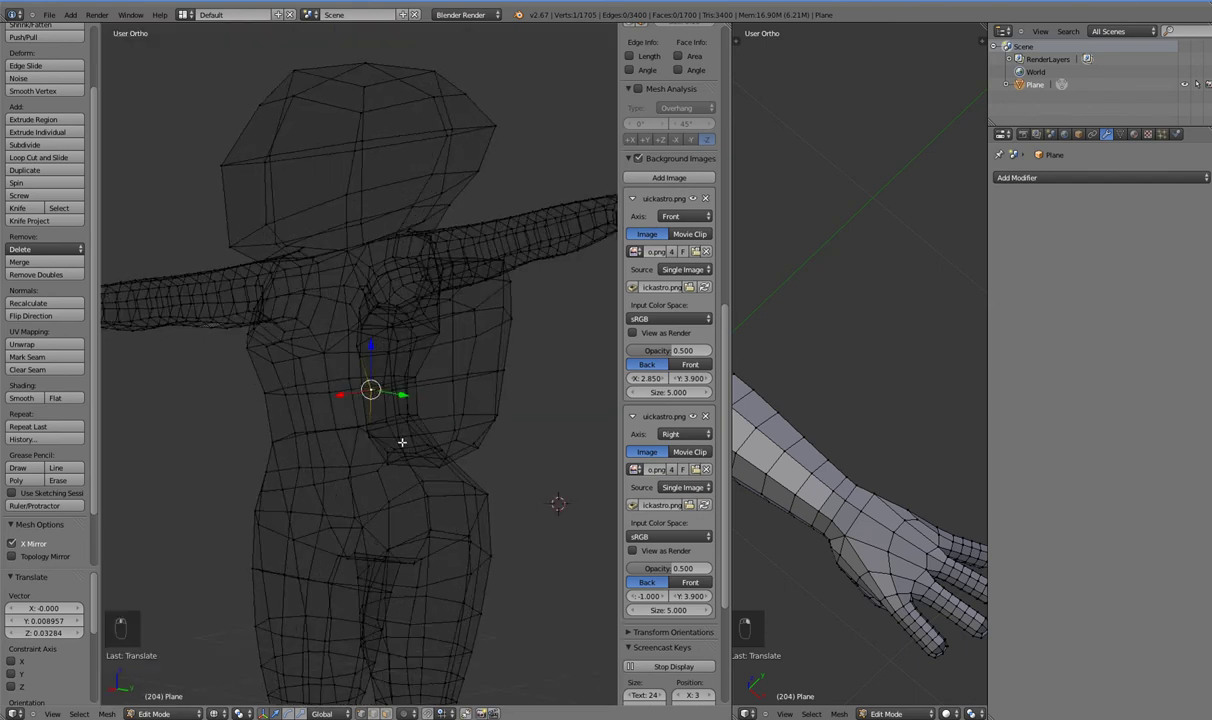
{"action": "key", "text": "KP_3"}
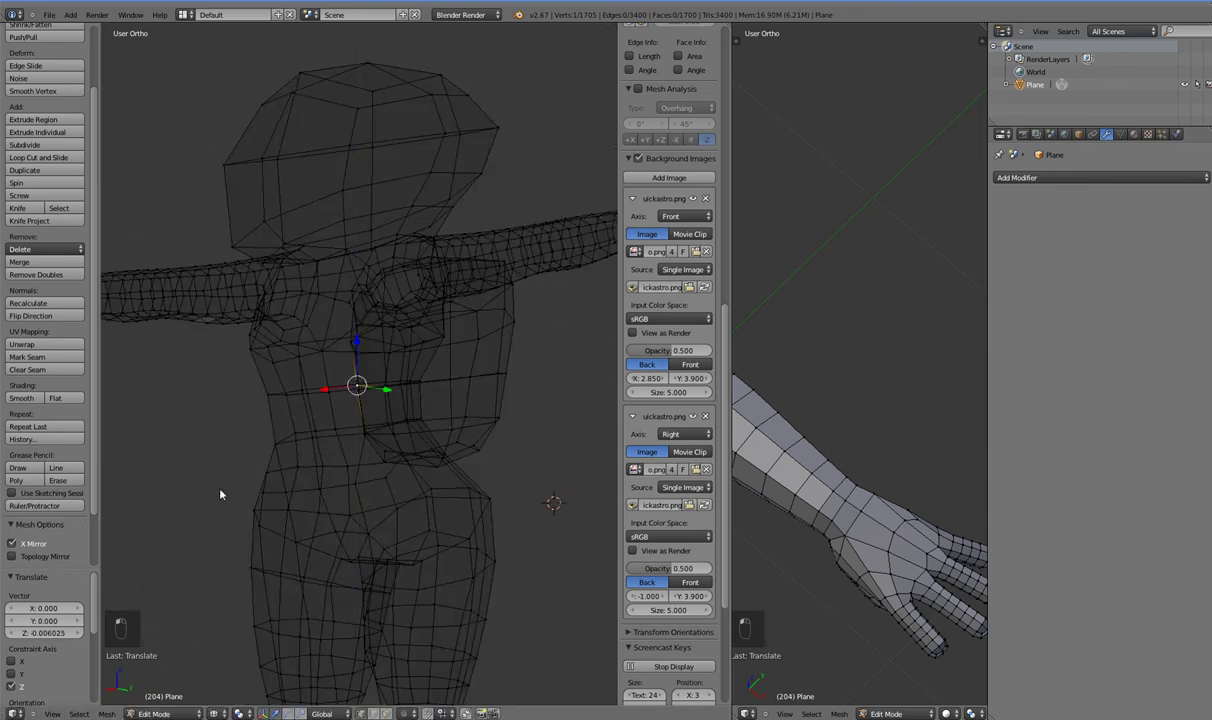
{"action": "key", "text": "ctrl+z"}
{"action": "key", "text": "ctrl+z"}
{"action": "key", "text": "ctrl+z"}
{"action": "key", "text": "ctrl+z"}
{"action": "key", "text": "ctrl+z"}
{"action": "key", "text": "ctrl+z"}
{"action": "key", "text": "ctrl+z"}
{"action": "key", "text": "ctrl+z"}
{"action": "key", "text": "ctrl+z"}
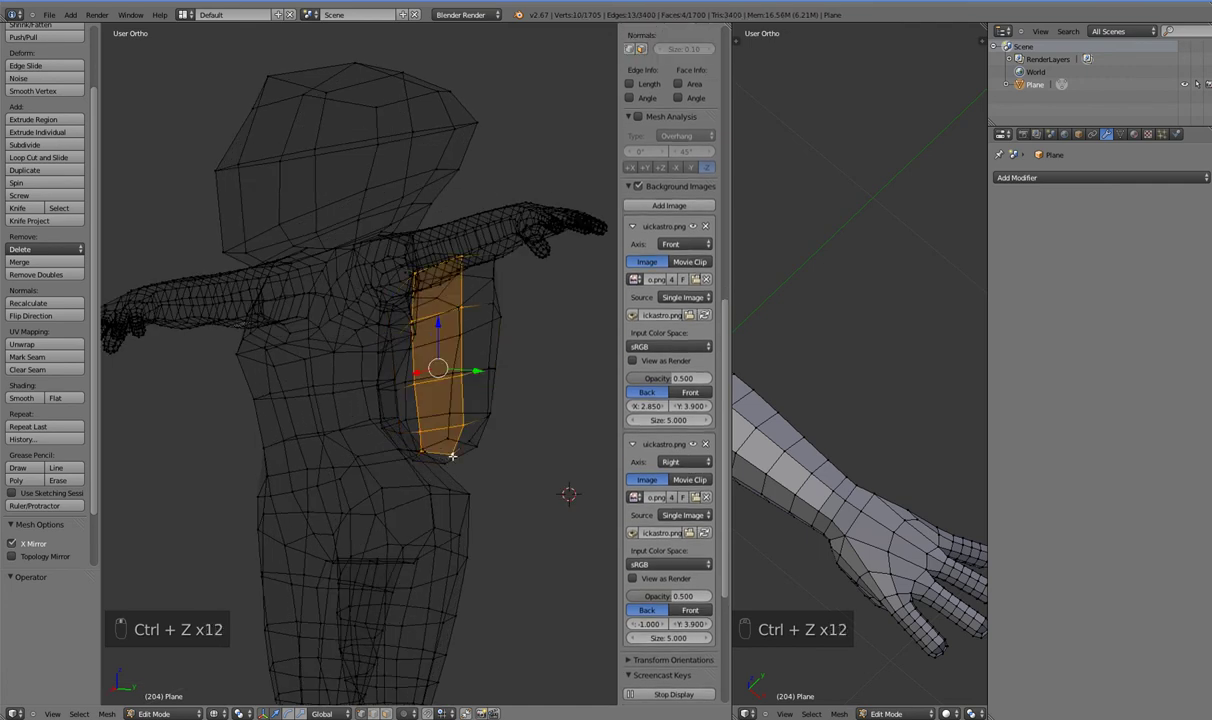
- In side view, nudge the plate's inner vertices so it sits against the torso's back
{"action": "key", "text": "KP_1"}
{"action": "key", "text": "KP_3"}
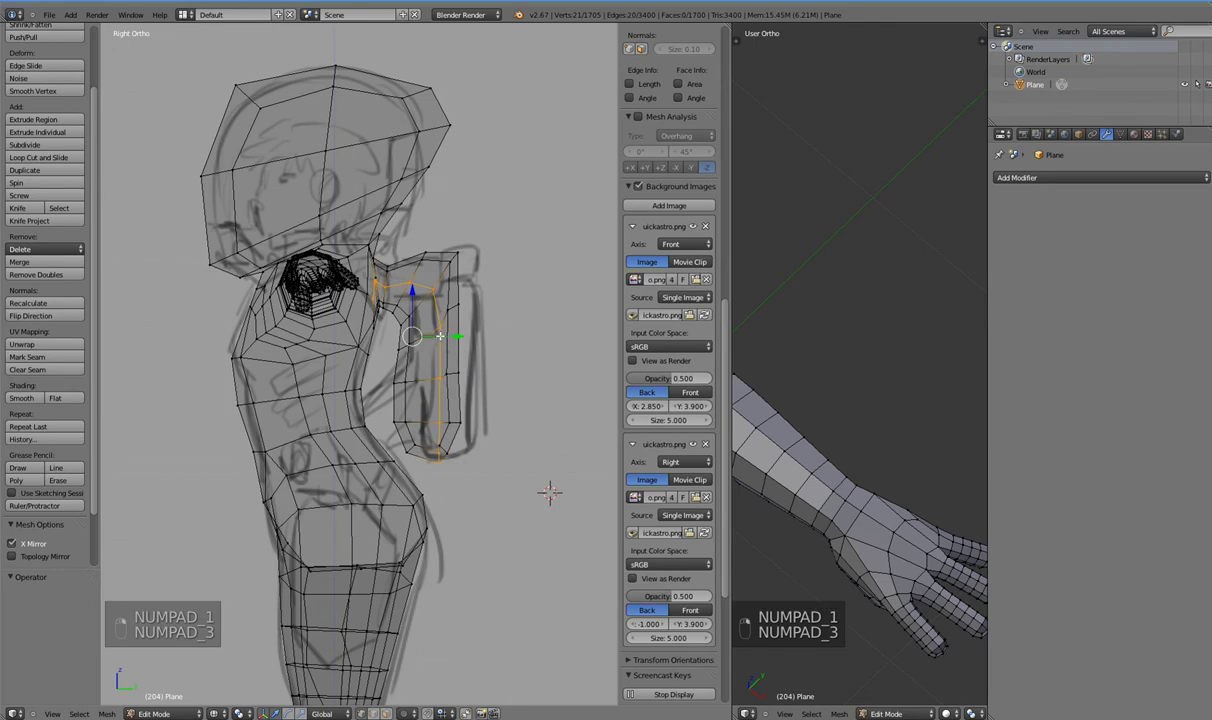
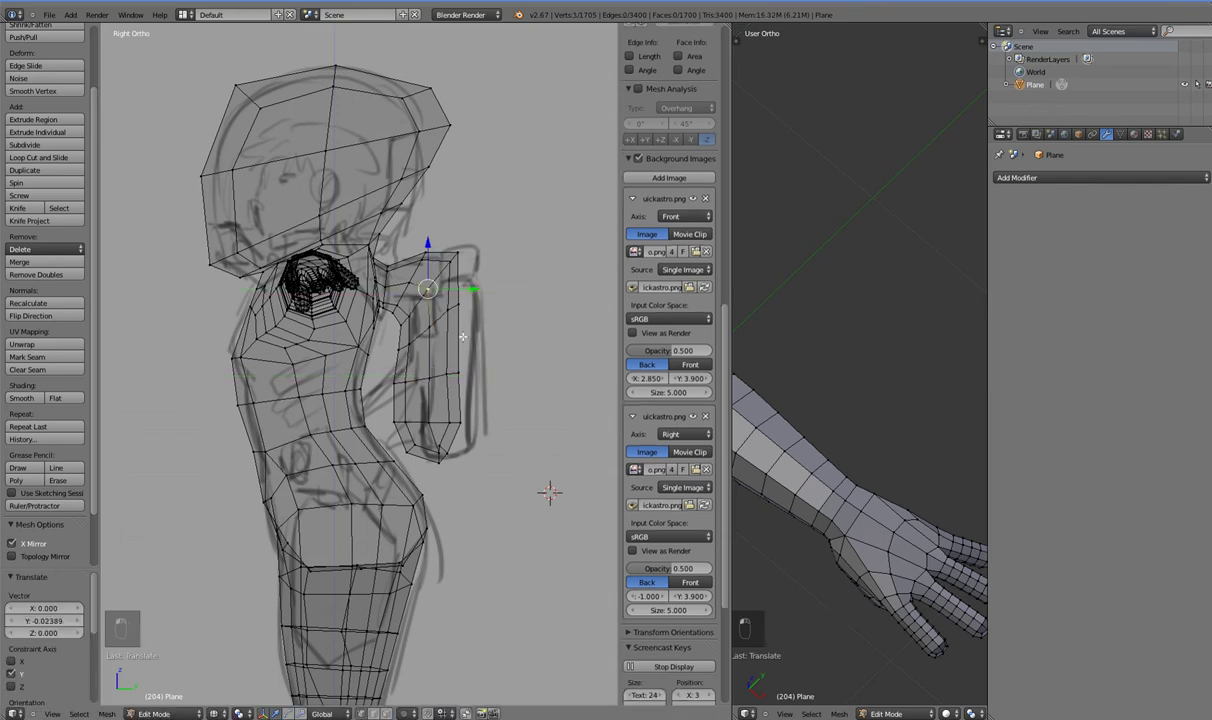
{"action": "key", "text": "a"}
{"action": "key", "text": "b"}
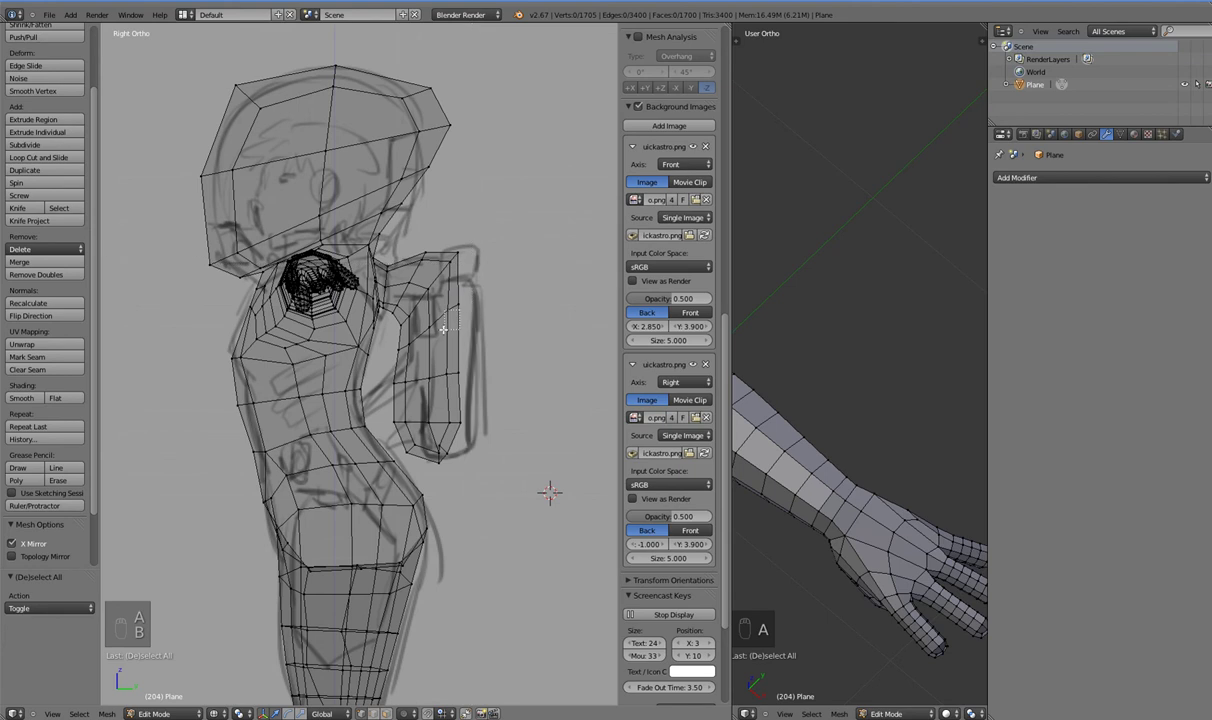
{"action": "key", "text": "b"}
{"action": "key", "text": "b"}
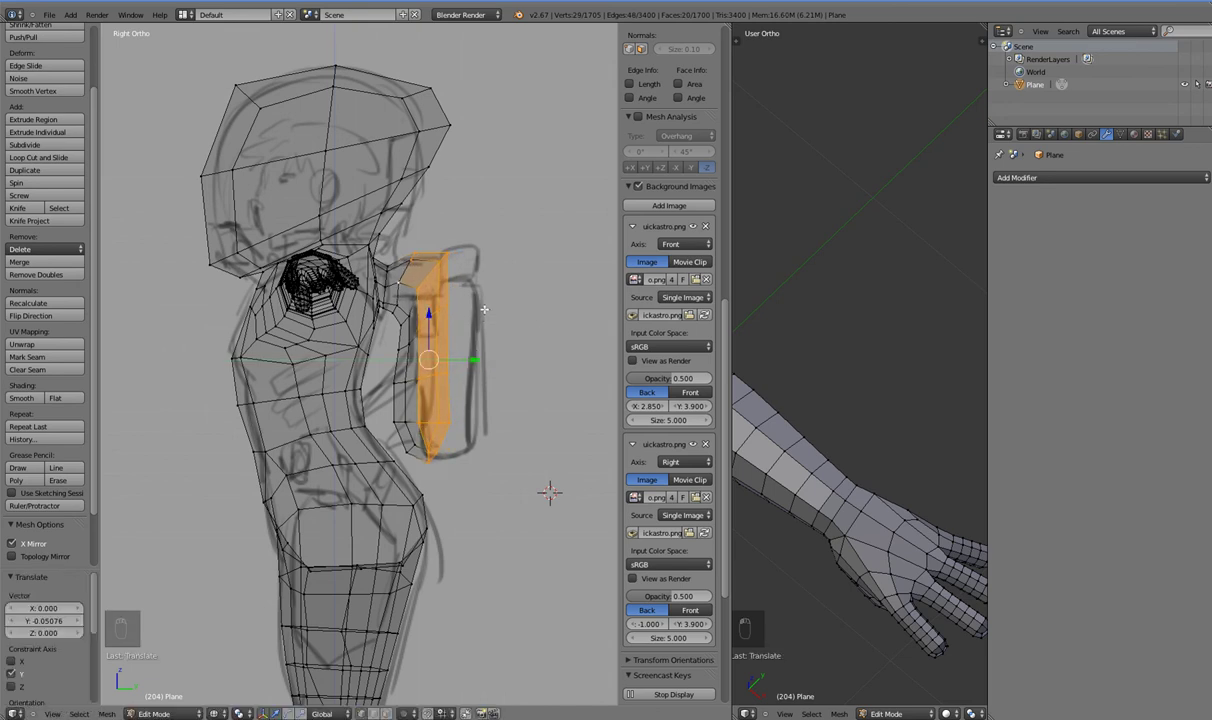
{"action": "key", "text": "a"}
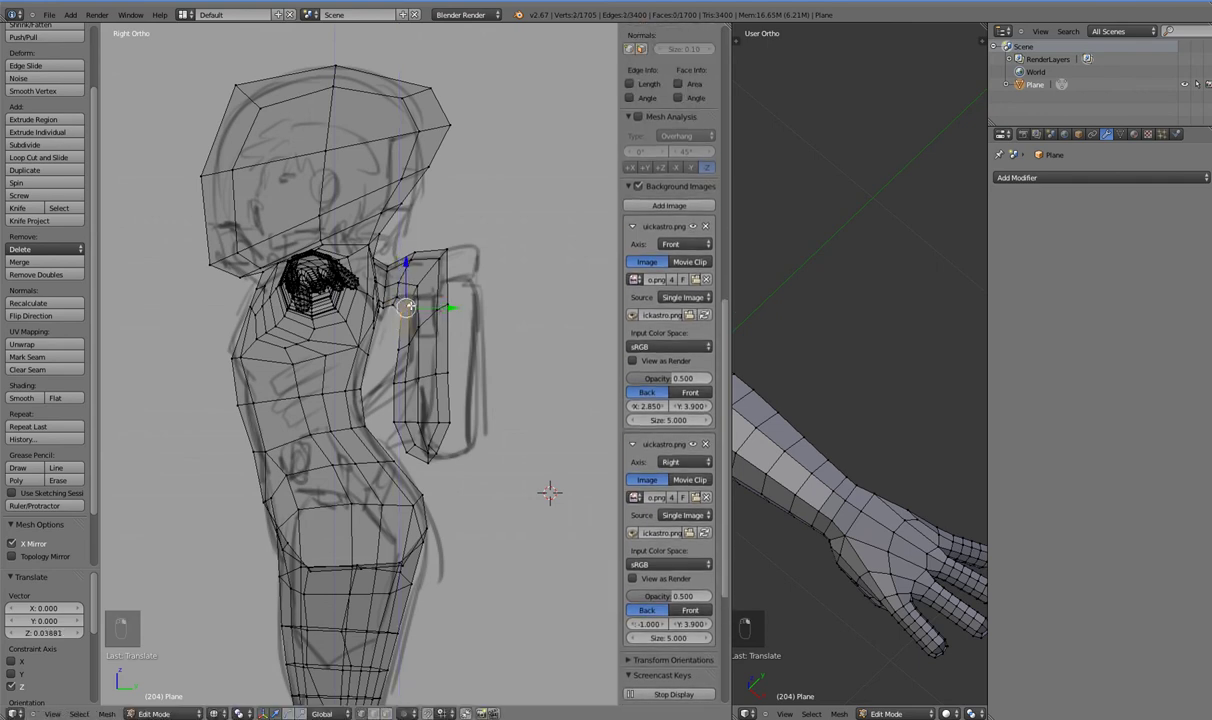
- Move the plate's upper vertices and top edge, axis-constrained, onto the backpack outline of the side sketch
{"action": "key", "text": "a"}
{"action": "key", "text": "b"}
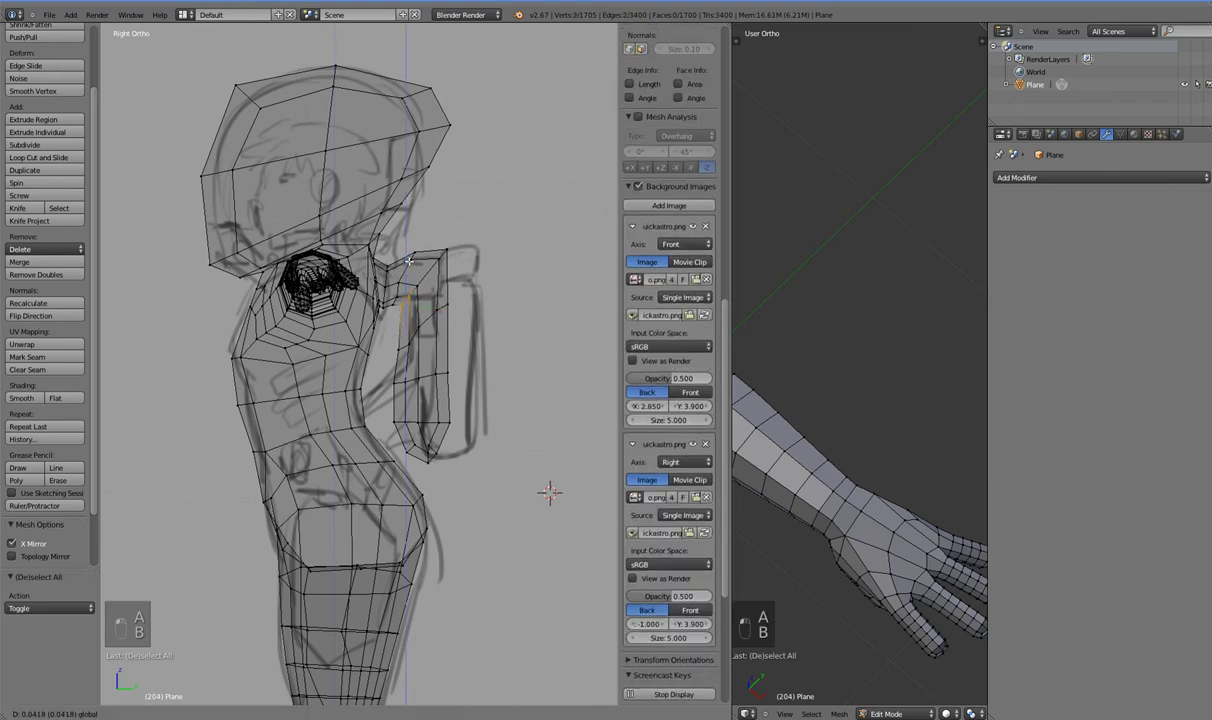
{"action": "key", "text": "a"}
{"action": "key", "text": "b"}
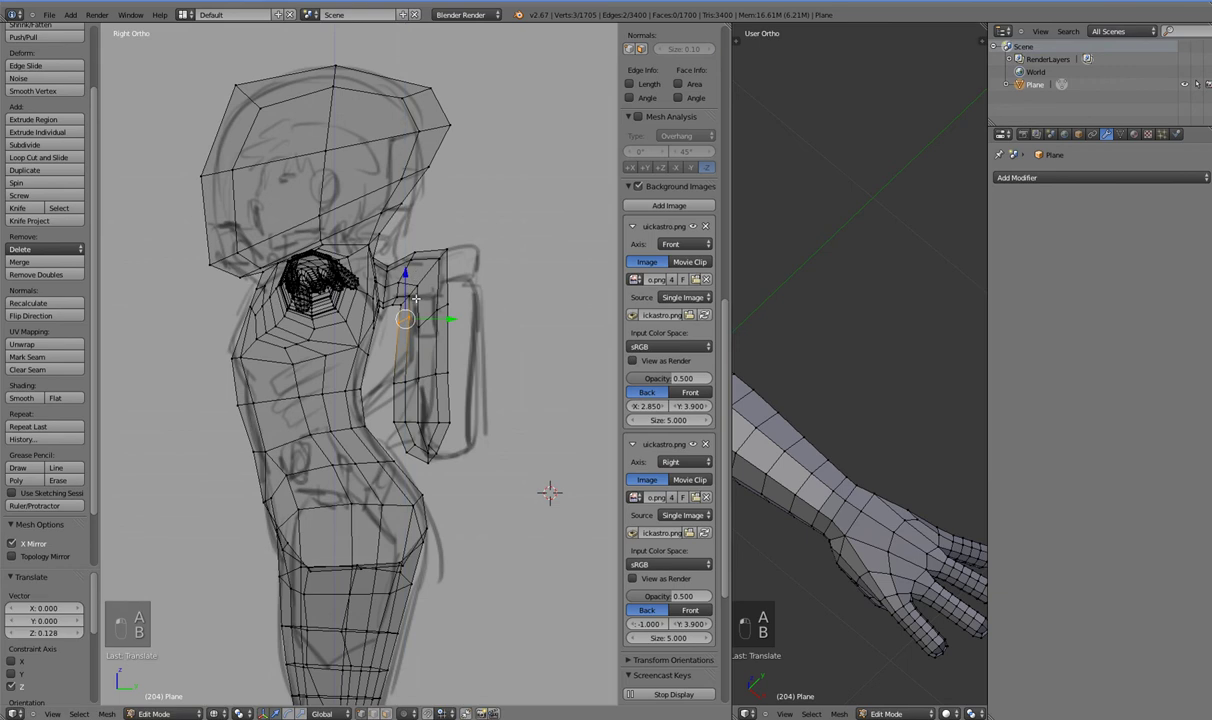
{"action": "key", "text": "a"}
{"action": "key", "text": "b"}
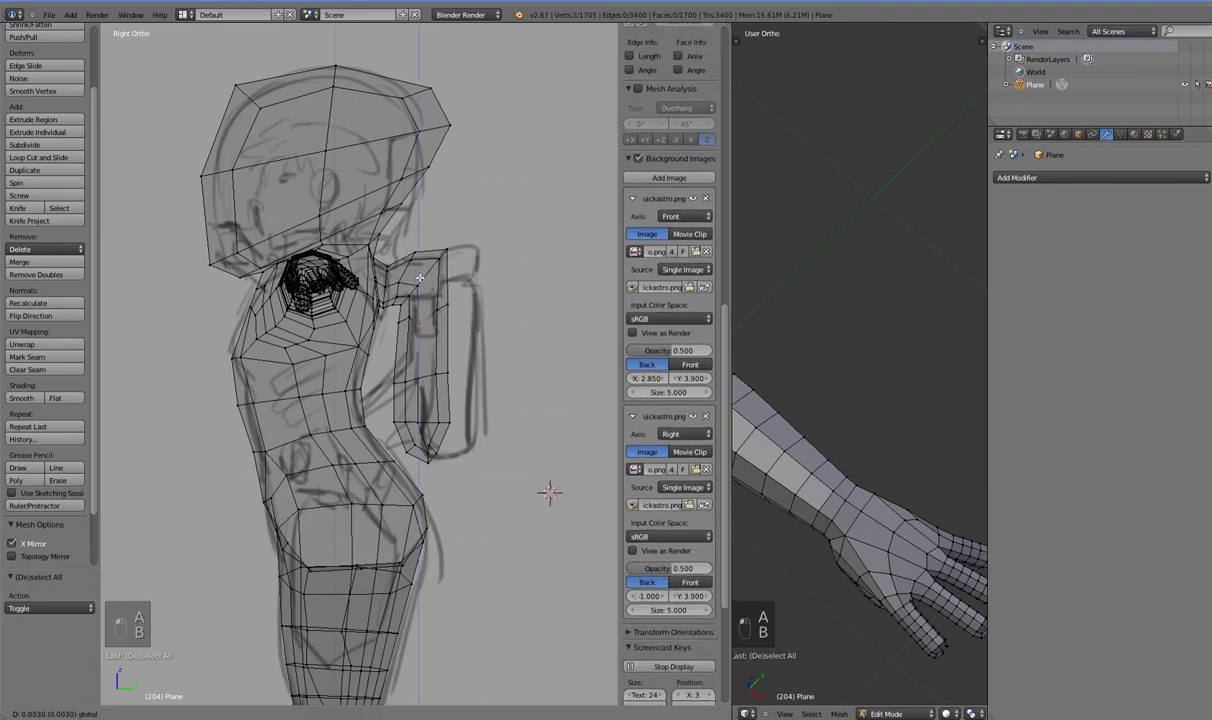
{"action": "key", "text": "a"}
{"action": "key", "text": "b"}
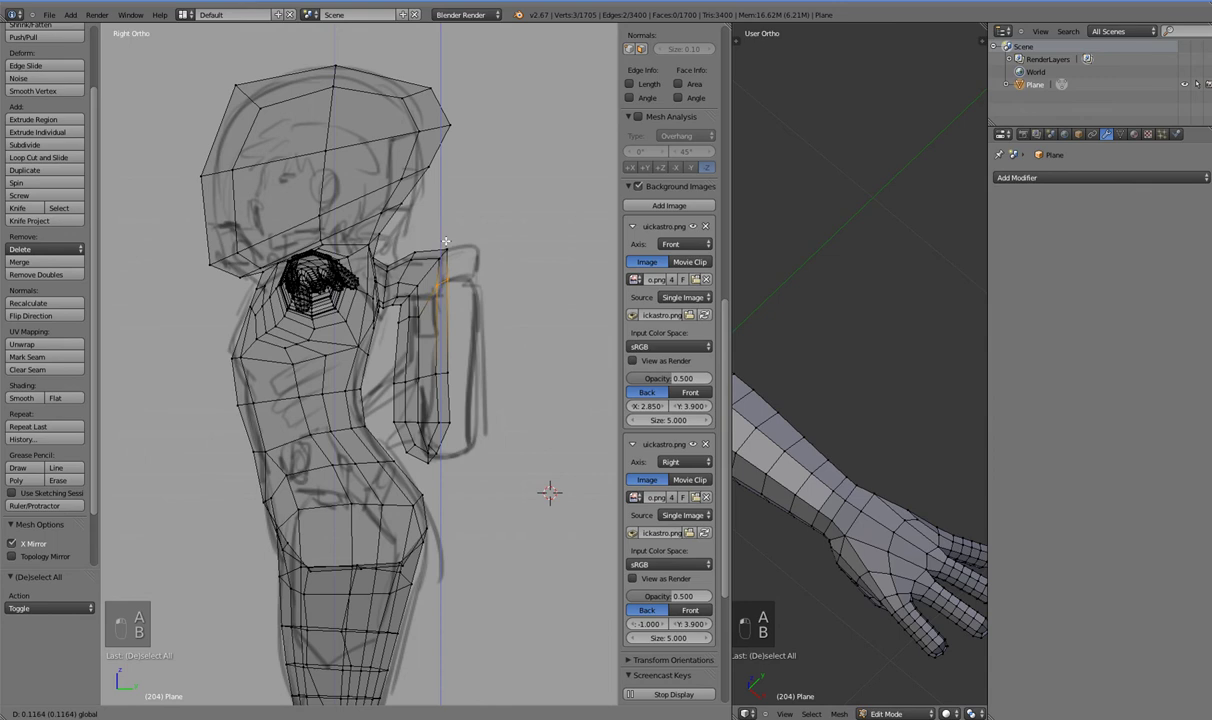
{"action": "key", "text": "a"}
{"action": "key", "text": "b"}
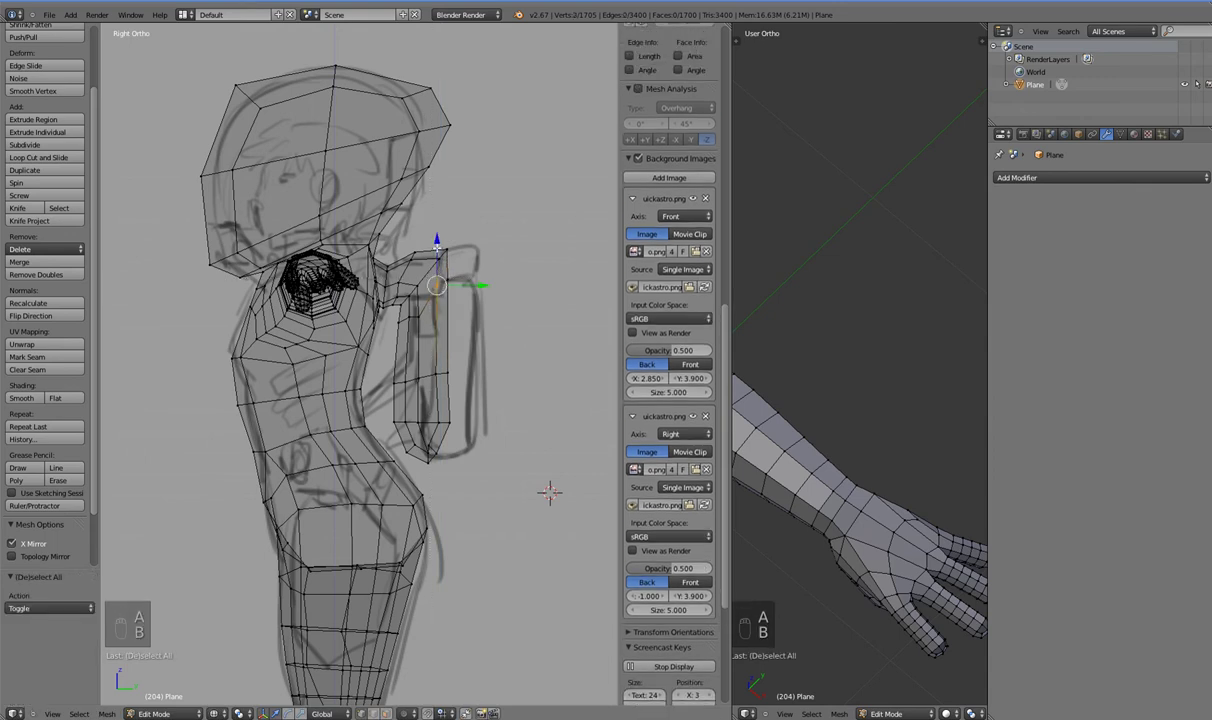
{"action": "key", "text": "a"}
{"action": "key", "text": "b"}
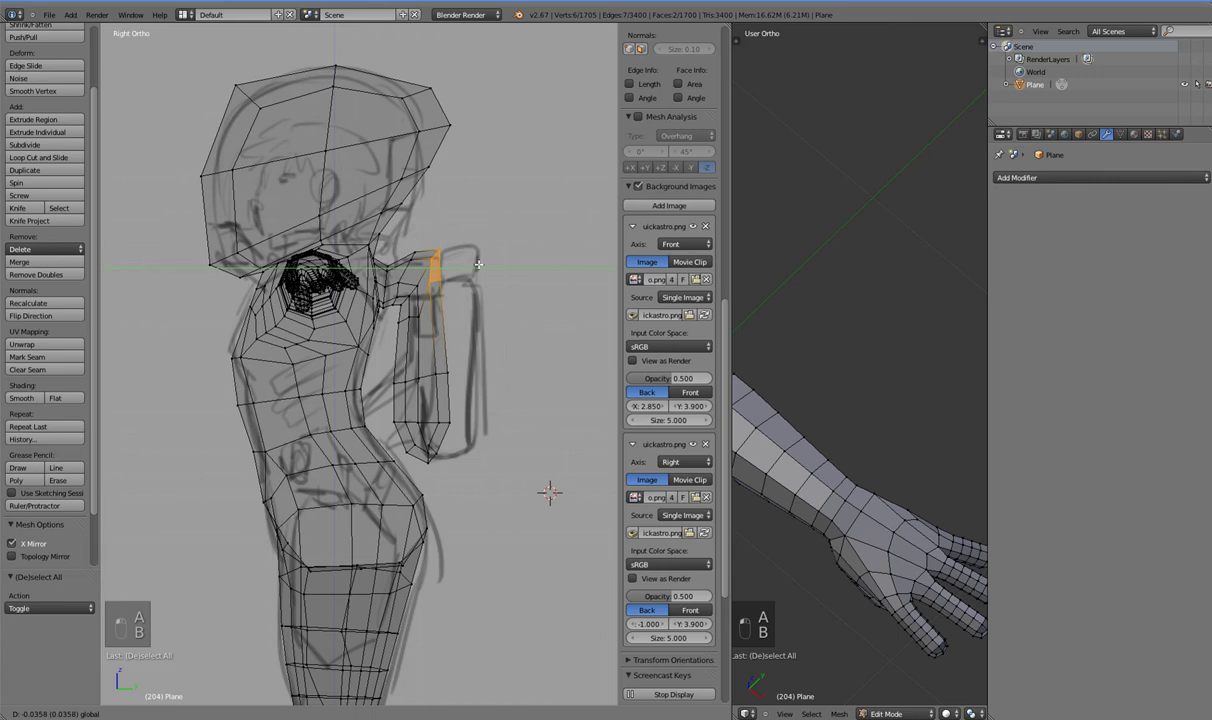
- Pull the plate's middle vertices into the bend of the outline and review it from around the torso
{"action": "key", "text": "a"}
{"action": "key", "text": "b"}
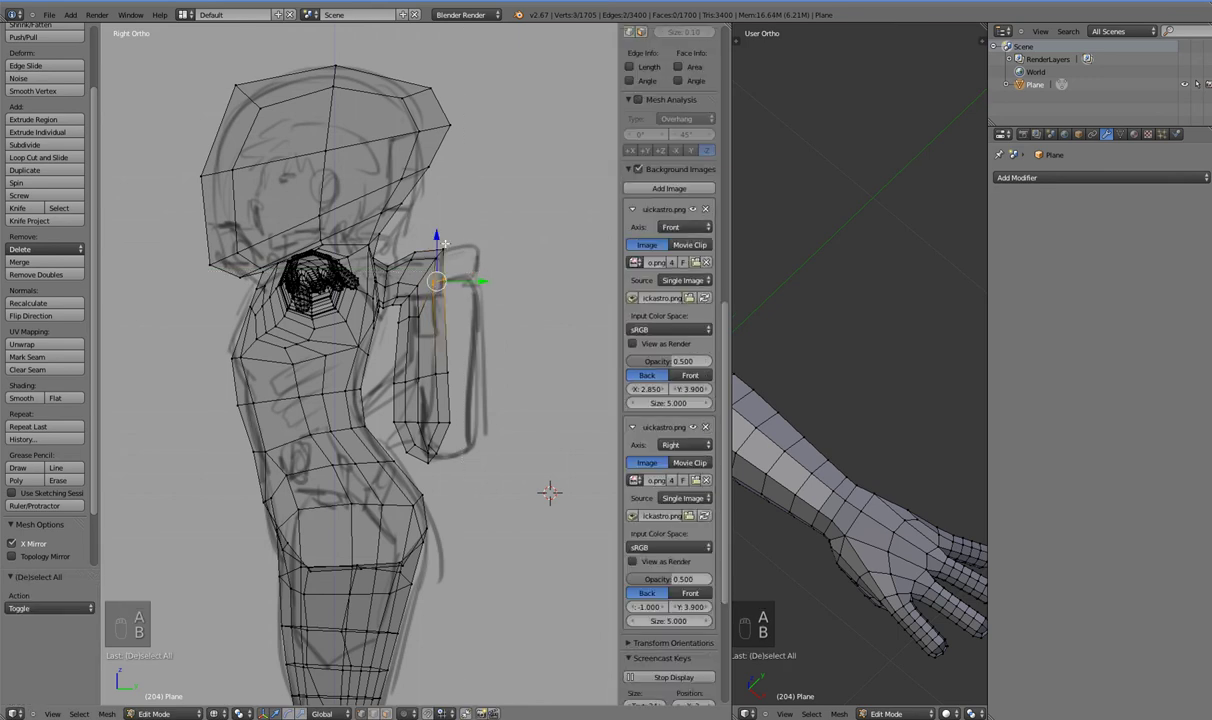
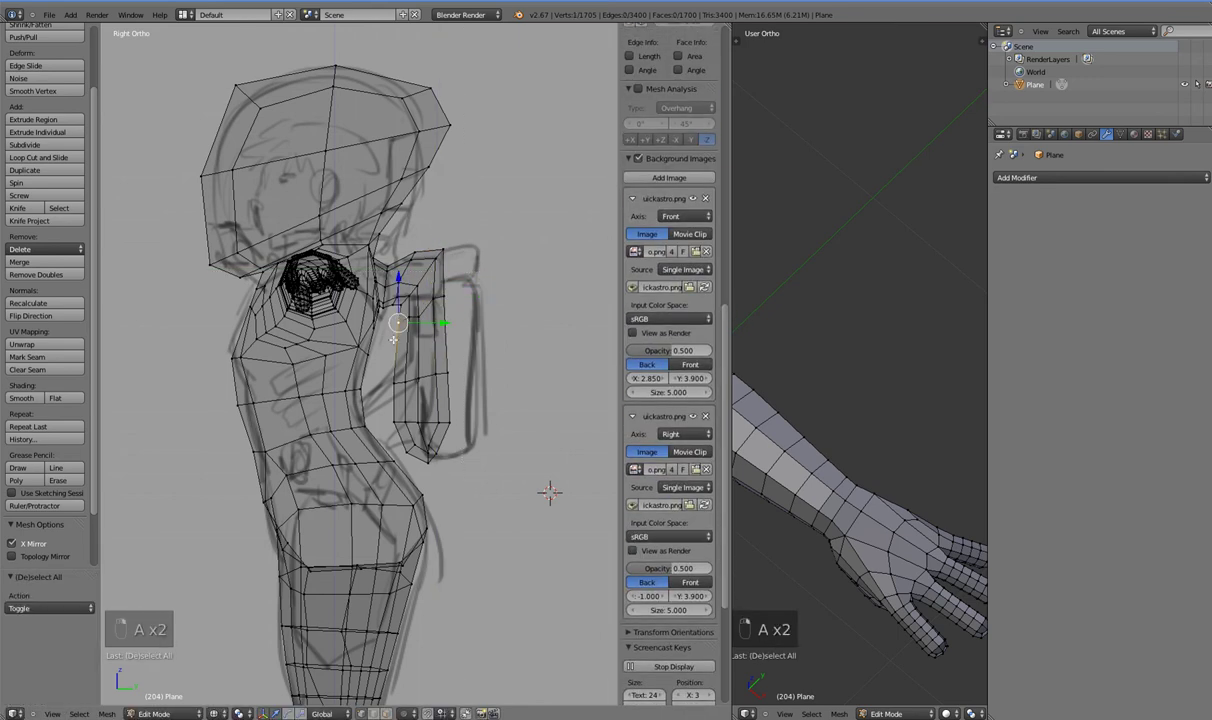
{"action": "key", "text": "a"}
{"action": "key", "text": "b"}
{"action": "key", "text": "a"}
{"action": "key", "text": "a"}
{"action": "key", "text": "b"}
{"action": "key", "text": "a"}
{"action": "key", "text": "b"}
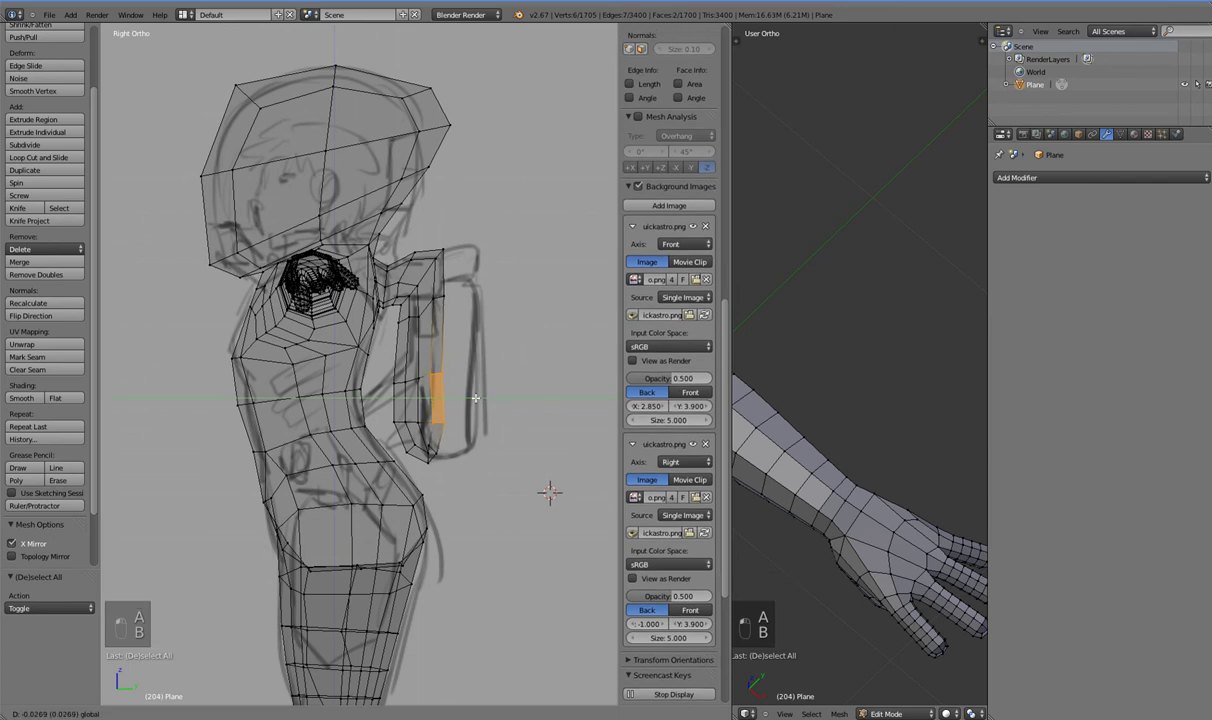
{"action": "middle_click", "coordinate": [453, 373]}
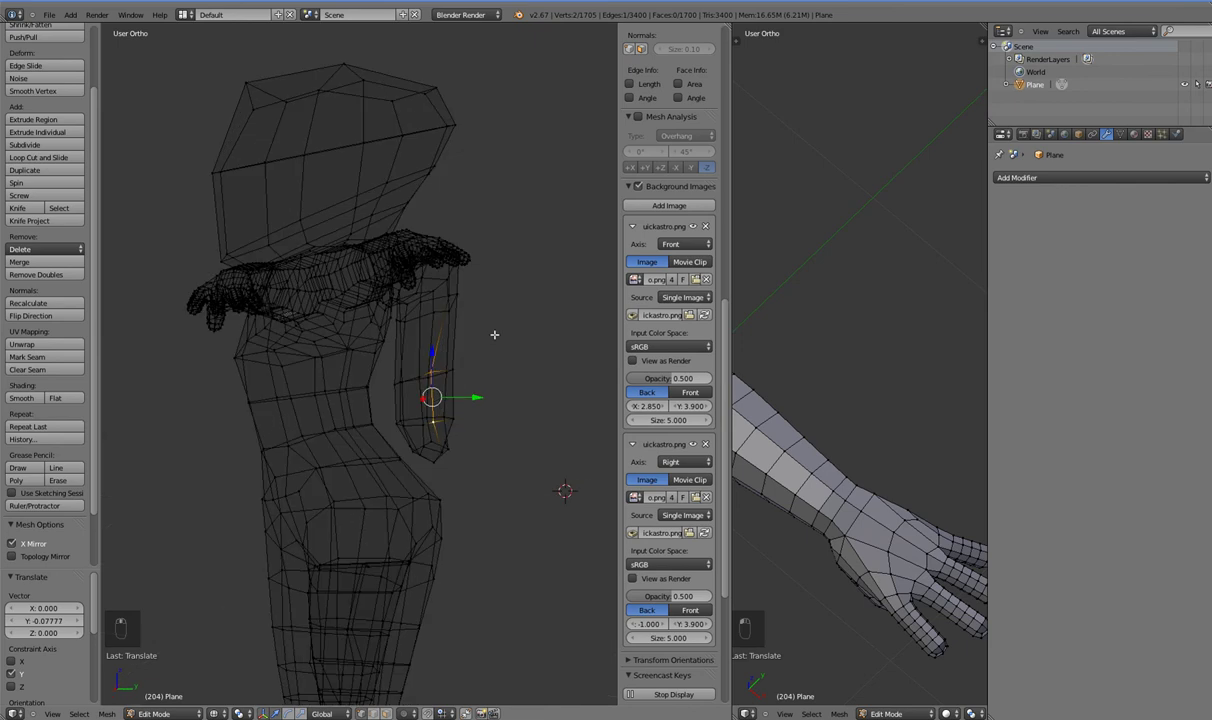
{"action": "key", "text": "KP_3"}
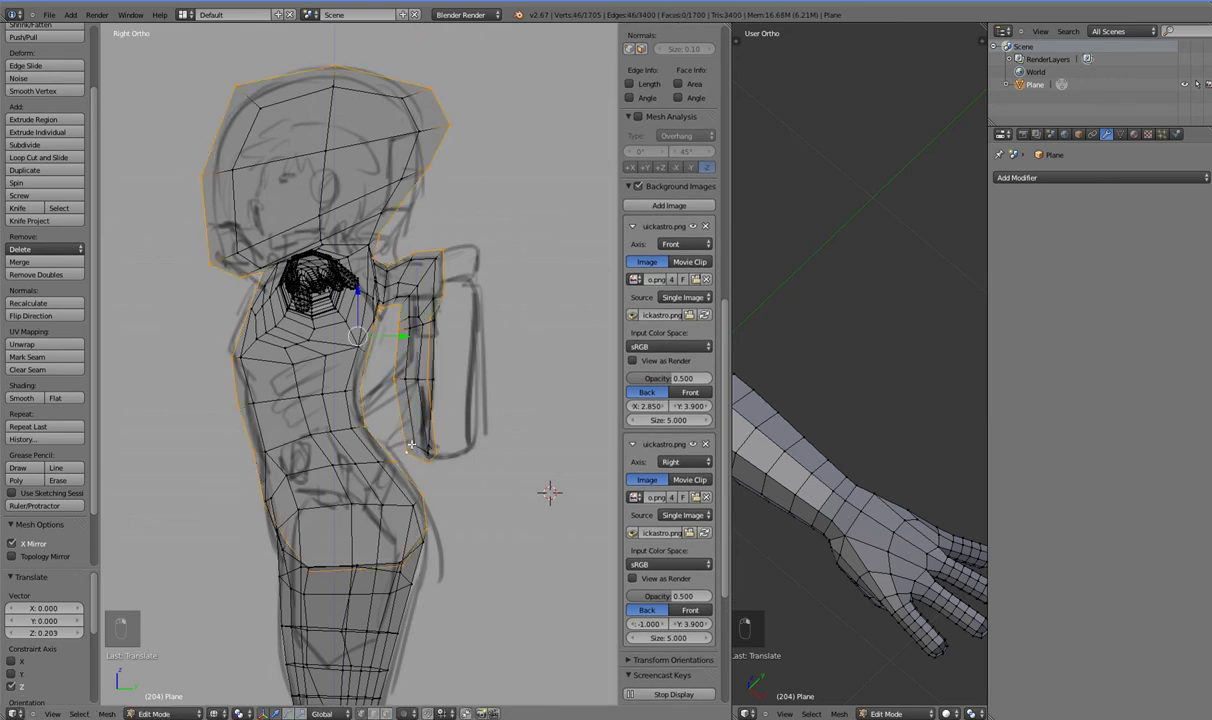
- Cut an extra edge loop through the back plate and extrude a small tab from its lower side
{"action": "key", "text": "a"}
{"action": "key", "text": "b"}
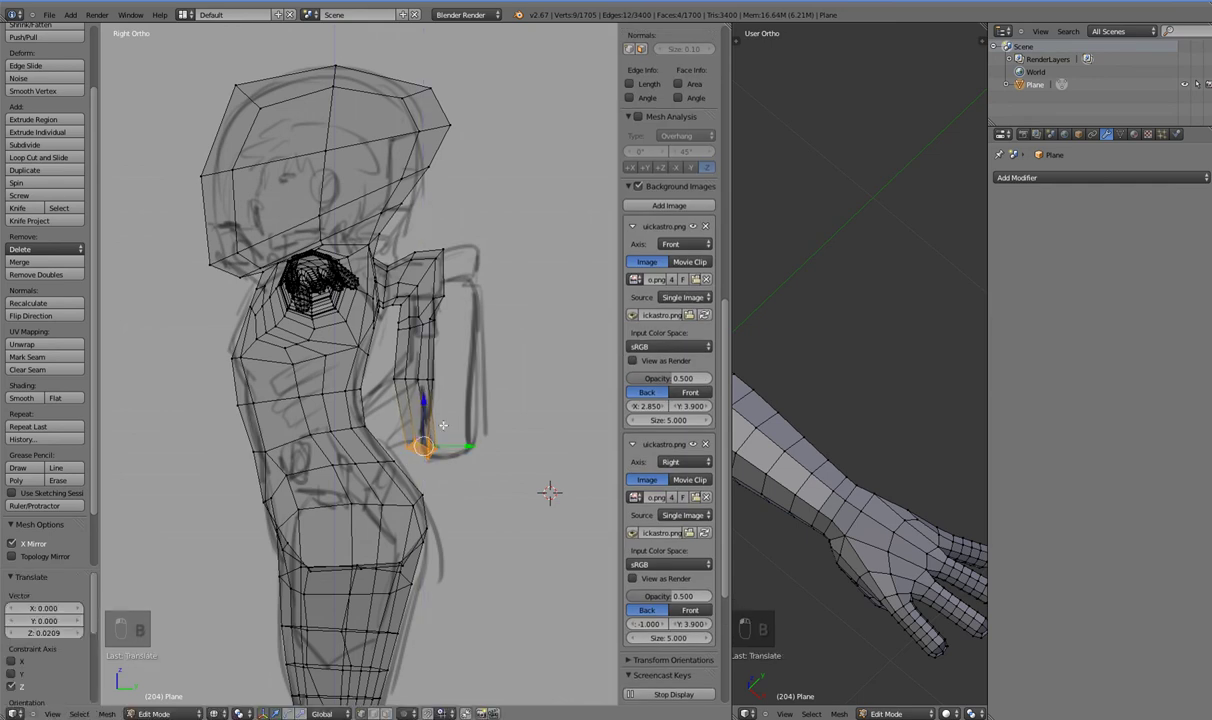
{"action": "key", "text": "ctrl+r"}
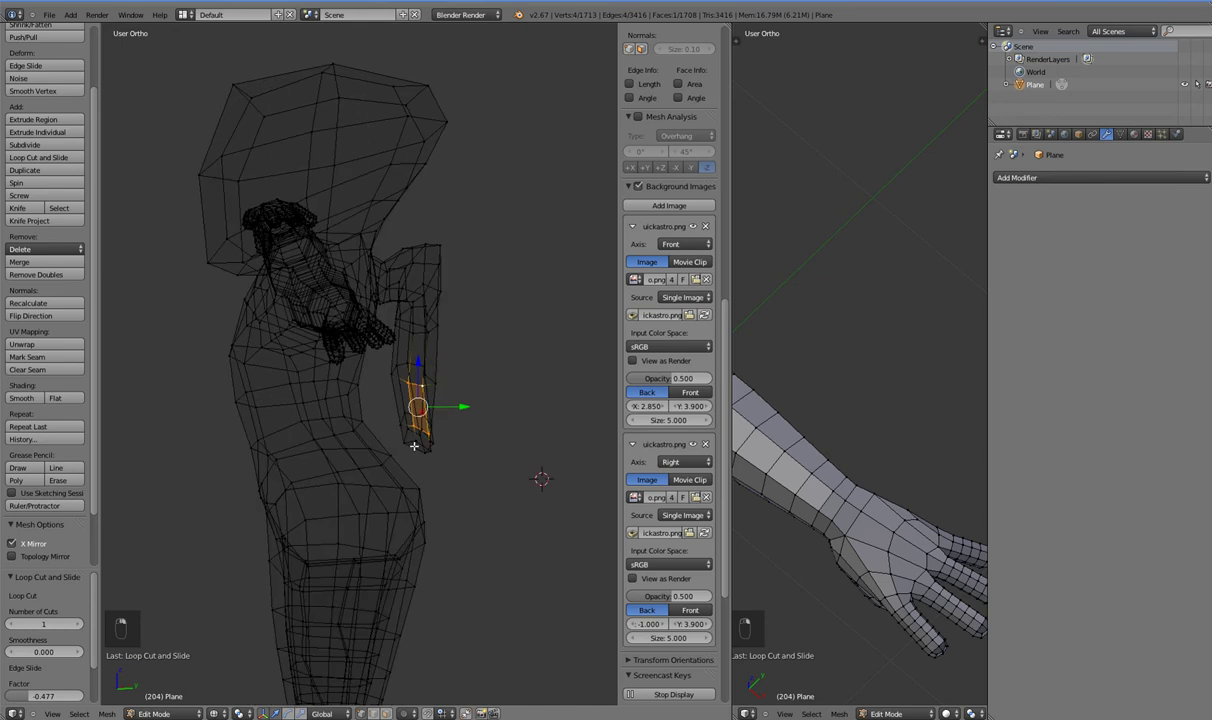
{"action": "key", "text": "KP_3"}
{"action": "key", "text": "e"}
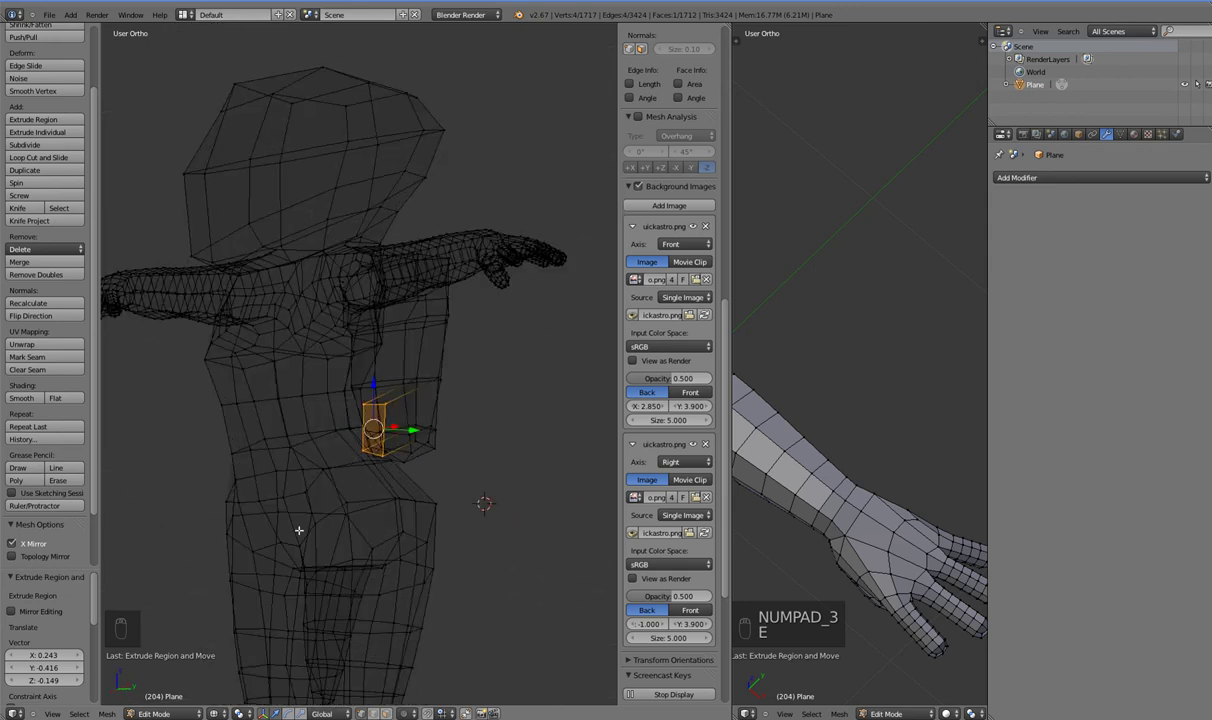
- Redo the lower tabs, extruding them forward and angling them against both sides of the waist
{"action": "key", "text": "ctrl+z"}
{"action": "key", "text": "ctrl+z"}
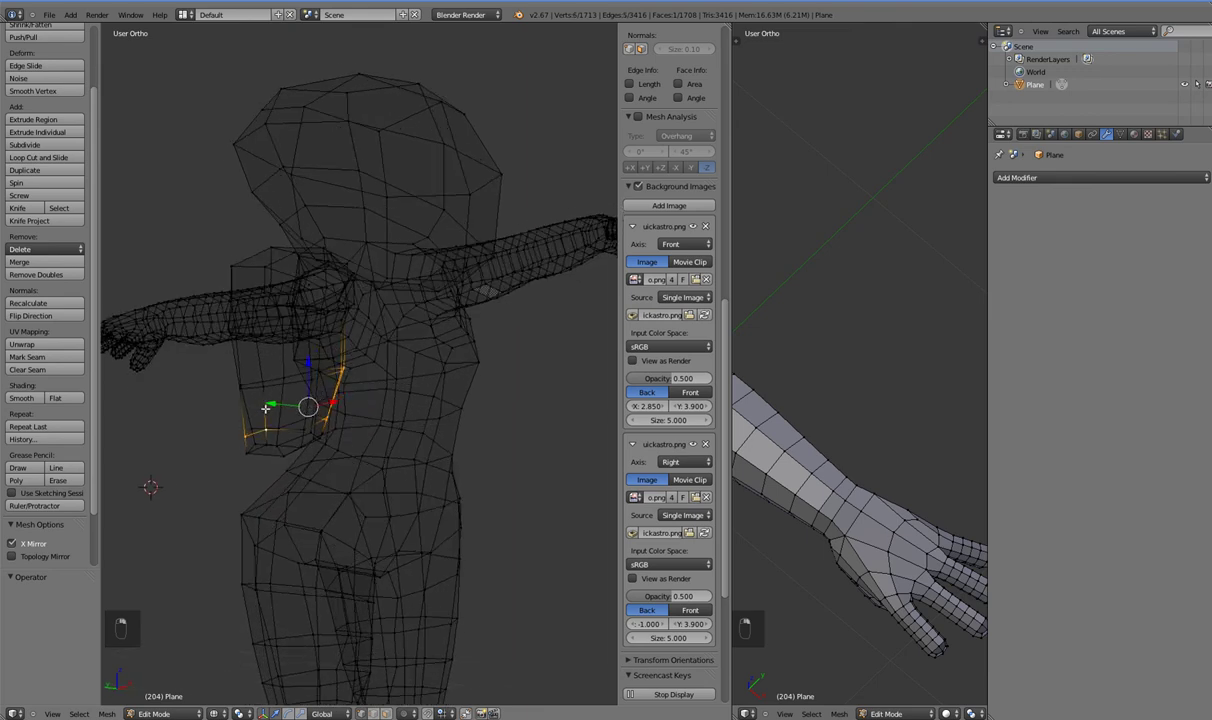
{"action": "key", "text": "e"}
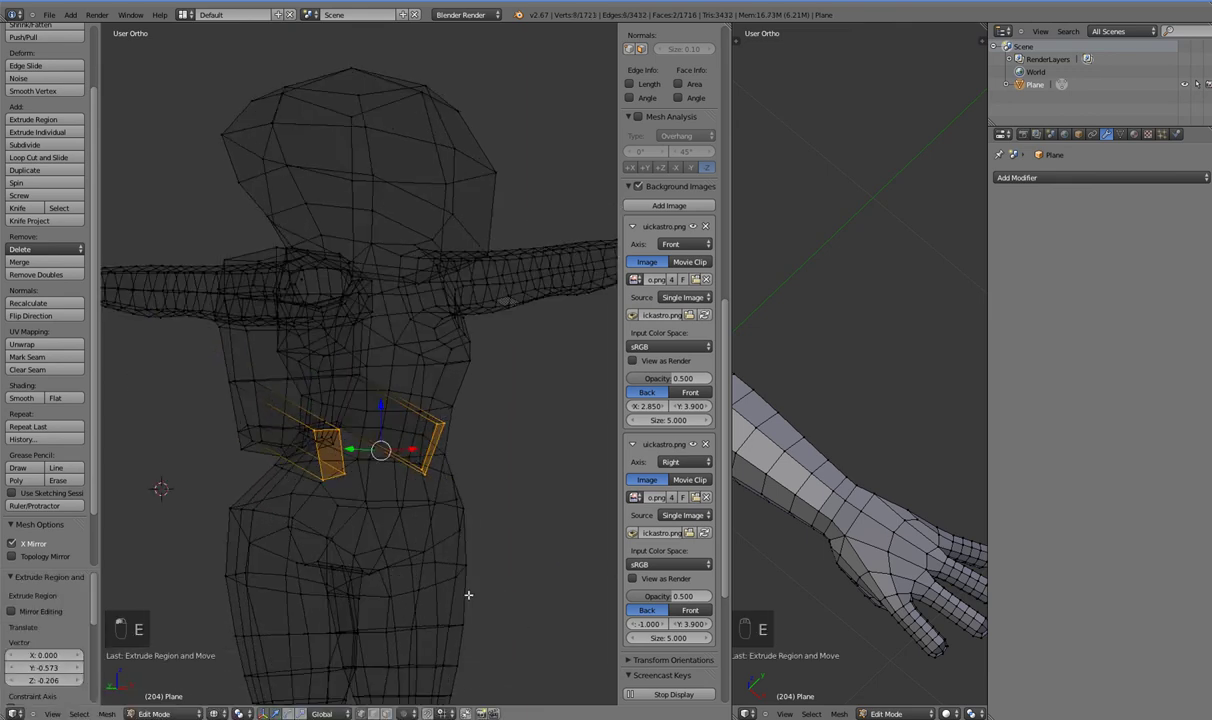
{"action": "key", "text": "s"}
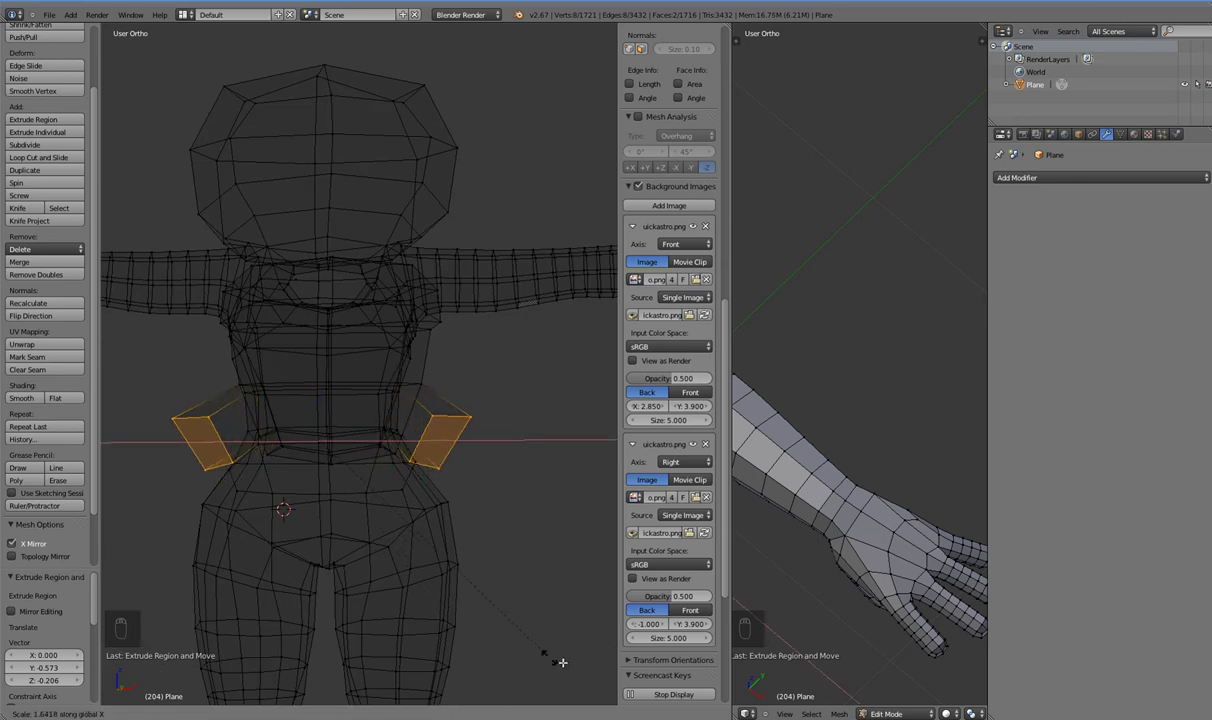
{"action": "left_click_drag", "start_coordinate": [518, 648], "coordinate": [400, 673]}
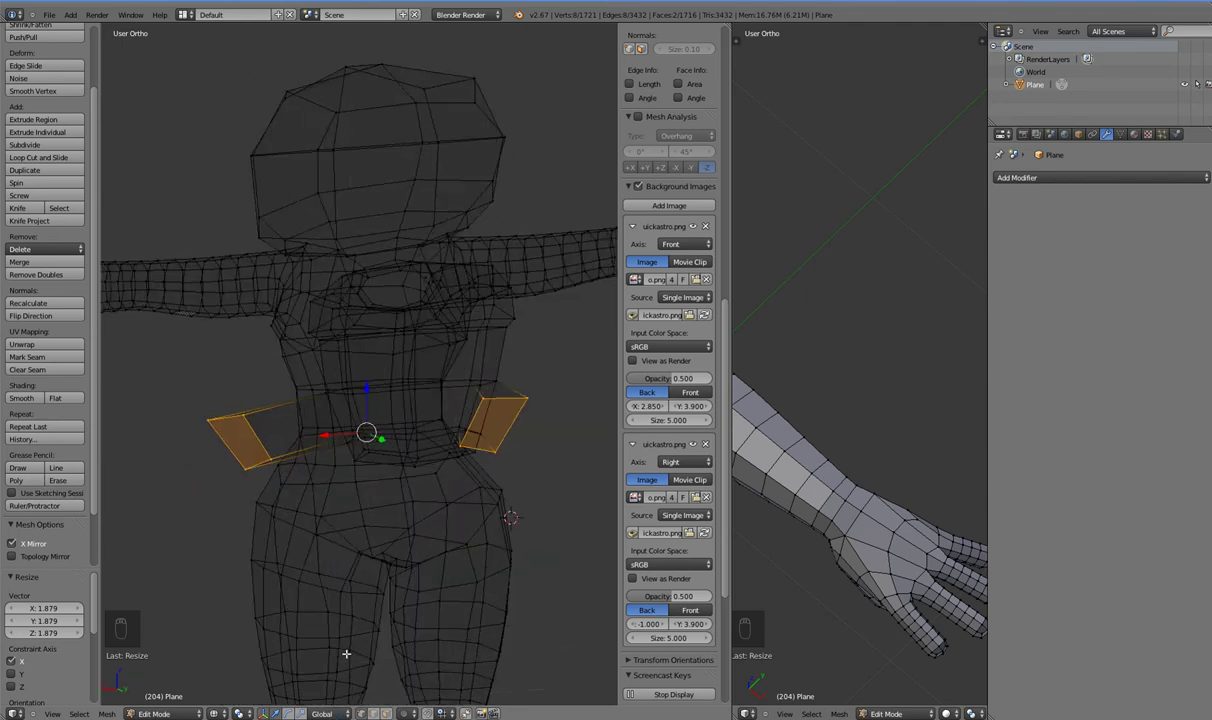
{"action": "left_click_drag", "start_coordinate": [333, 444], "coordinate": [488, 448]}
- Extrude the plate's face outward into a backpack block, extend it down and set its bottom height
{"action": "key", "text": "KP_3"}
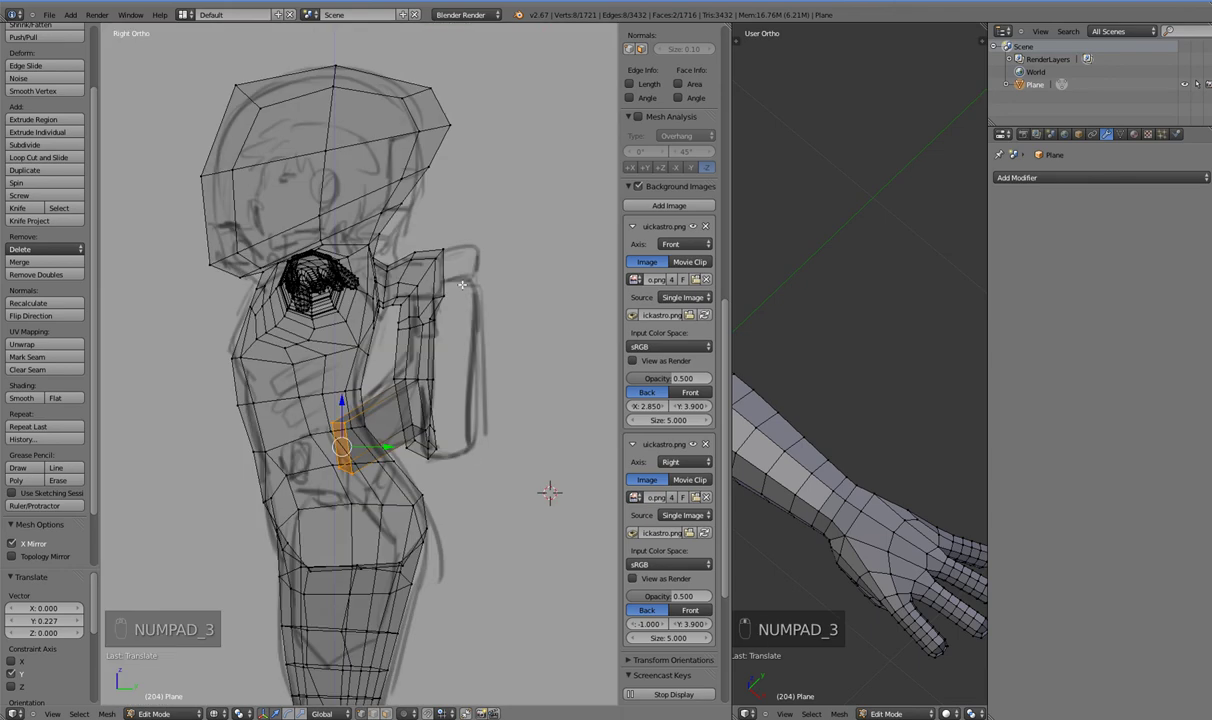
{"action": "key", "text": "z"}
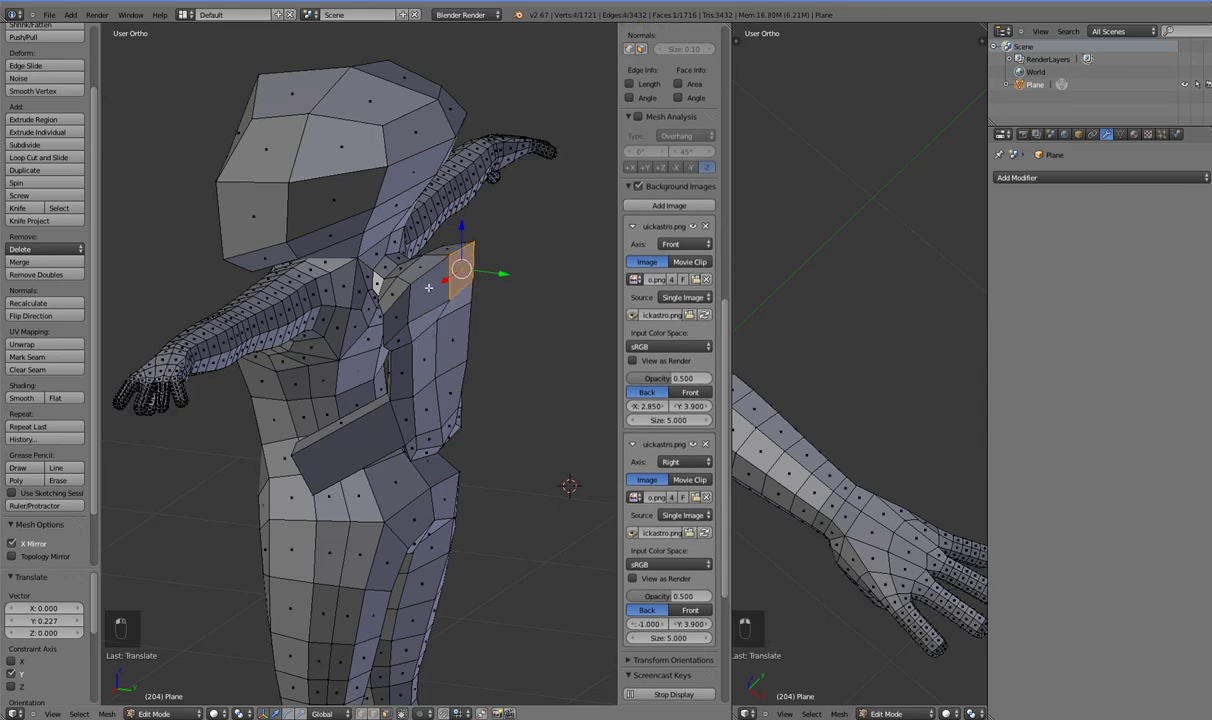
{"action": "key", "text": "e"}
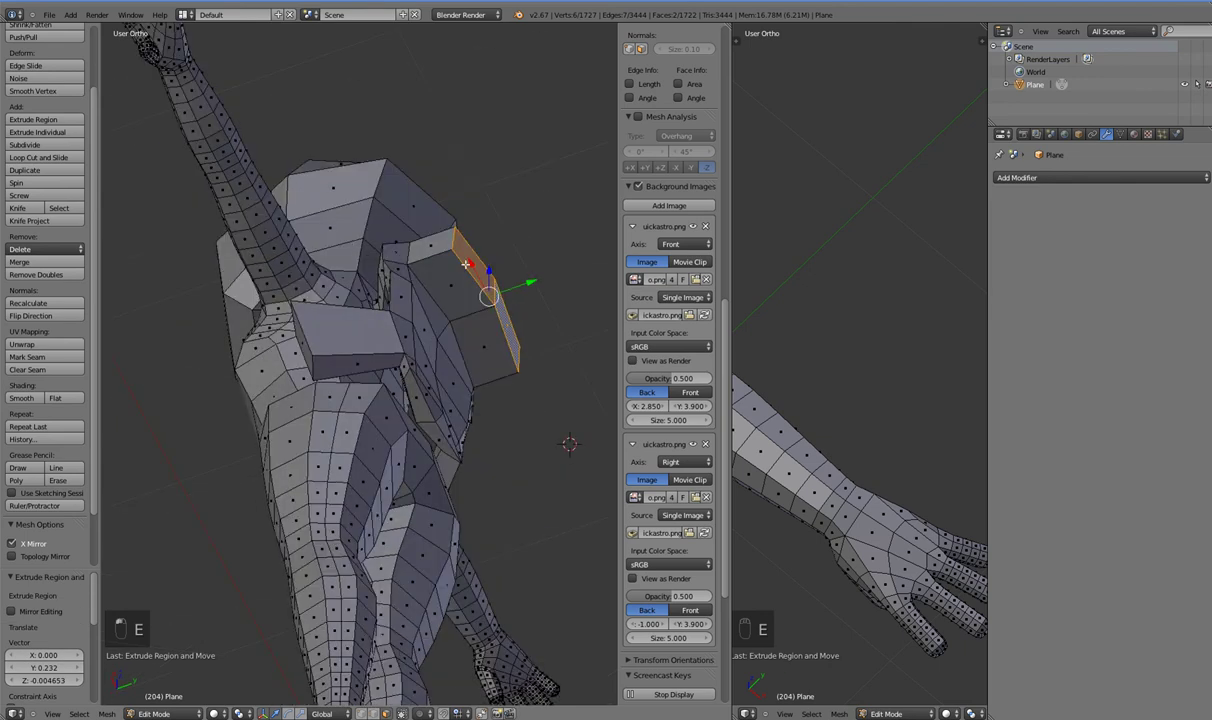
{"action": "key", "text": "e"}
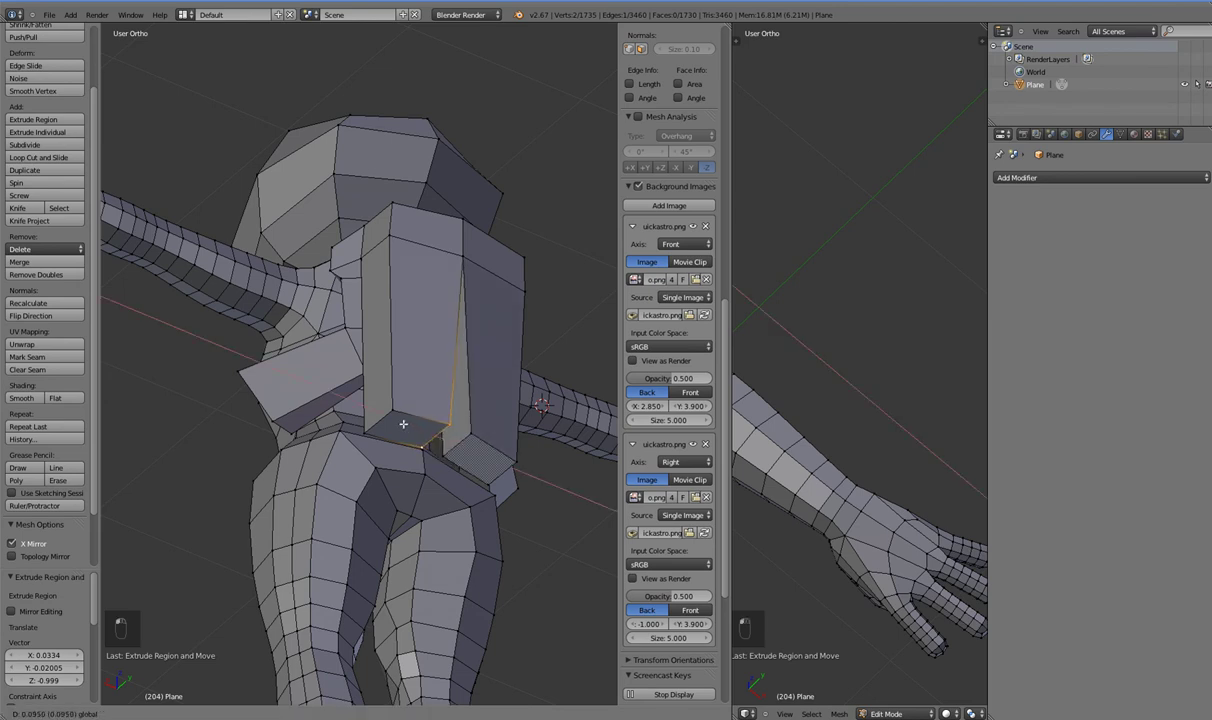
{"action": "right_click", "coordinate": [415, 421]}
{"action": "left_click_drag", "start_coordinate": [524, 415], "coordinate": [505, 491]}
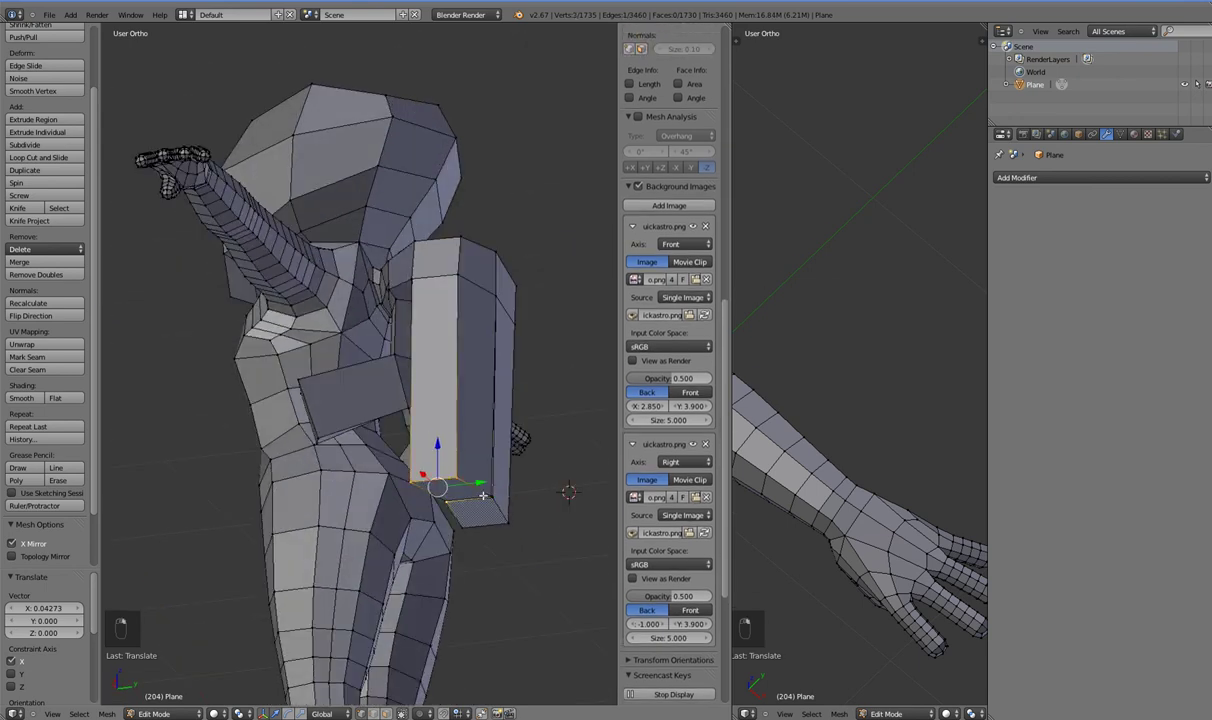
- In side wireframe, raise the backpack's bottom edge up to the sketch line
{"action": "key", "text": "a"}
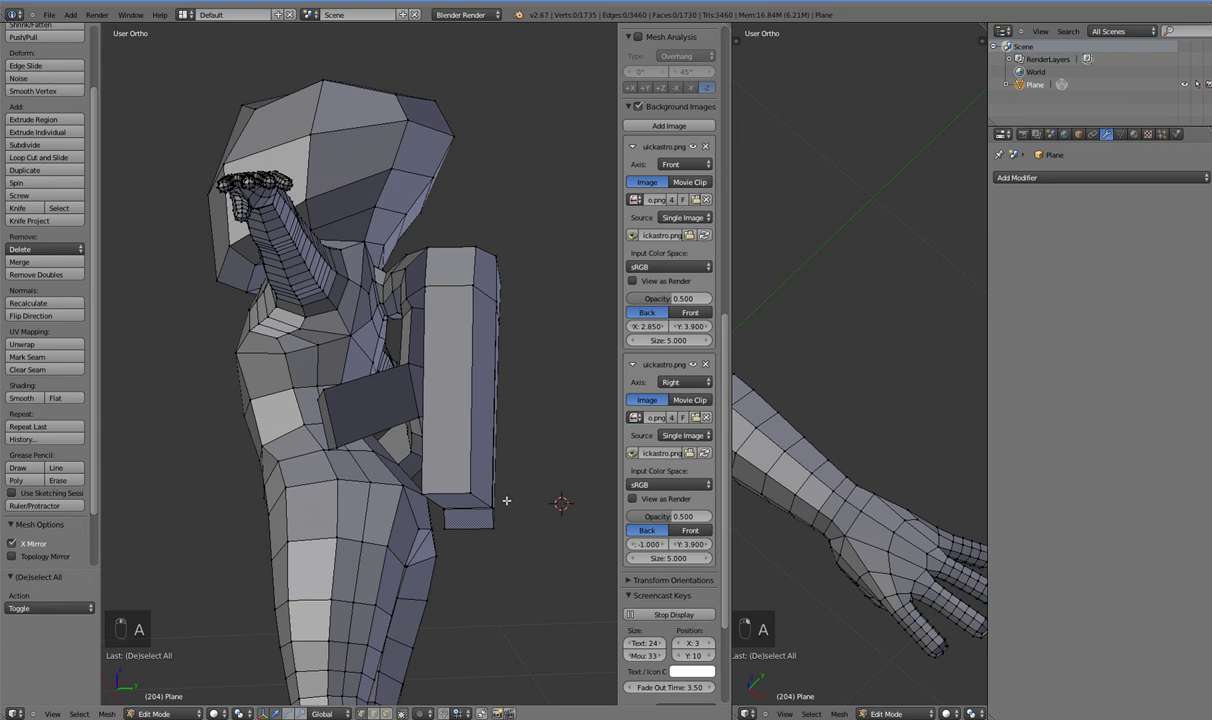
{"action": "key", "text": "KP_3"}
{"action": "key", "text": "b"}
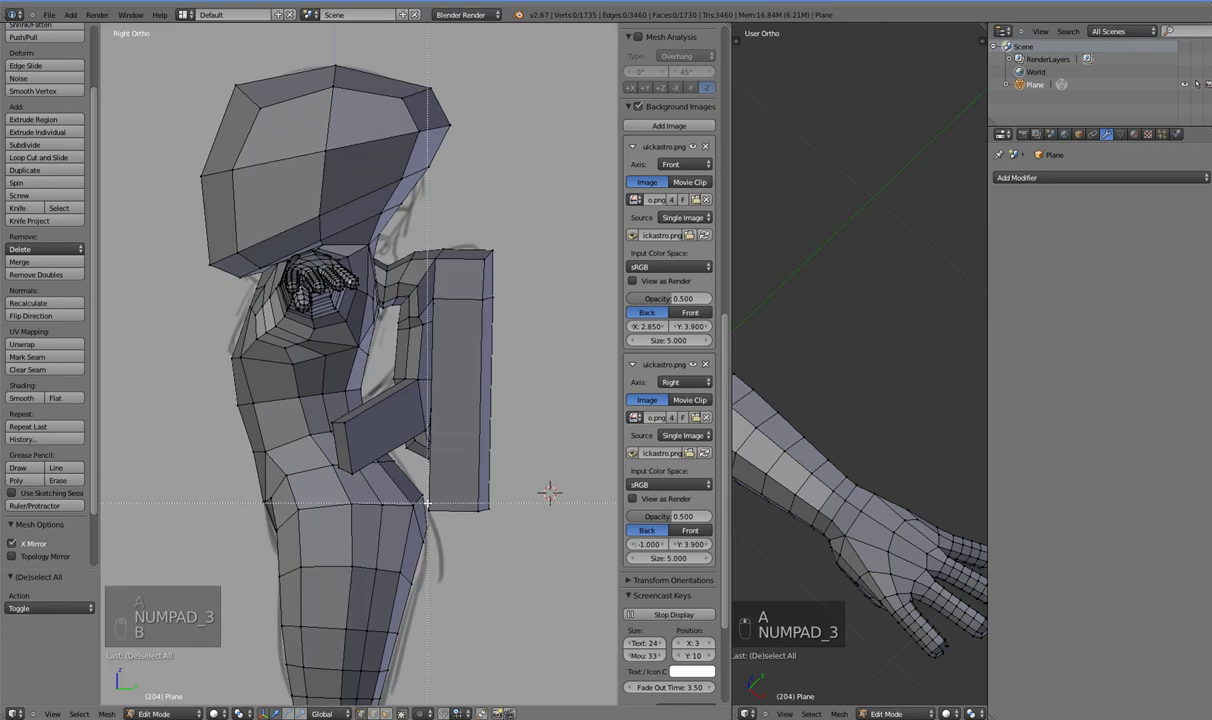
{"action": "key", "text": "z"}
{"action": "key", "text": "b"}
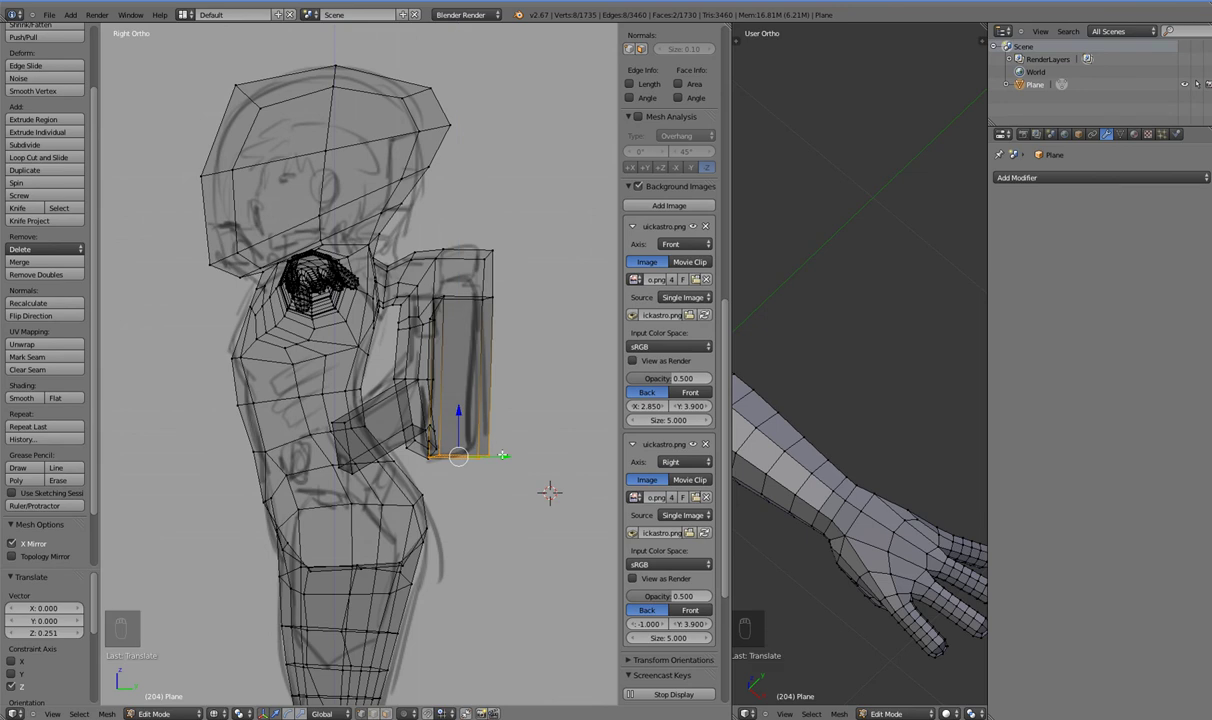
{"action": "key", "text": "ctrl+r"}
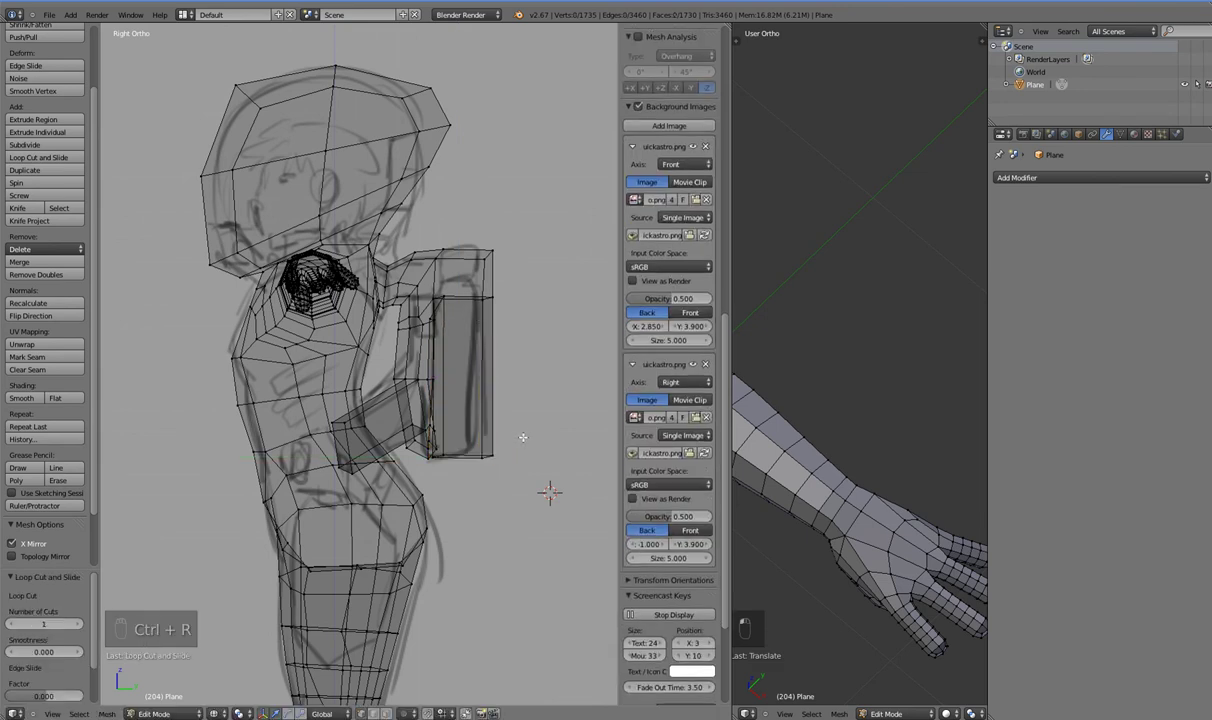
{"action": "key", "text": "KP_3"}
{"action": "key", "text": "z"}
- Add edge loops across the backpack and slide one toward its top, checking from below
{"action": "key", "text": "ctrl+r"}
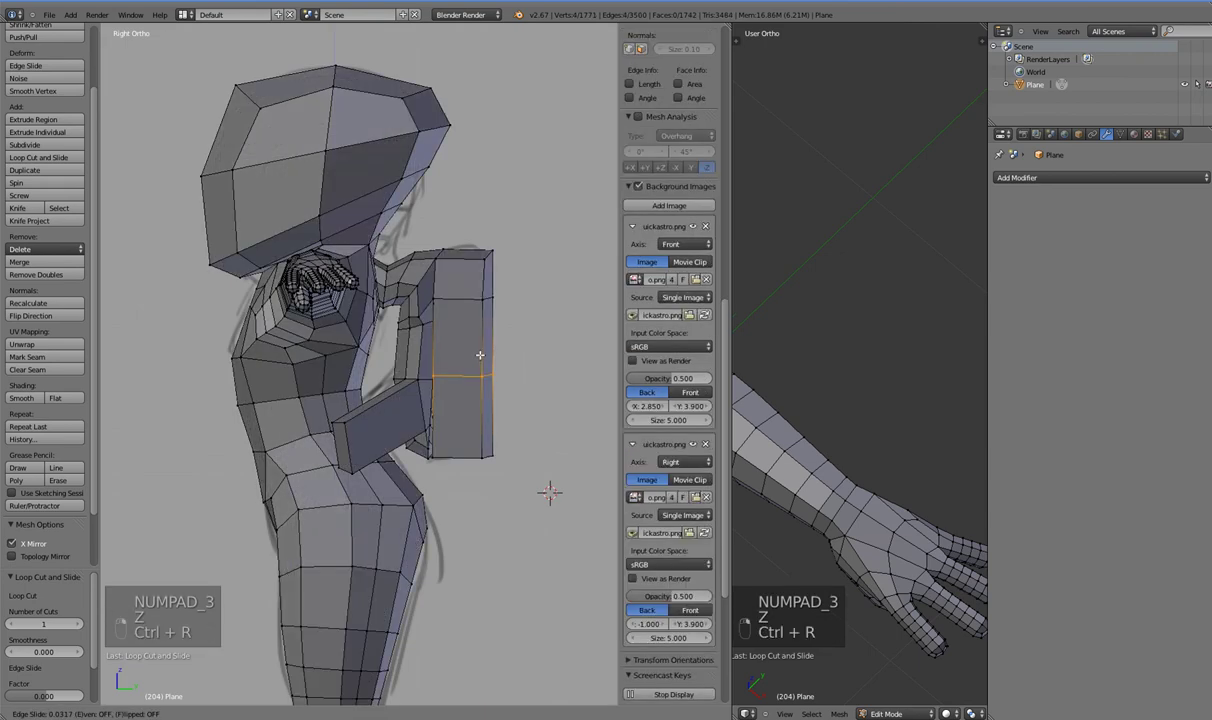
{"action": "key", "text": "ctrl+r"}
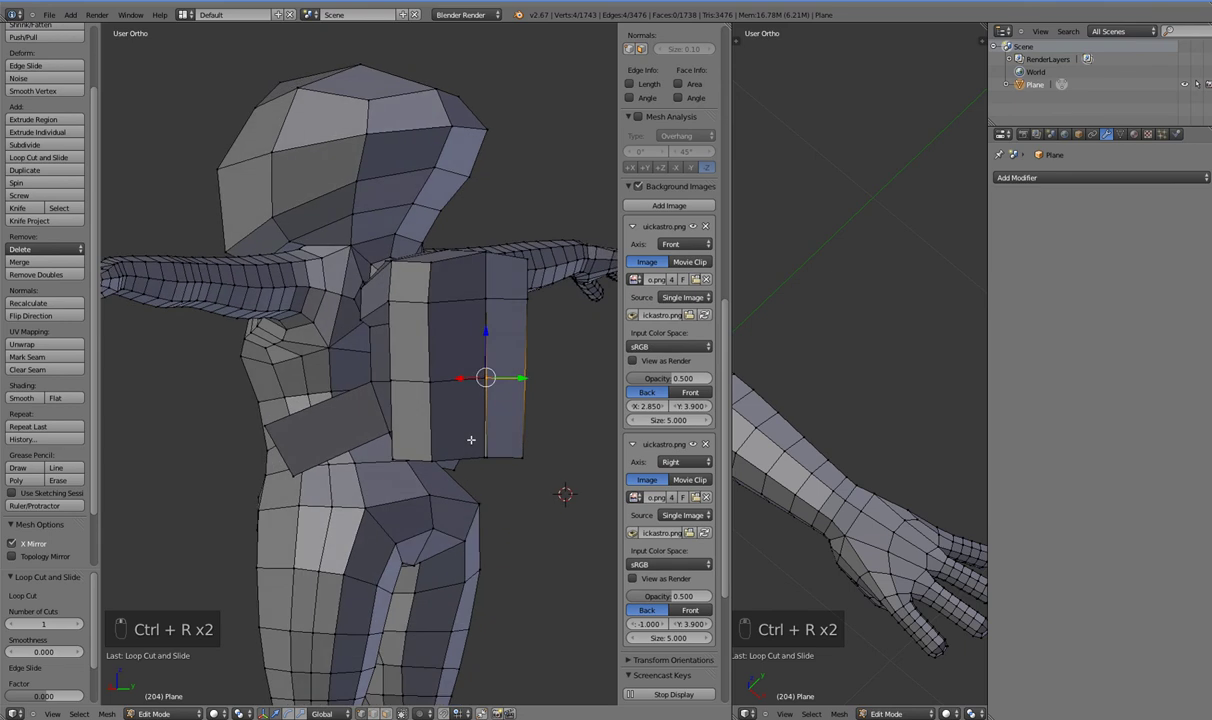
{"action": "key", "text": "KP_3"}
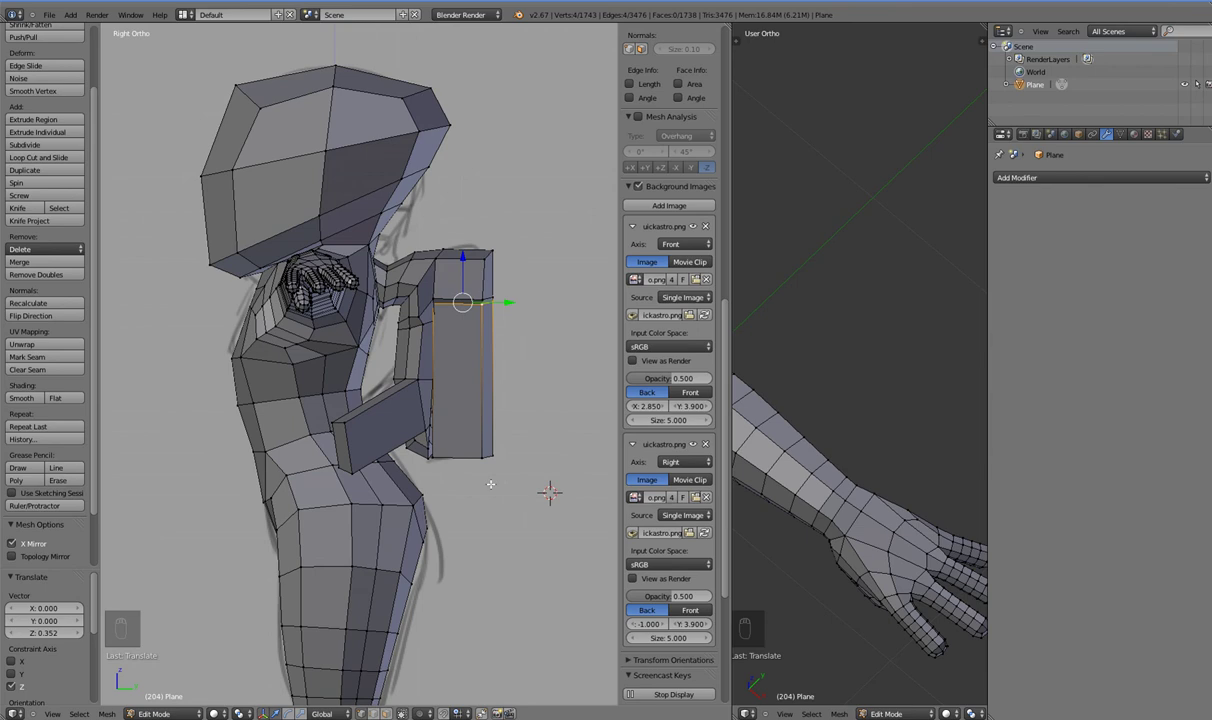
{"action": "key", "text": "s"}
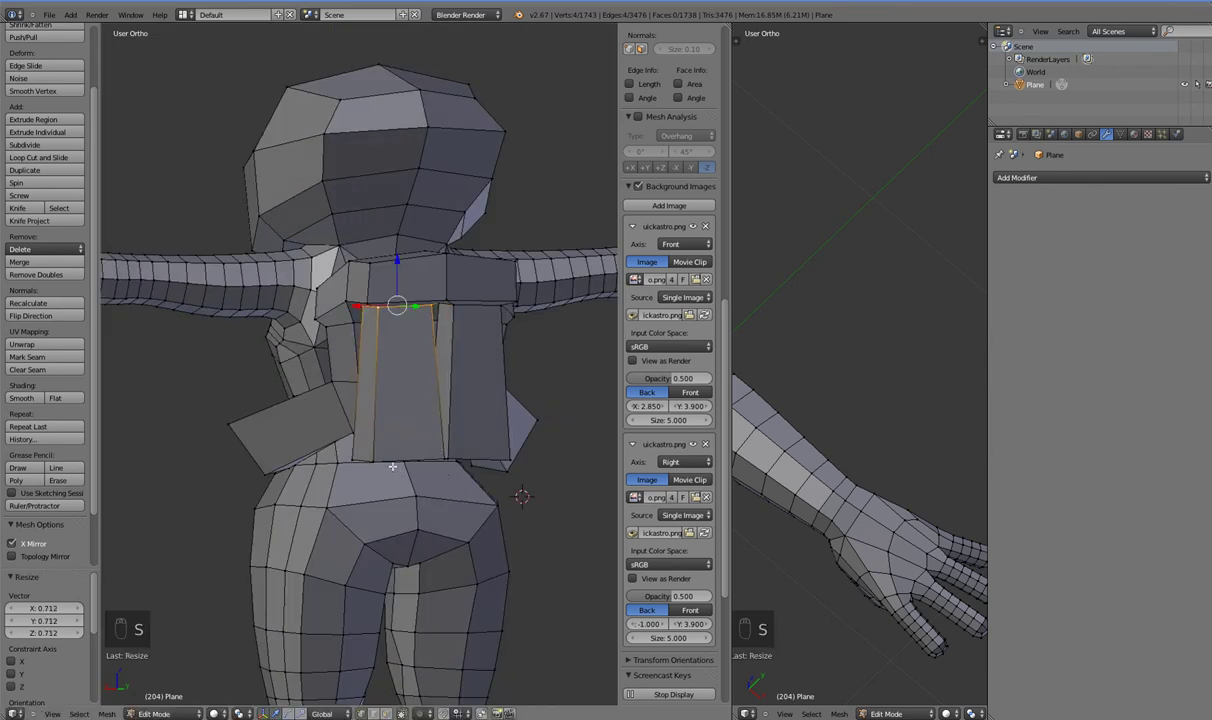
{"action": "middle_click", "coordinate": [420, 464]}
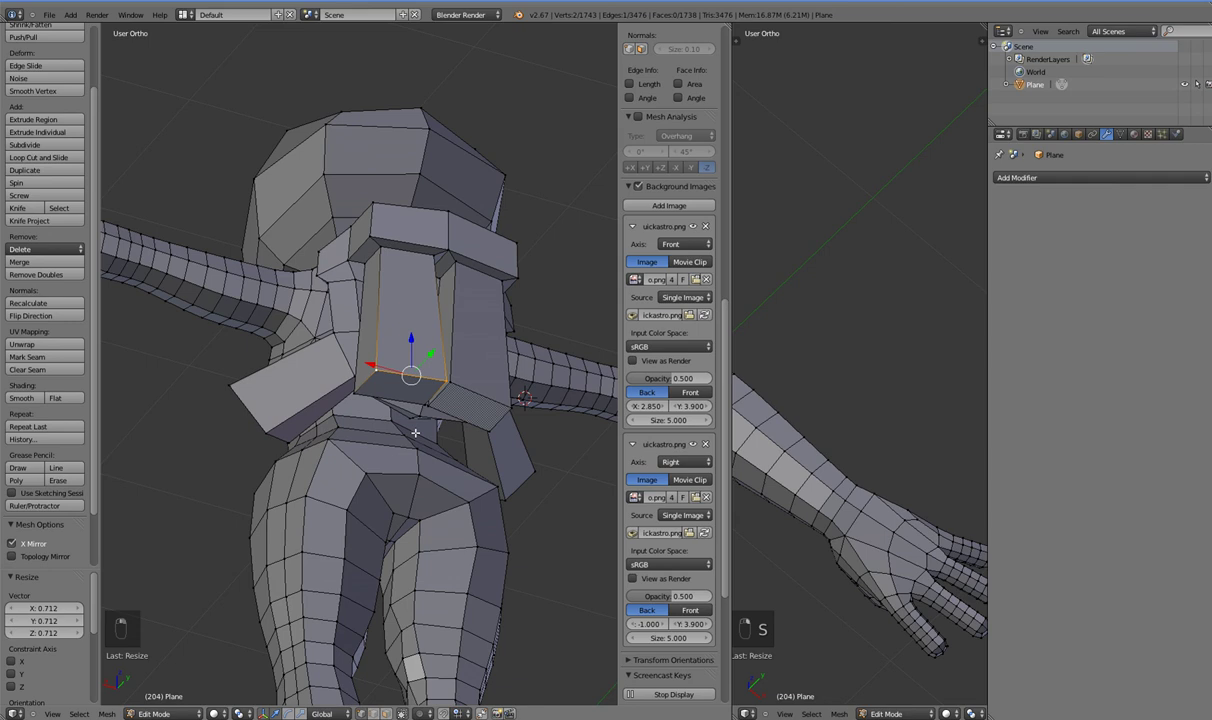
{"action": "key", "text": "s"}
- Move the vertices and faces between plate and backpack so the join slopes cleanly in side view
{"action": "left_click", "coordinate": [450, 457]}
{"action": "left_click_drag", "start_coordinate": [520, 406], "coordinate": [548, 480]}
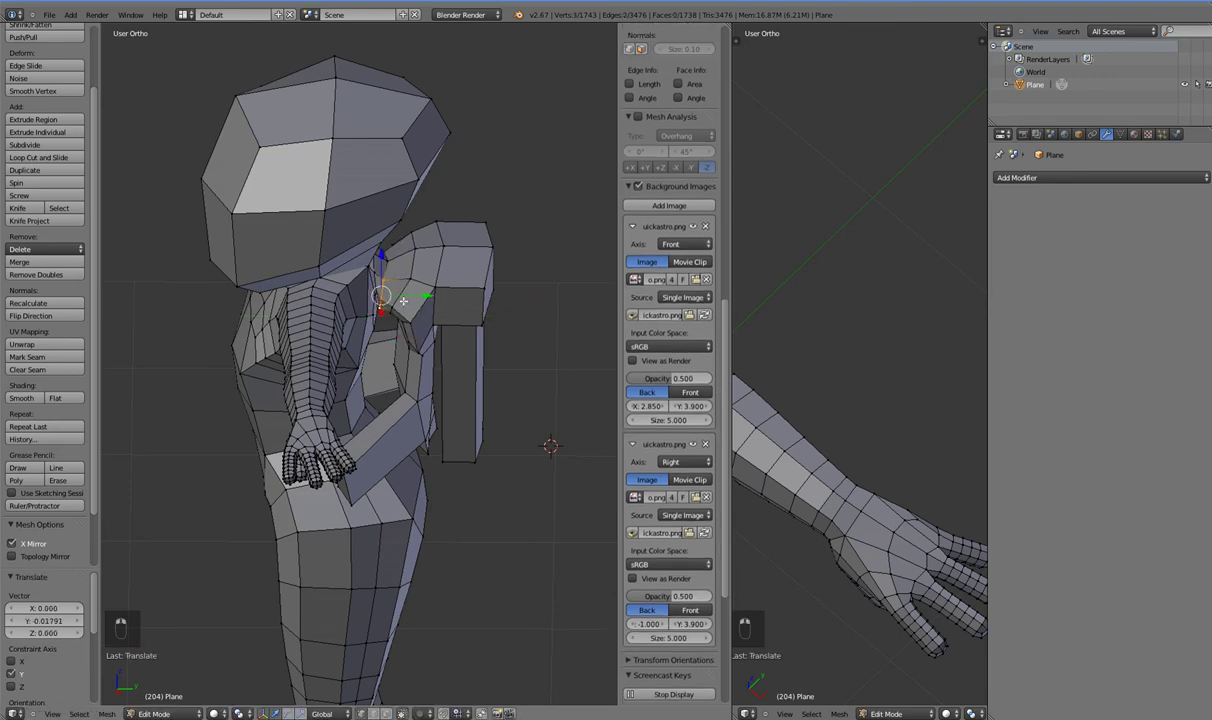
{"action": "left_click", "coordinate": [383, 315]}
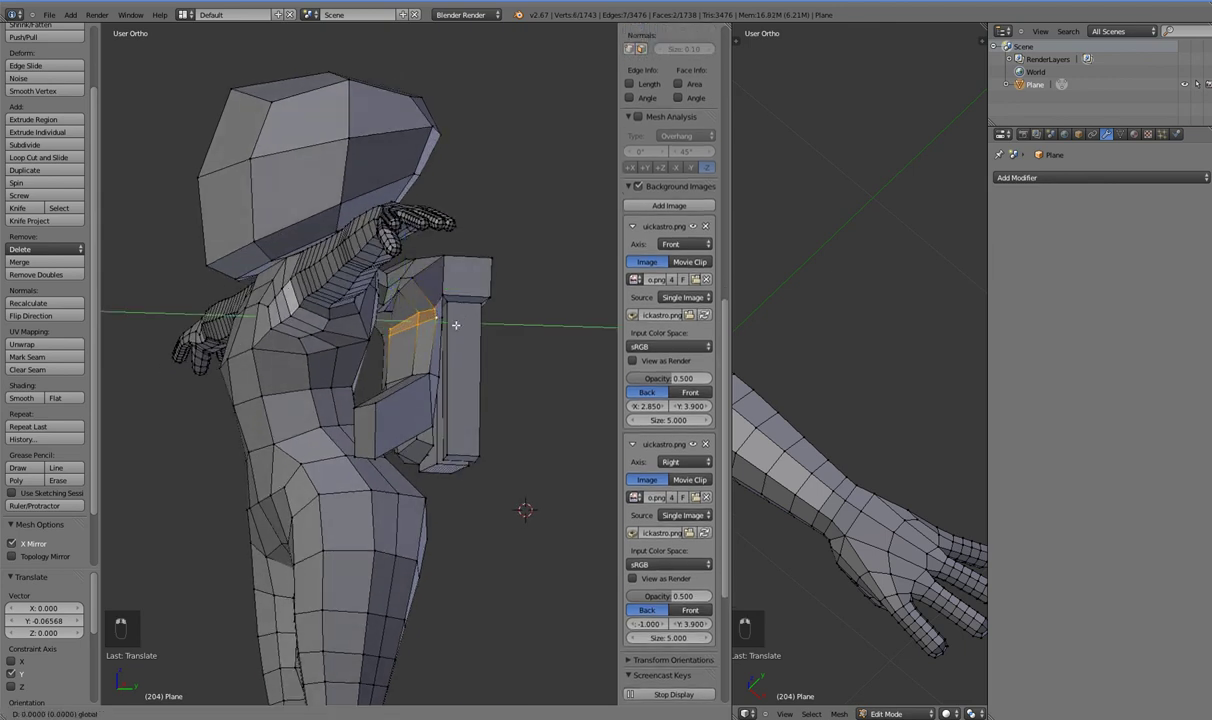
{"action": "left_click_drag", "start_coordinate": [404, 404], "coordinate": [392, 379]}
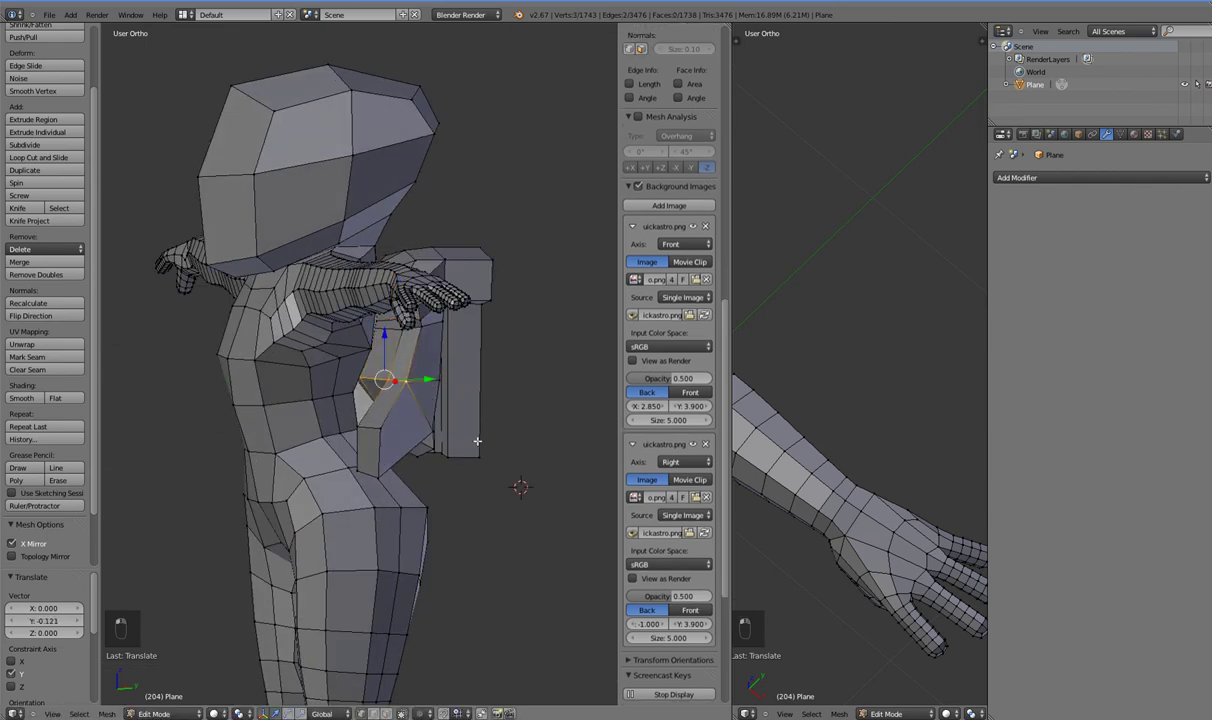
{"action": "left_click_drag", "start_coordinate": [466, 475], "coordinate": [470, 463]}
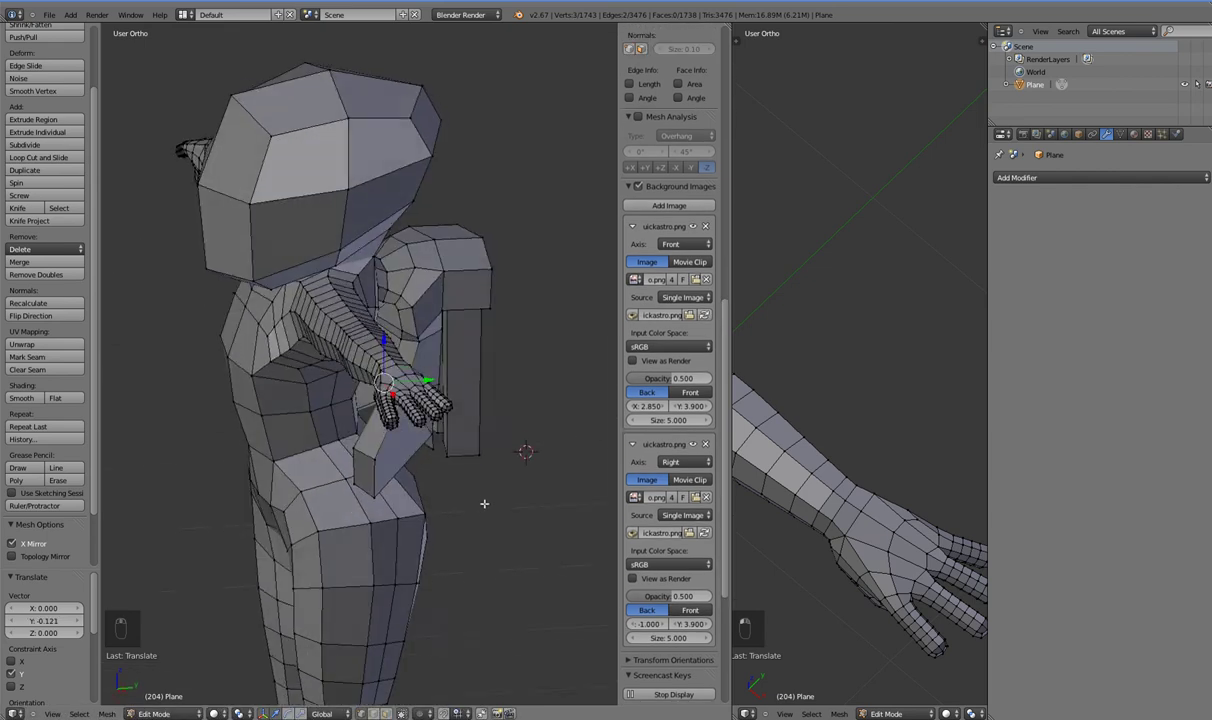
{"action": "key", "text": "KP_3"}
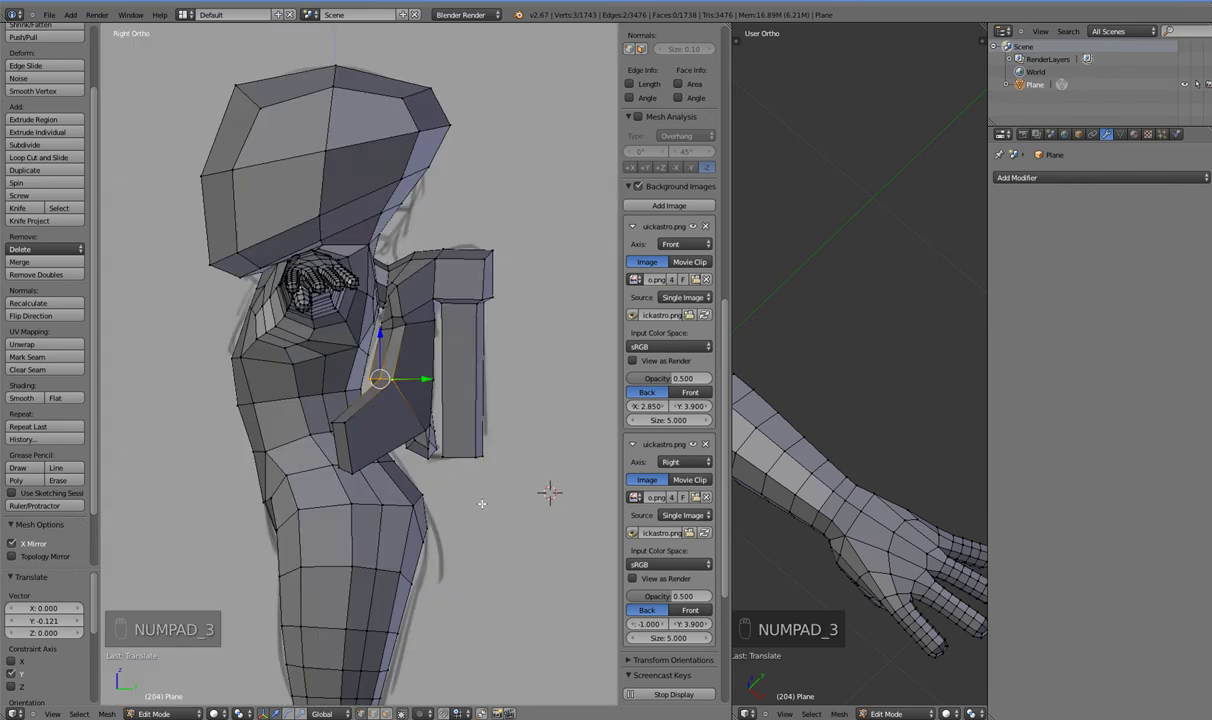
- From the front in solid view, extrude the neck faces and scale them into a ring under the helmet
{"action": "key", "text": "KP_1"}
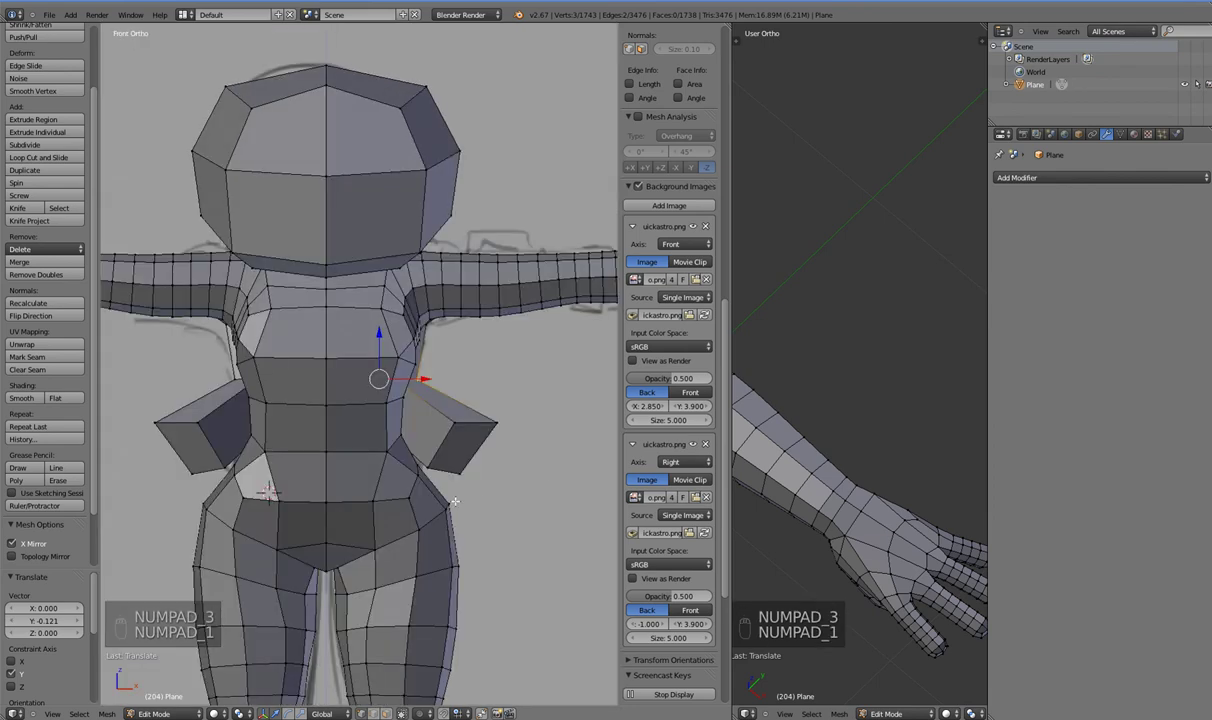
{"action": "key", "text": "z"}
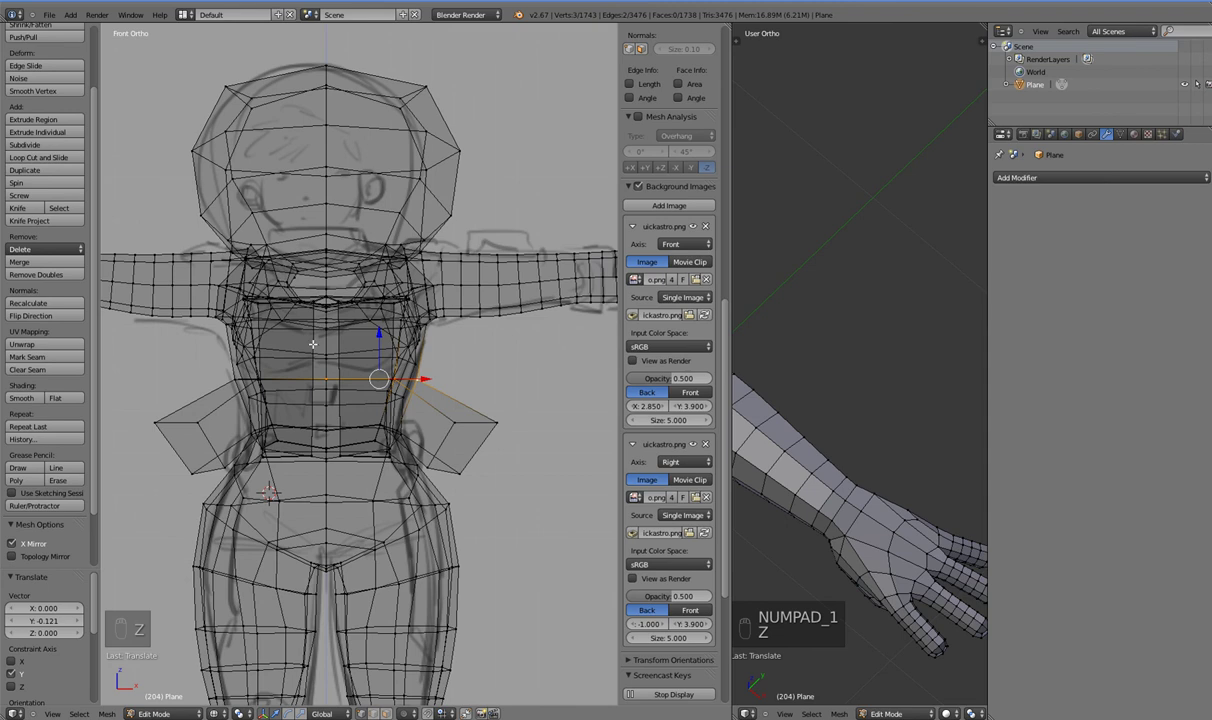
{"action": "key", "text": "z"}
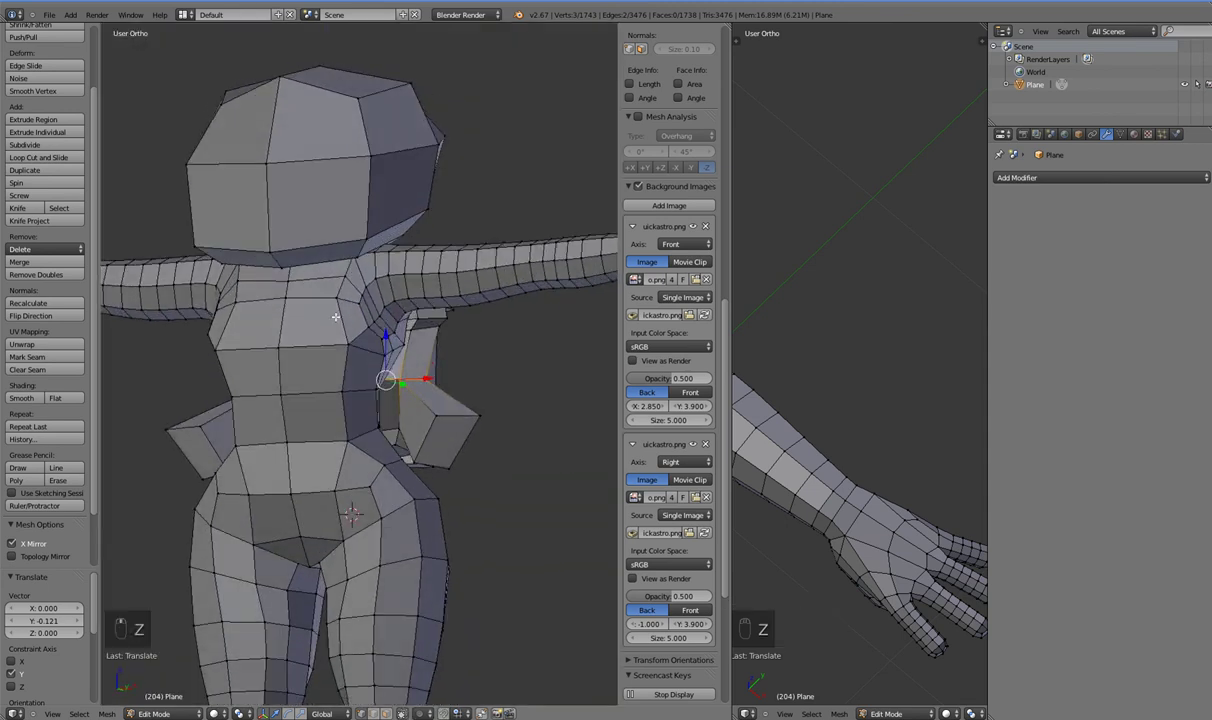
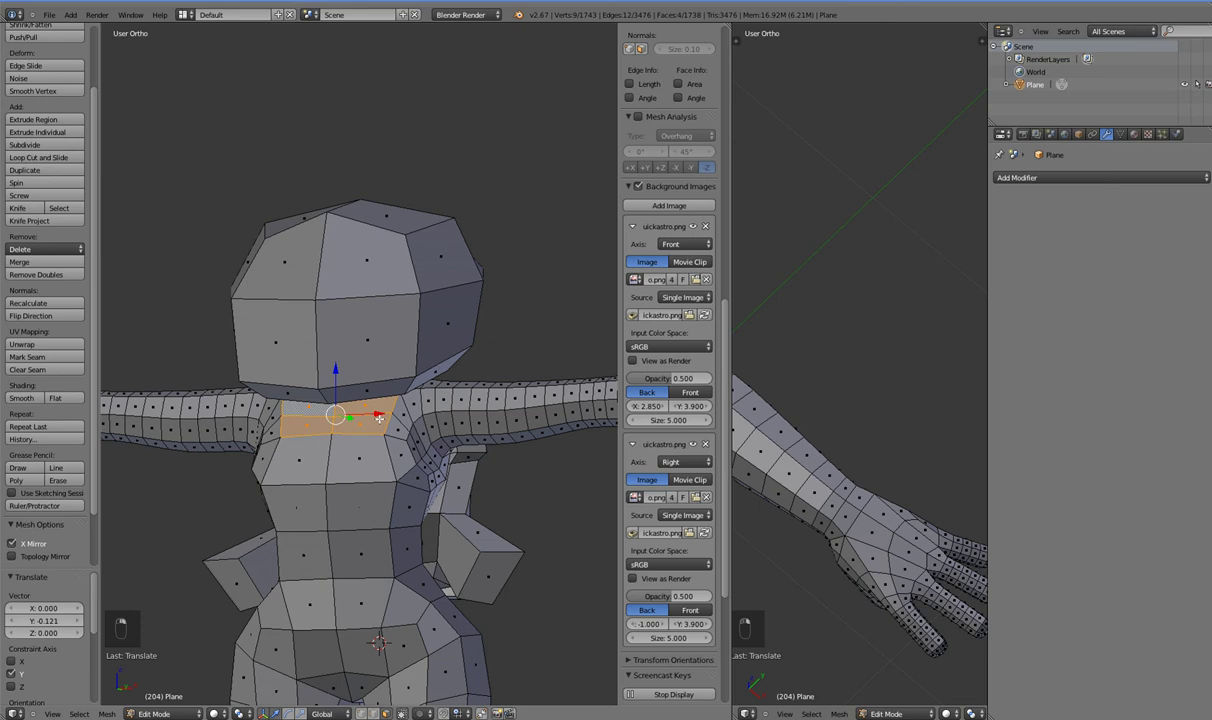
{"action": "key", "text": "e"}
{"action": "key", "text": "s"}
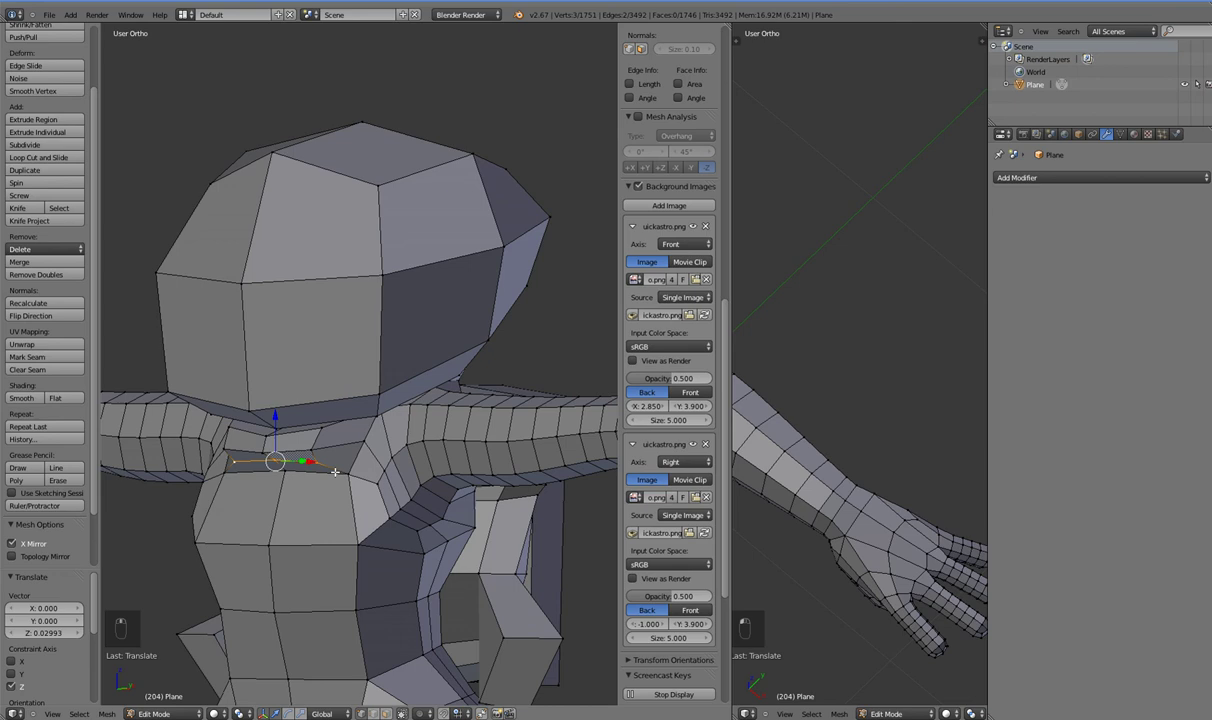
- Orbit around the shoulders and collar to inspect the neck junction from behind and front
{"action": "left_click_drag", "start_coordinate": [320, 474], "coordinate": [277, 461]}
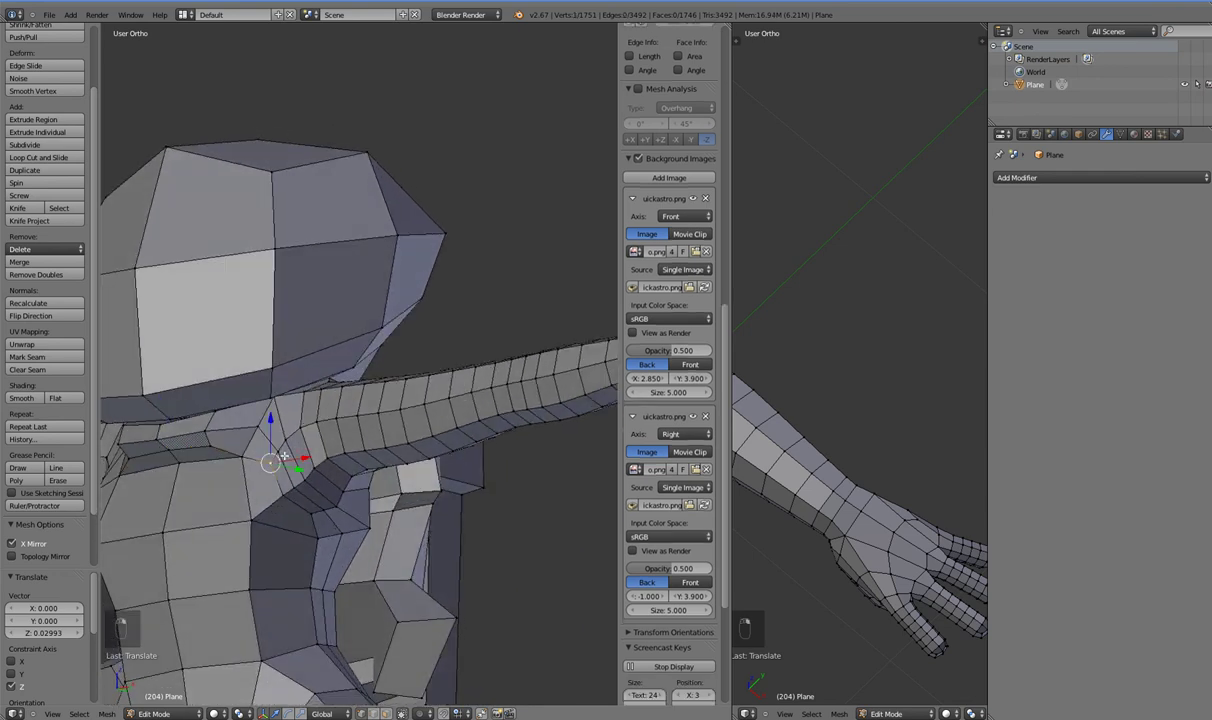
{"action": "middle_click", "coordinate": [298, 501]}
{"action": "middle_click", "coordinate": [239, 521]}
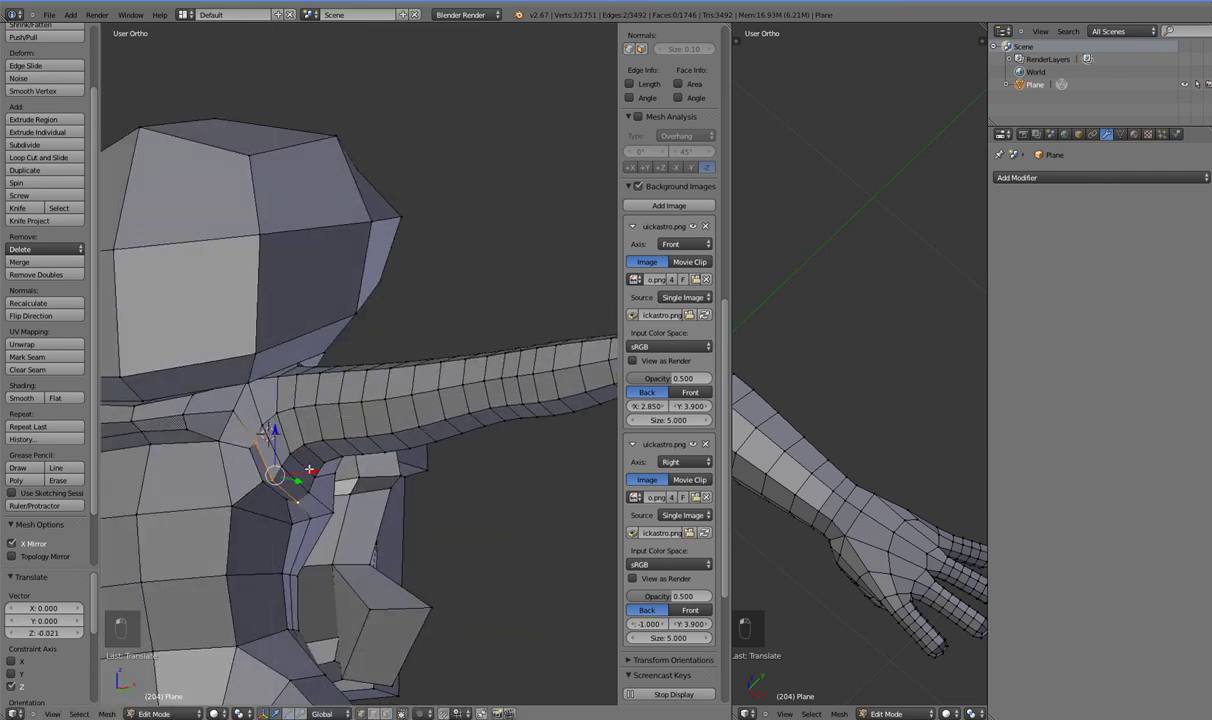
{"action": "left_click_drag", "start_coordinate": [297, 504], "coordinate": [278, 566]}
{"action": "left_click_drag", "start_coordinate": [370, 573], "coordinate": [435, 543]}
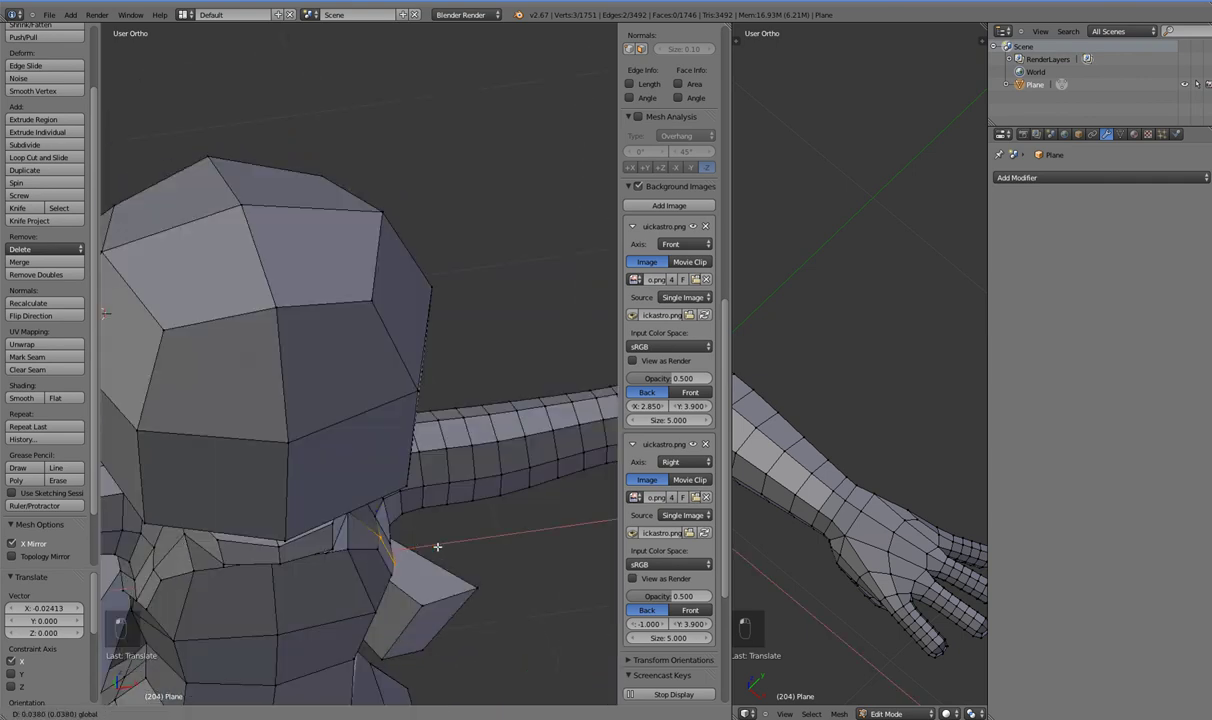
{"action": "middle_click", "coordinate": [395, 557]}
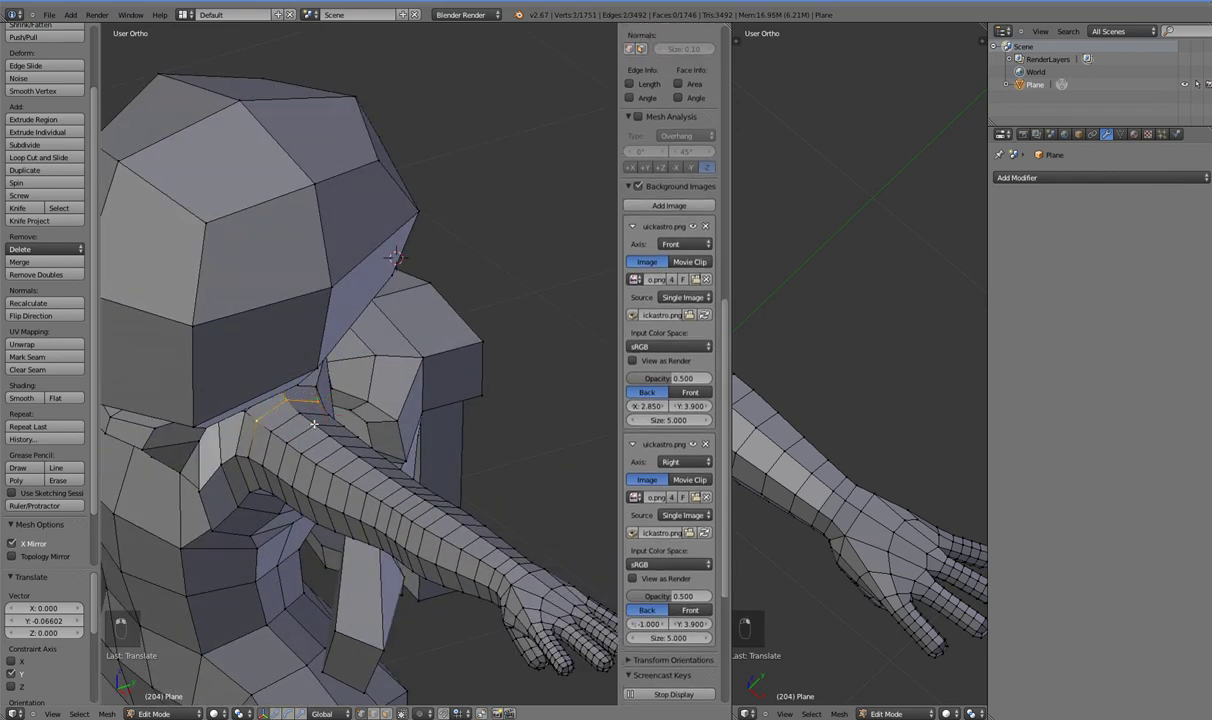
{"action": "middle_click", "coordinate": [314, 434]}
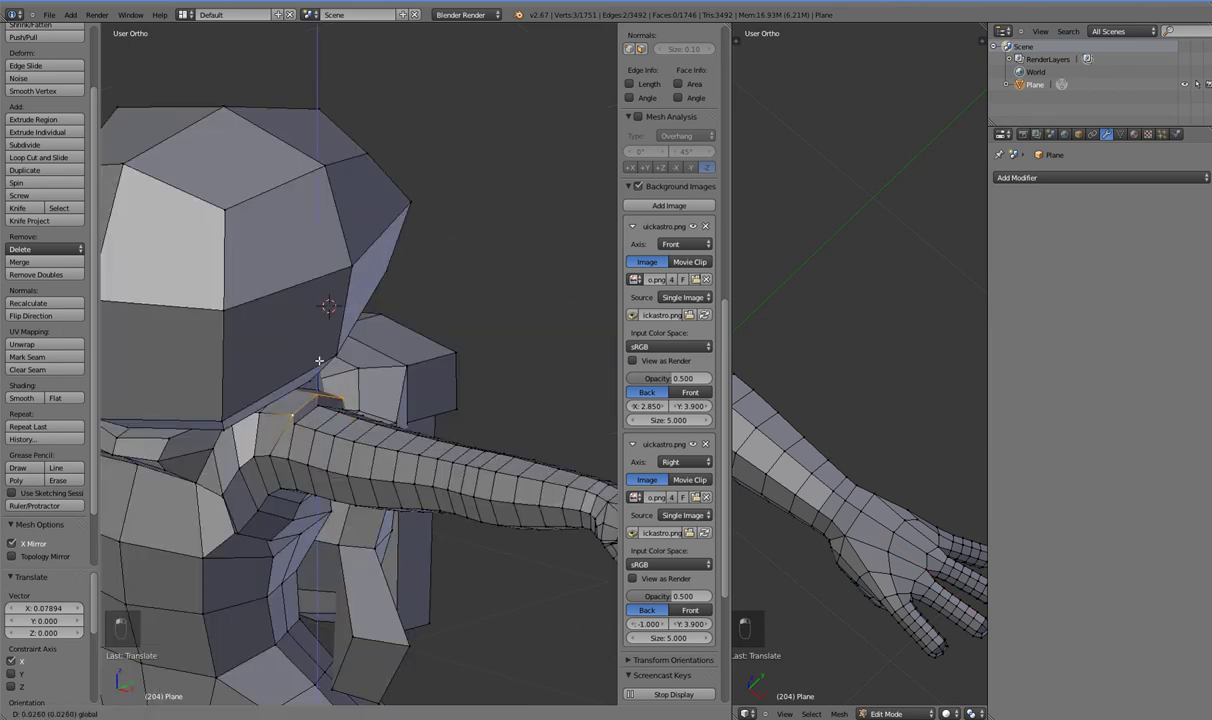
{"action": "middle_click", "coordinate": [327, 396]}
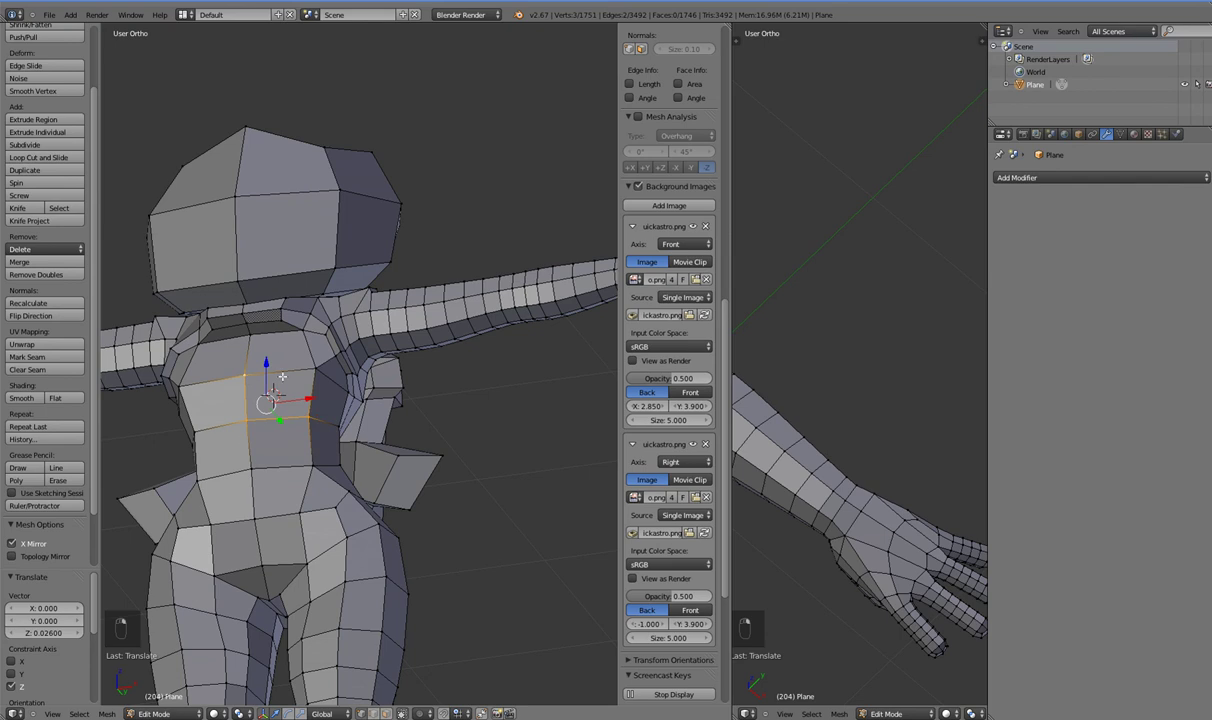
- Inset, extrude and scale the upper chest faces into a raised chest plate beneath the collar
{"action": "key", "text": "e"}
{"action": "key", "text": "s"}
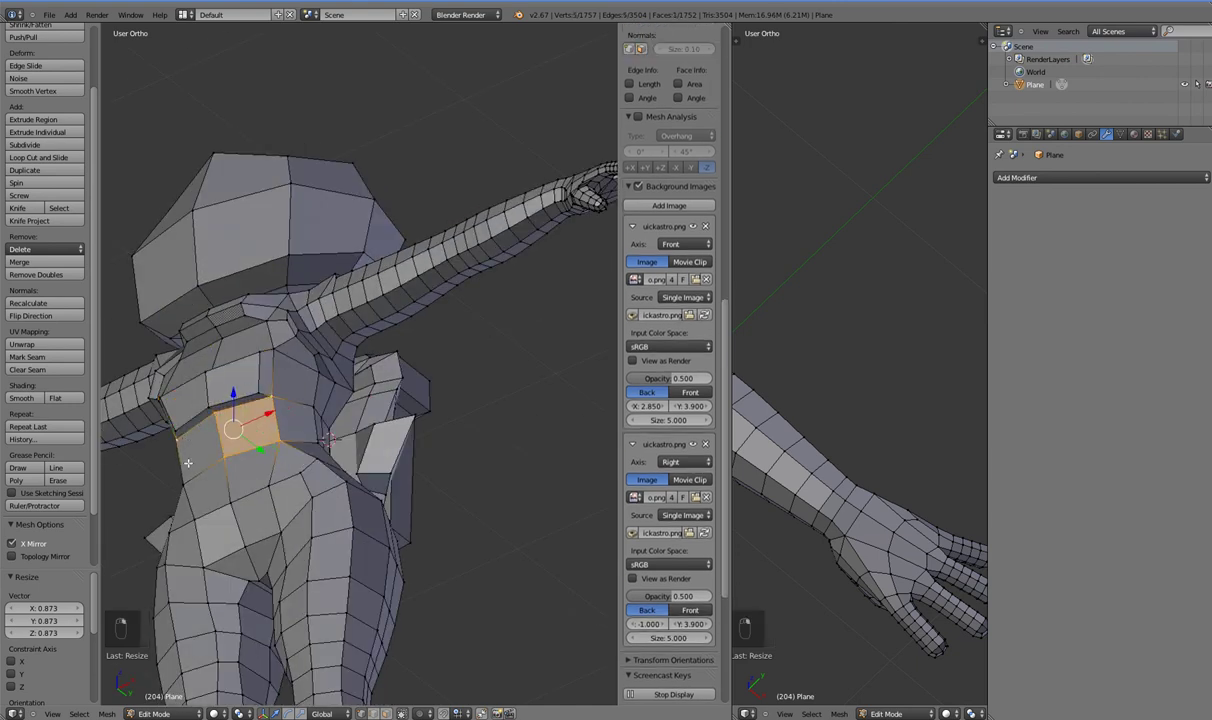
{"action": "key", "text": "e"}
{"action": "key", "text": "s"}
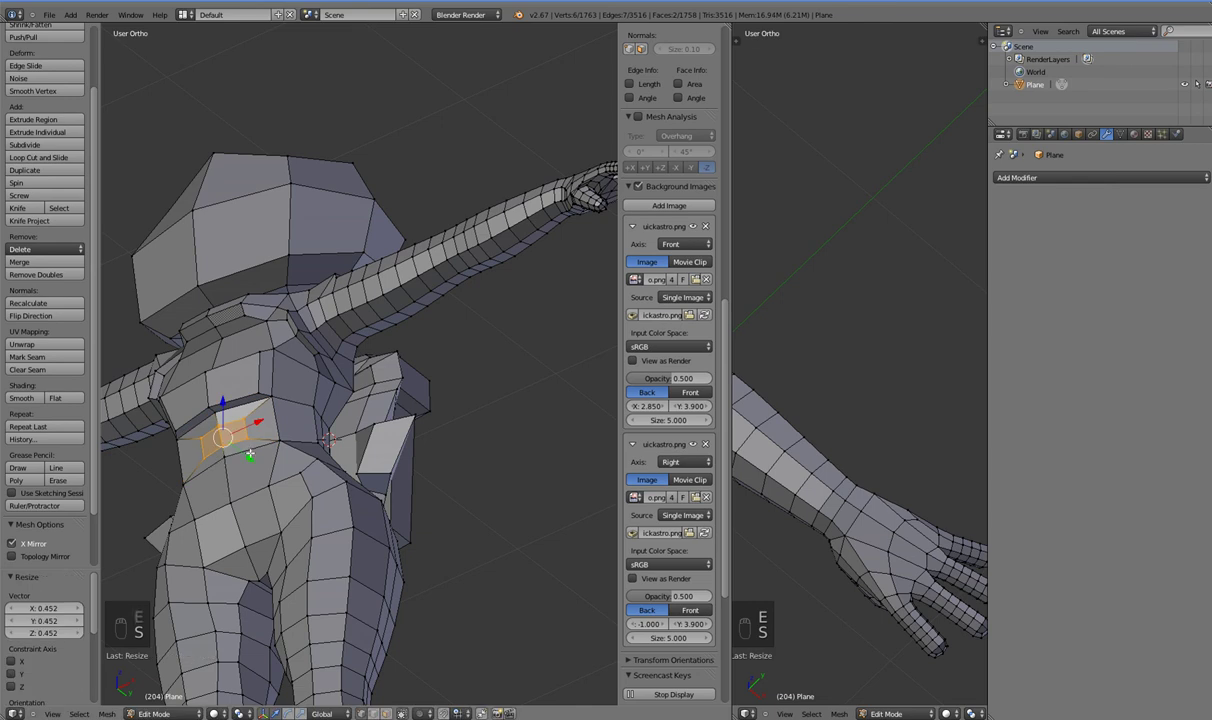
{"action": "key", "text": "s"}
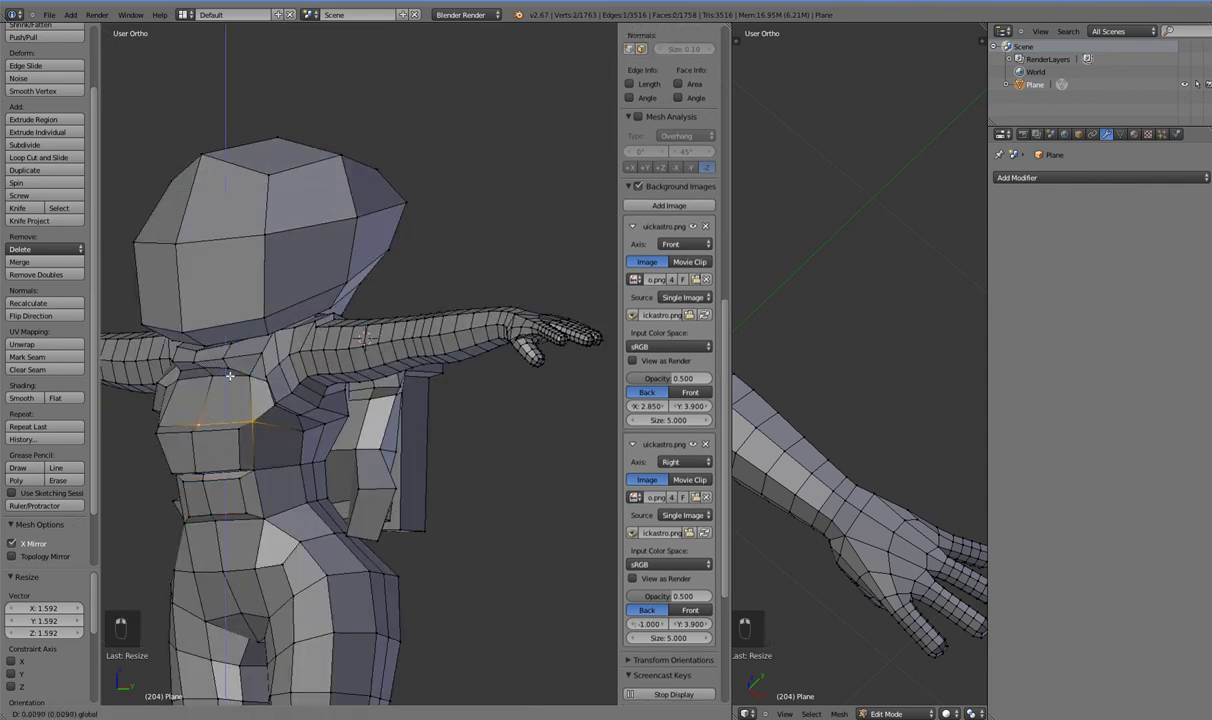
{"action": "middle_click", "coordinate": [155, 426]}
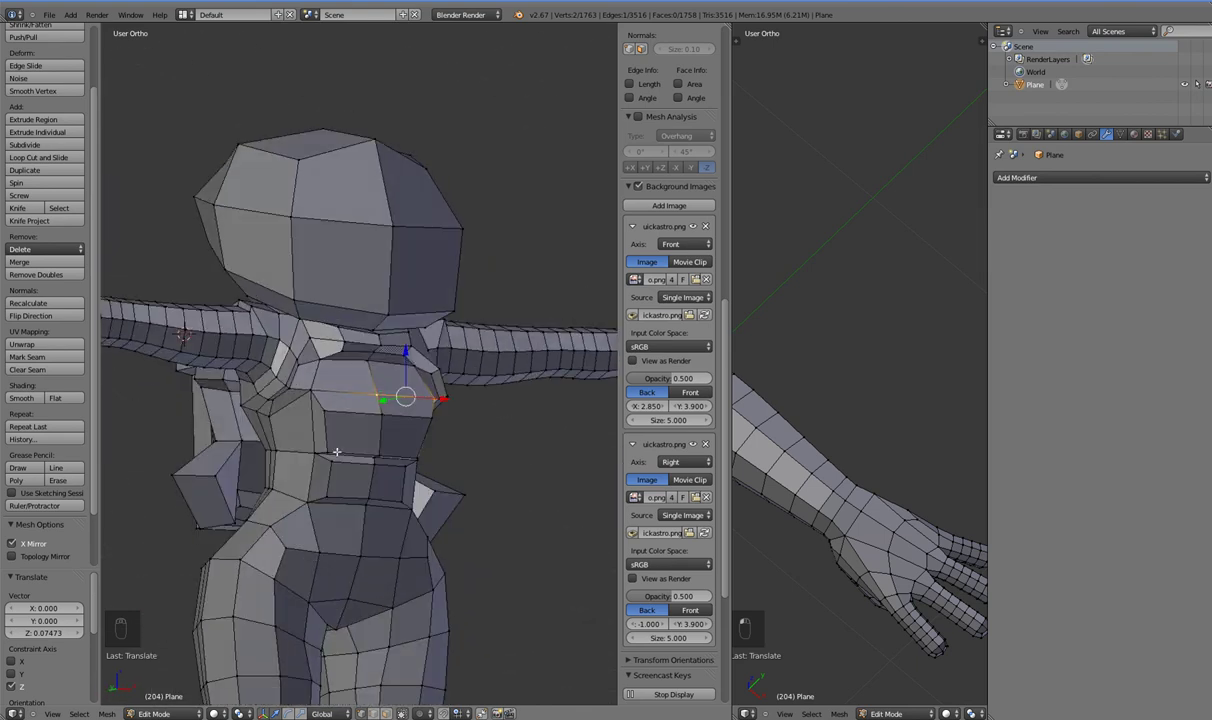
- In Right Ortho wireframe, move the rear helmet vertices onto the side-sketch outline
{"action": "key", "text": "KP_3"}
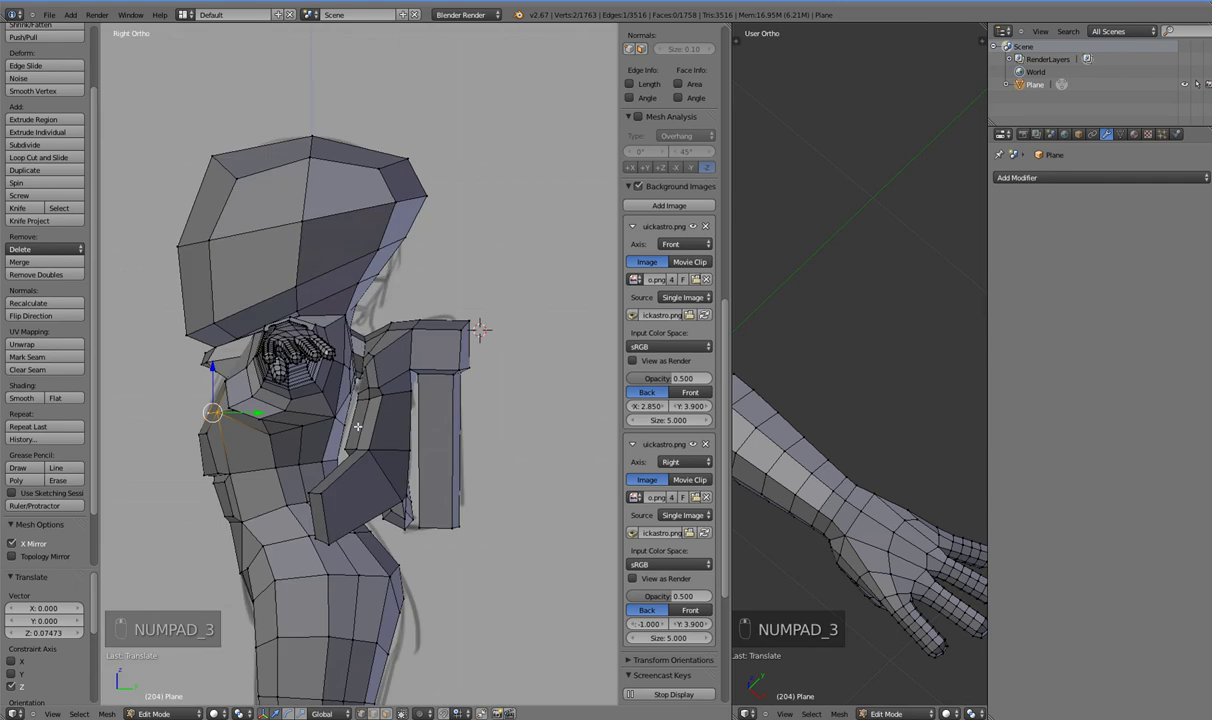
{"action": "key", "text": "a"}
{"action": "key", "text": "z"}
{"action": "key", "text": "b"}
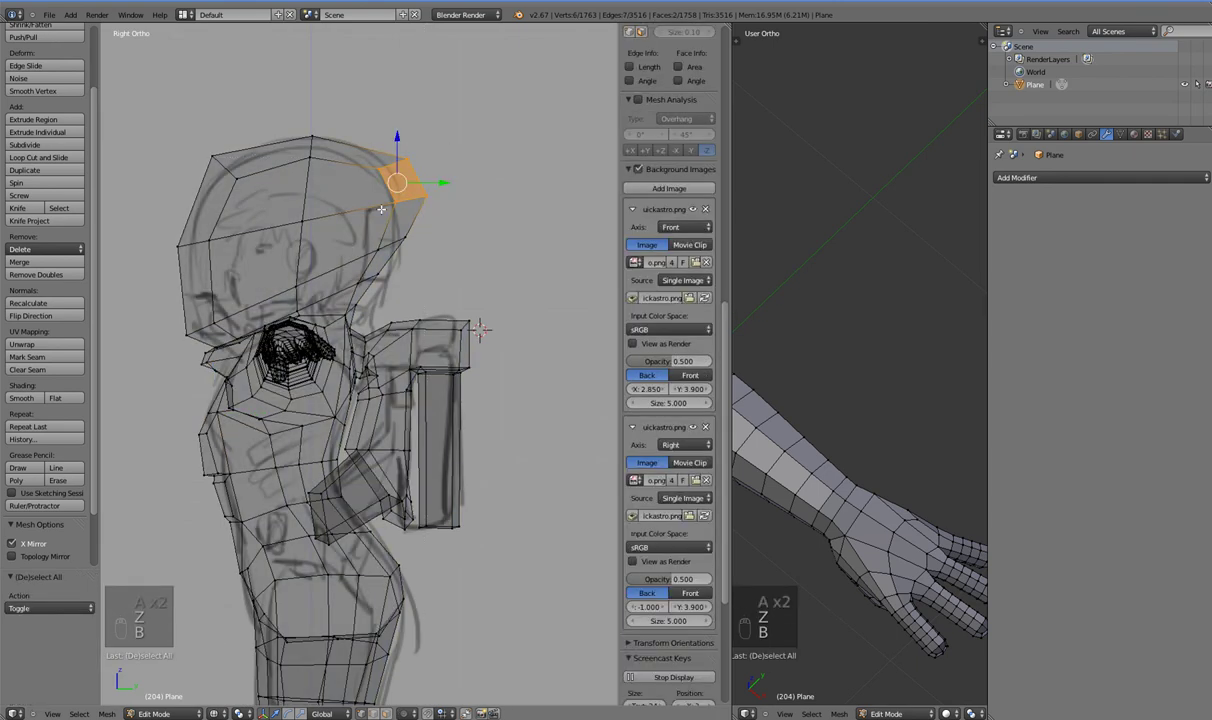
{"action": "key", "text": "b"}
{"action": "key", "text": "a"}
{"action": "key", "text": "b"}
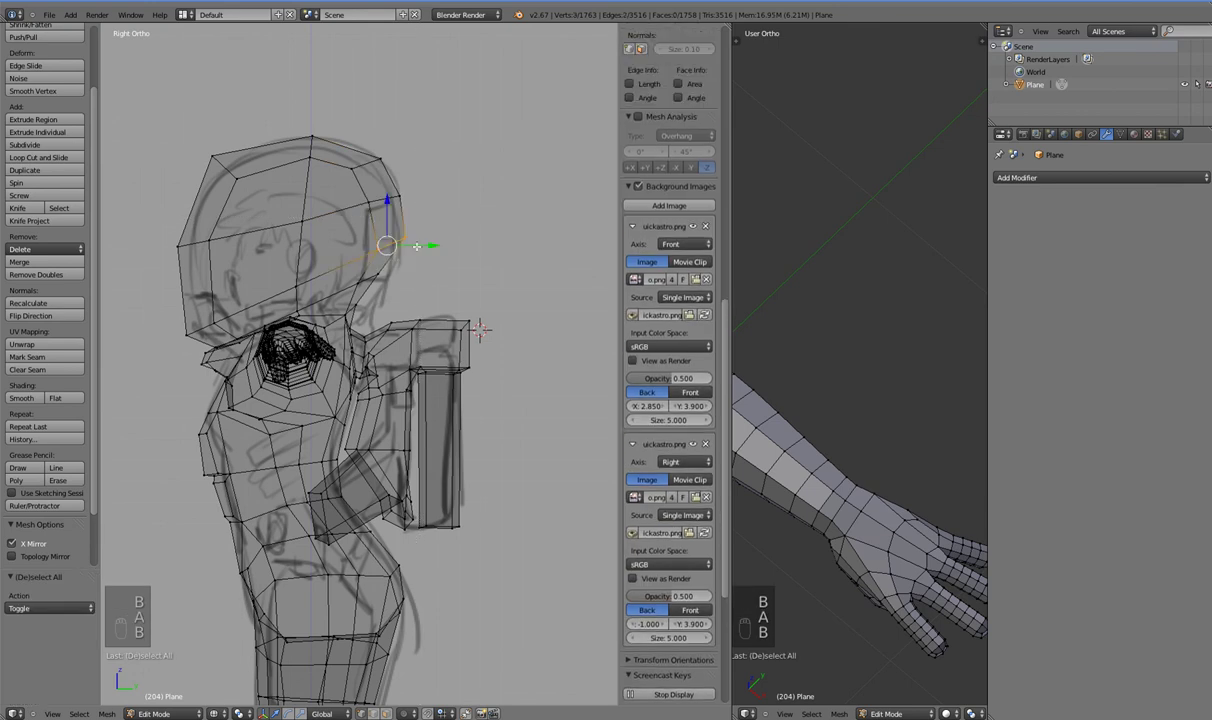
{"action": "left_click_drag", "start_coordinate": [430, 245], "coordinate": [378, 202]}
{"action": "key", "text": "a"}
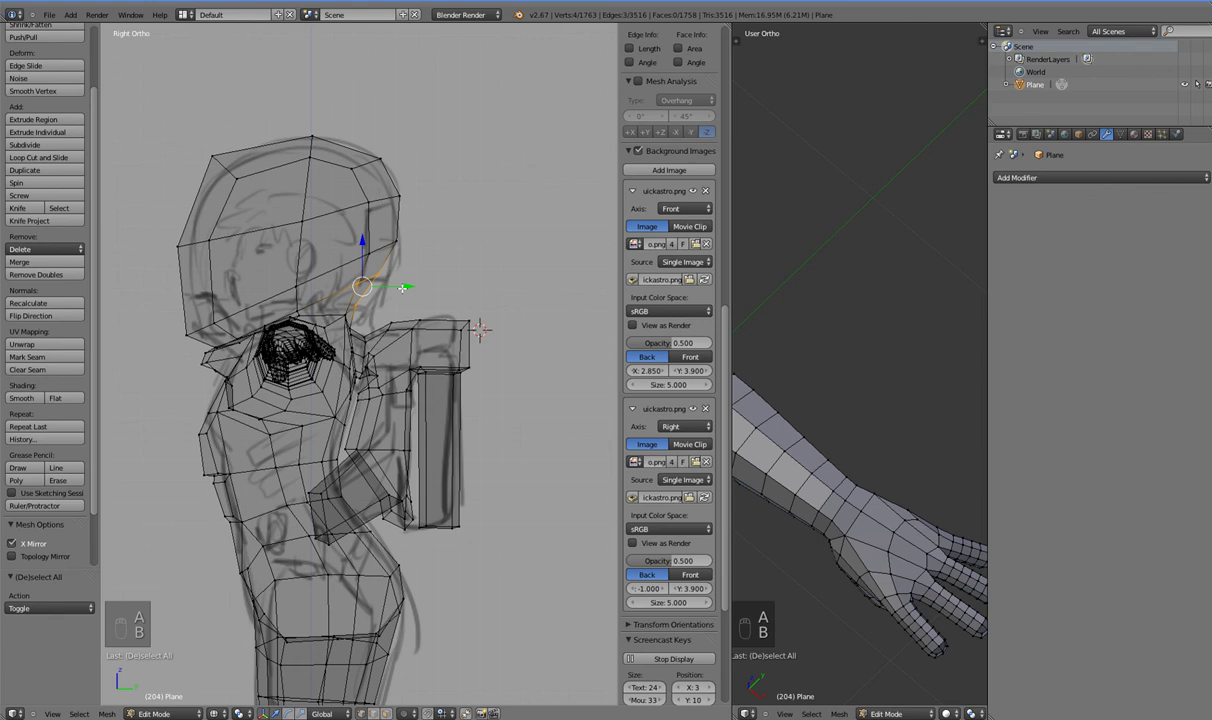
- Fit the front and top helmet vertices to the side sketch, then leave Edit Mode
{"action": "key", "text": "a"}
{"action": "key", "text": "b"}
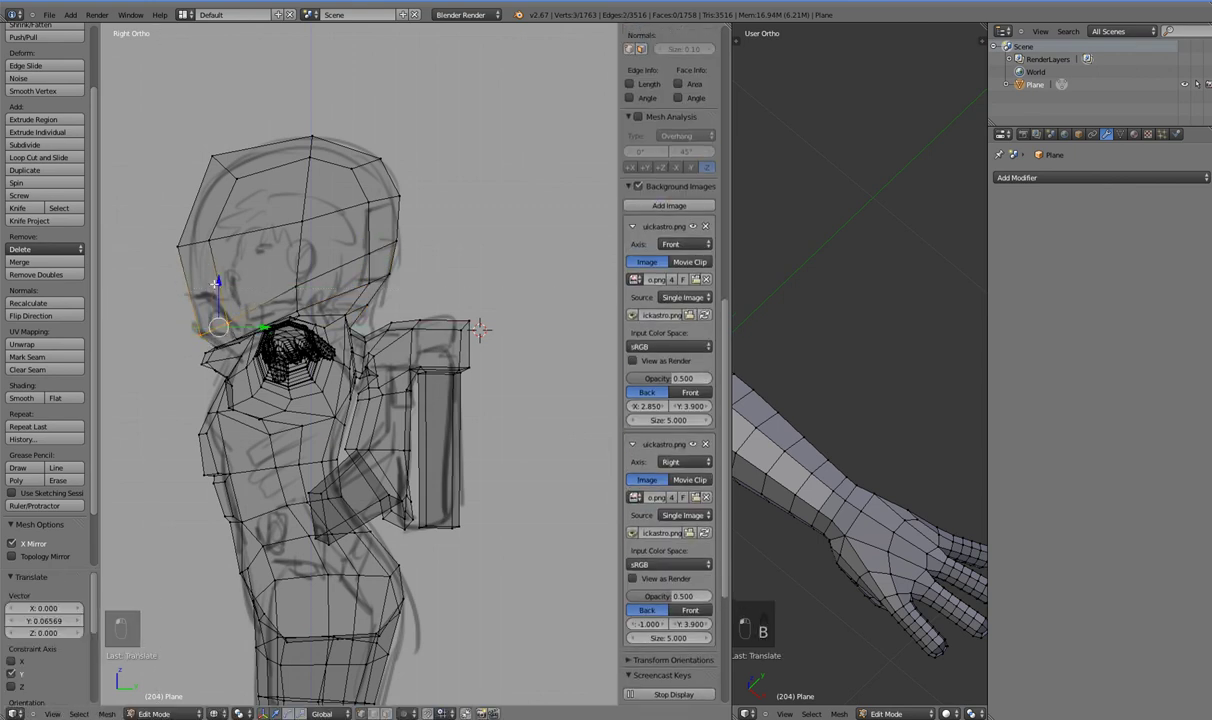
{"action": "key", "text": "a"}
{"action": "key", "text": "b"}
{"action": "key", "text": "a"}
{"action": "key", "text": "b"}
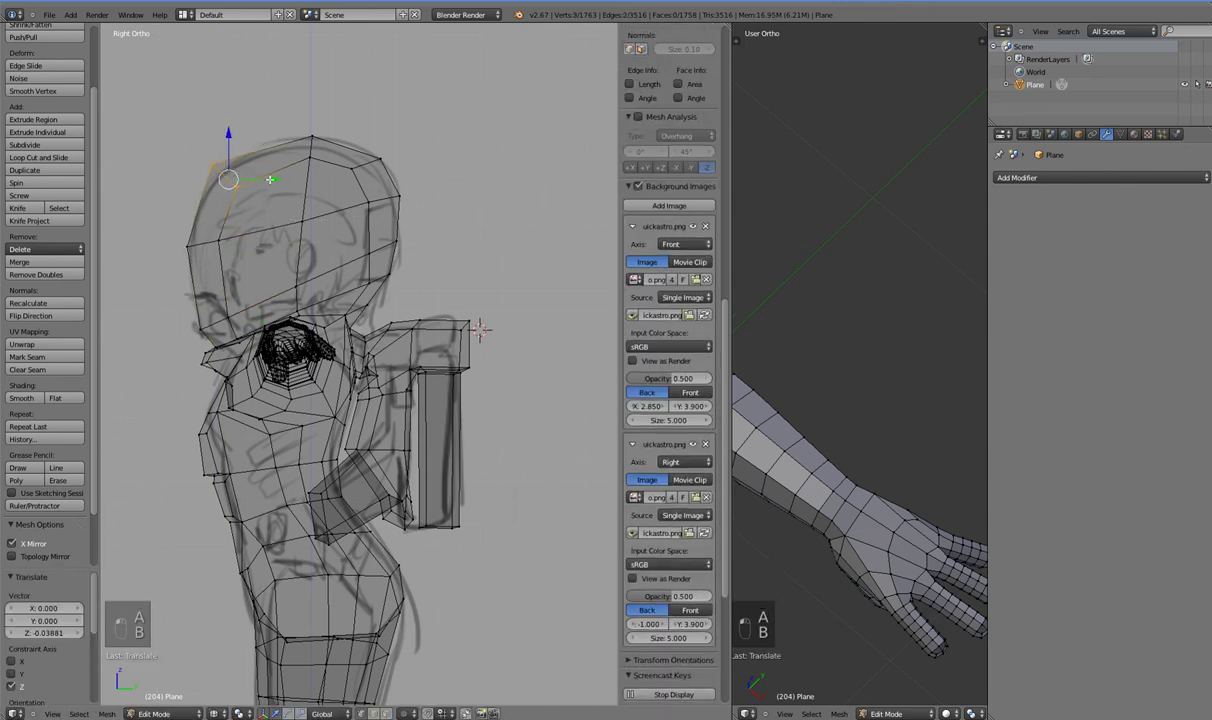
{"action": "key", "text": "Tab"}
{"action": "key", "text": "z"}
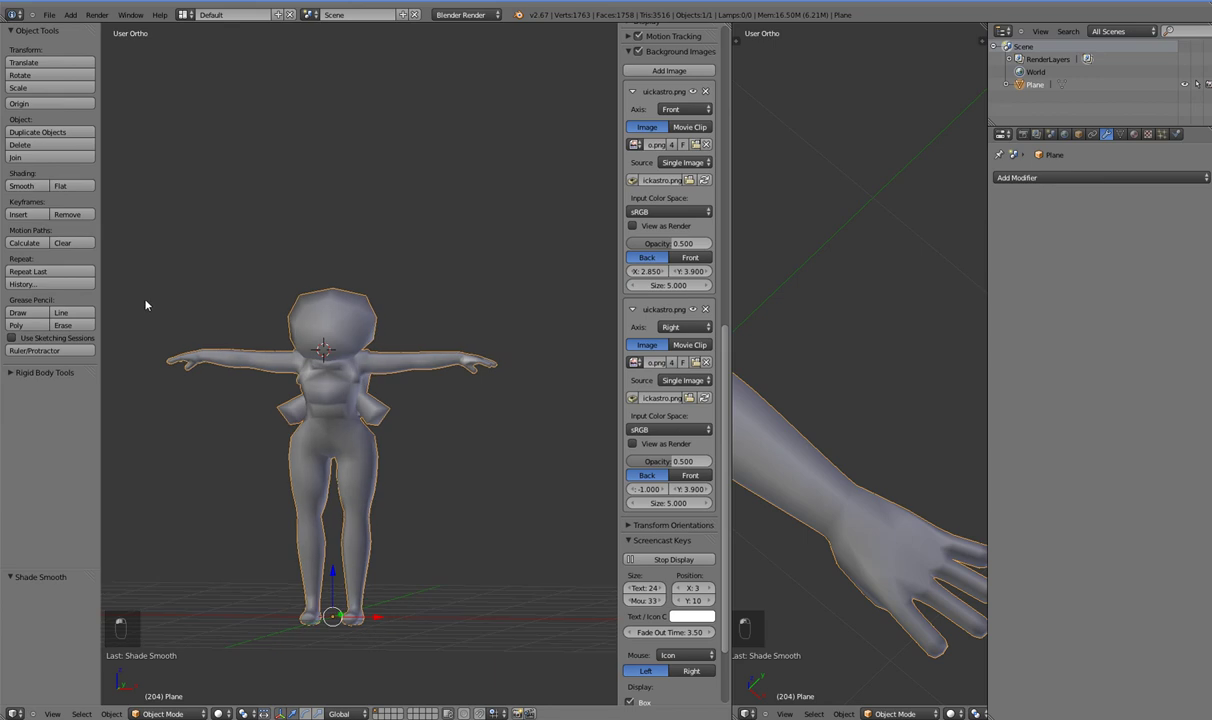
- Review the character shading, then in Front Ortho wireframe select the helmet's side vertices
{"action": "left_click_drag", "start_coordinate": [302, 356], "coordinate": [415, 341]}
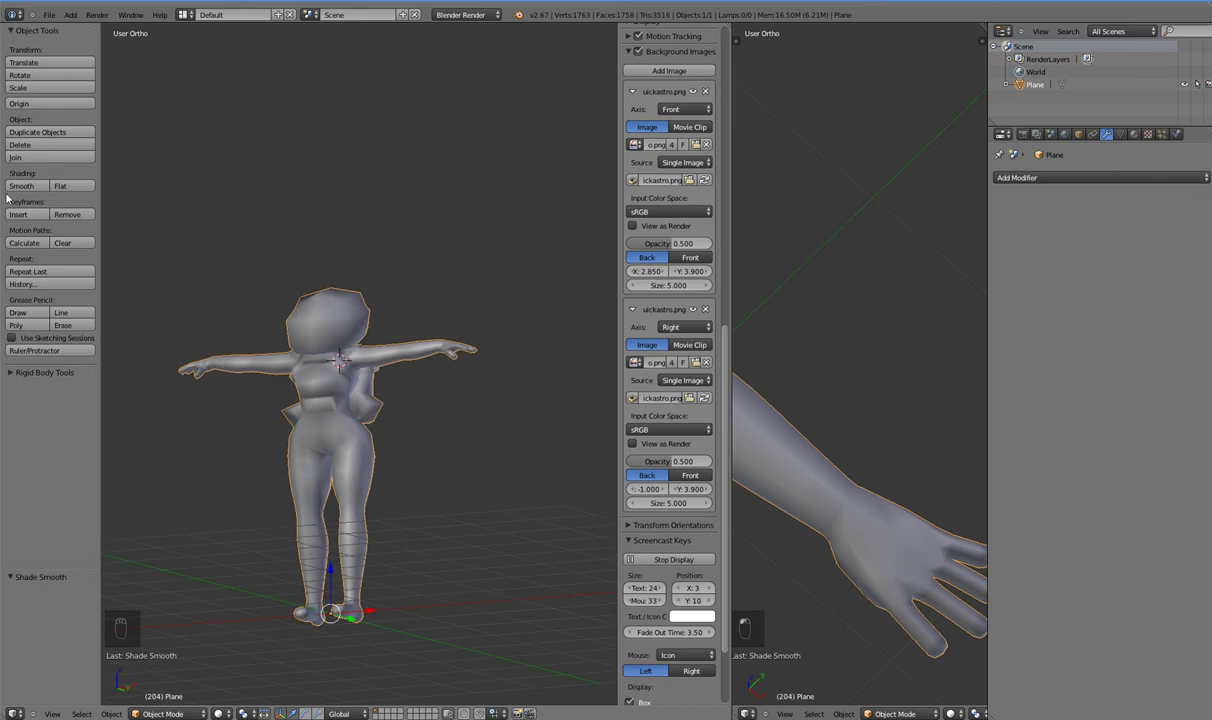
{"action": "left_click_drag", "start_coordinate": [149, 232], "coordinate": [365, 438]}
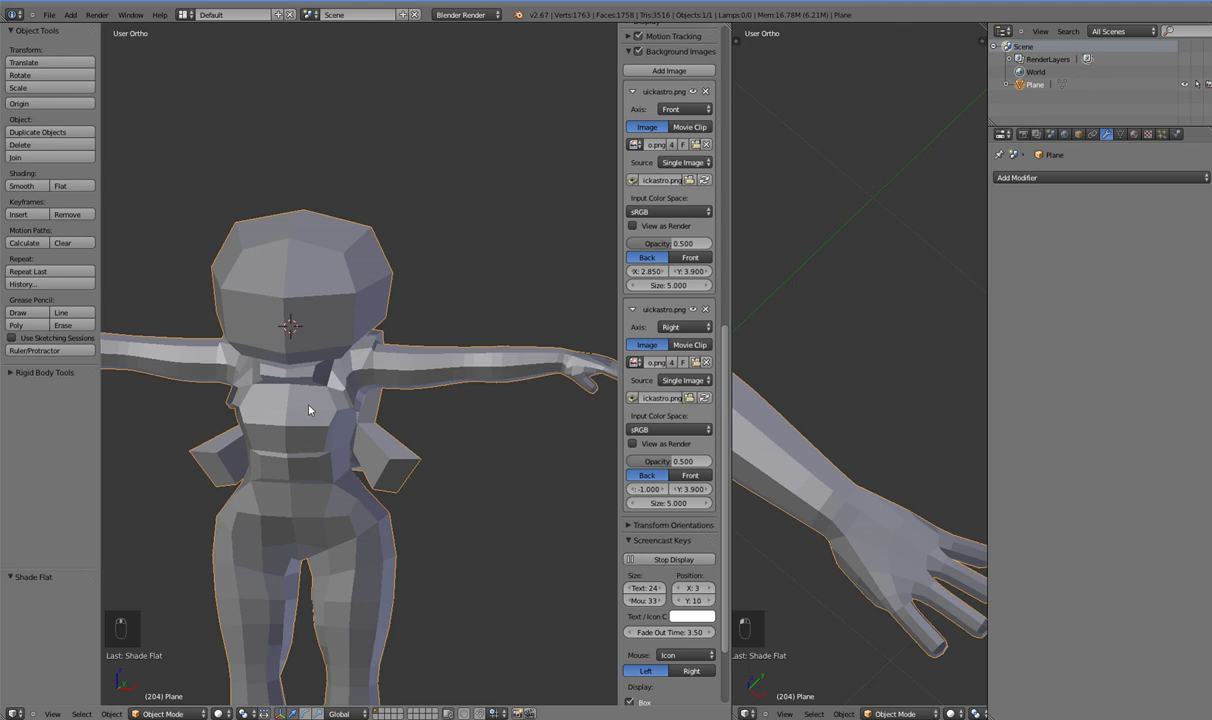
{"action": "key", "text": "KP_1"}
{"action": "key", "text": "z"}
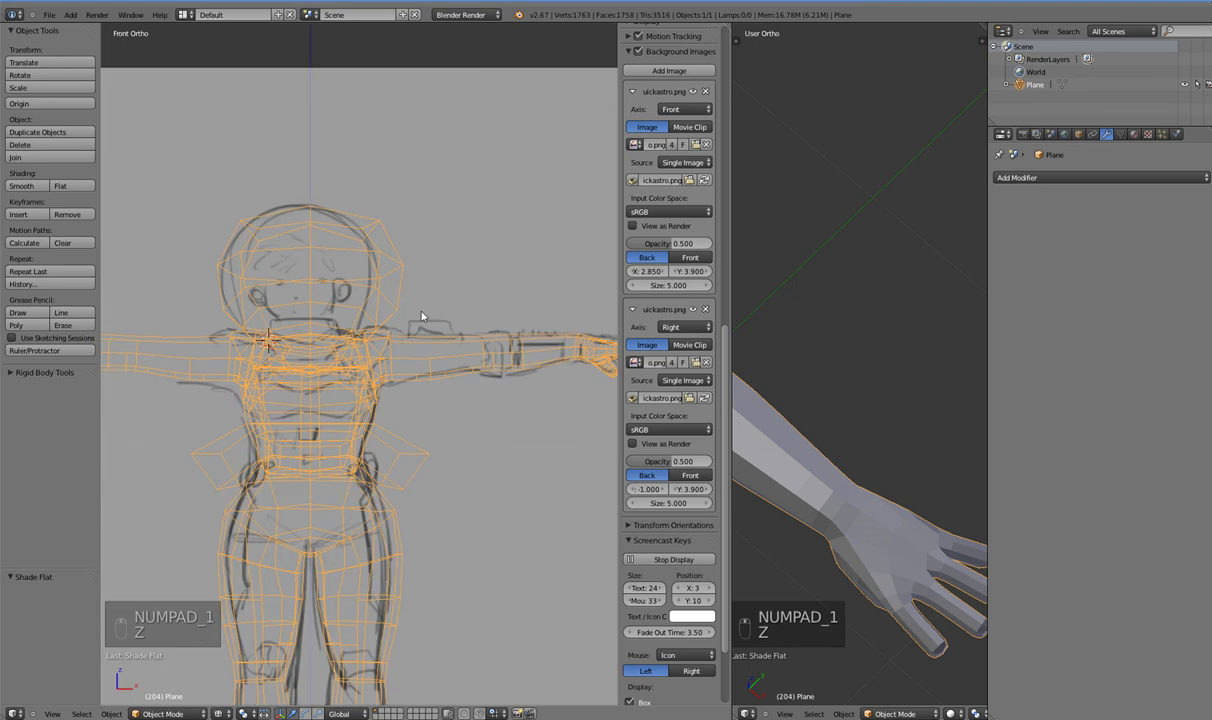
{"action": "key", "text": "z"}
{"action": "key", "text": "z"}
{"action": "key", "text": "Tab"}
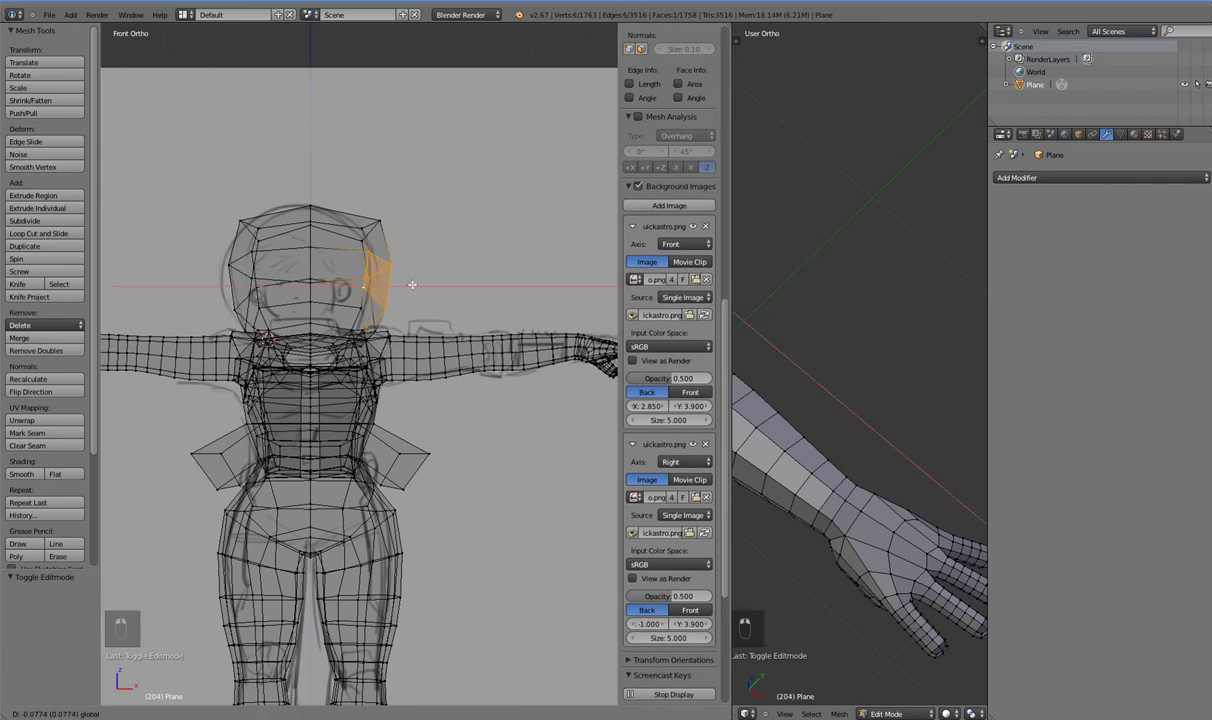
{"action": "left_click_drag", "start_coordinate": [403, 299], "coordinate": [265, 303]}
- Move the helmet side vertices inward to match the front sketch and exit editing
{"action": "key", "text": "ctrl+z"}
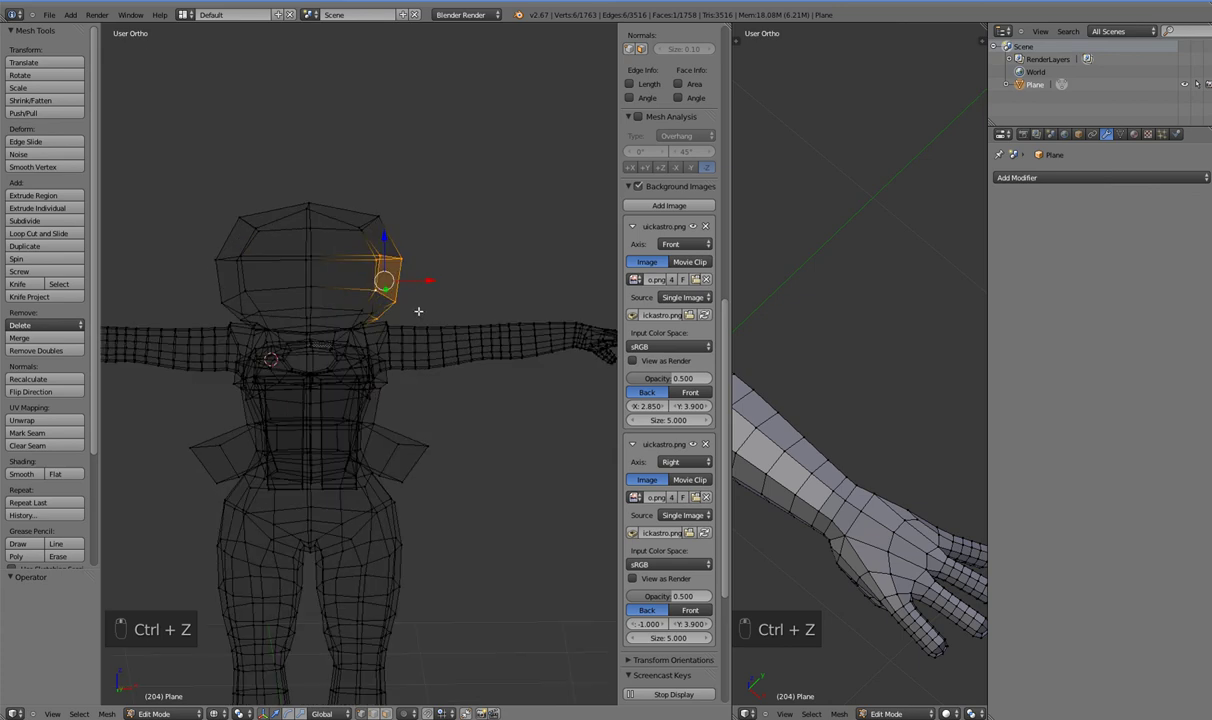
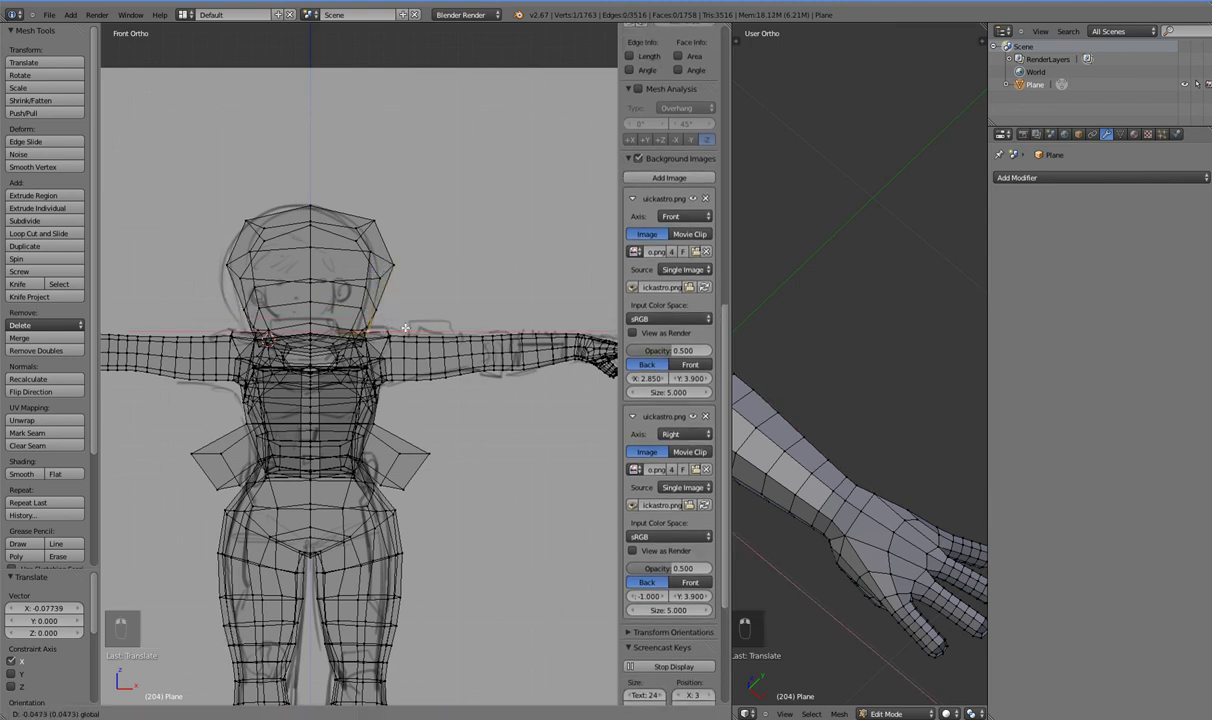
{"action": "key", "text": "a"}
{"action": "key", "text": "b"}
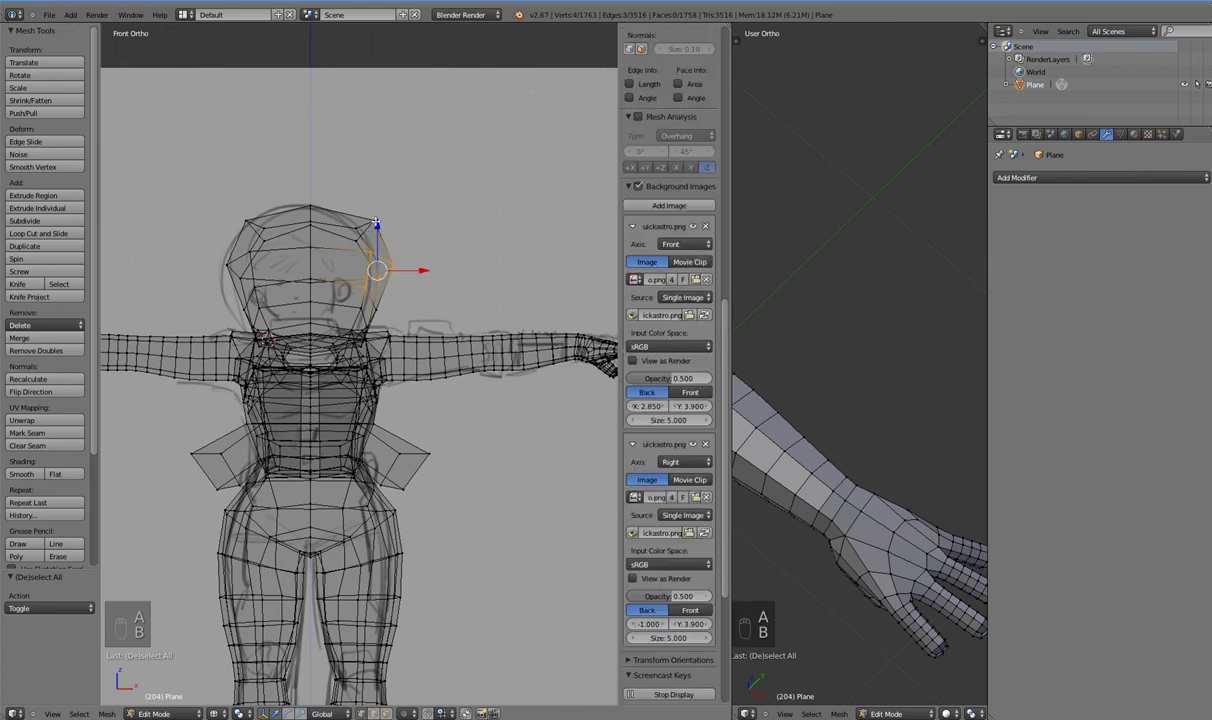
{"action": "key", "text": "a"}
{"action": "key", "text": "b"}
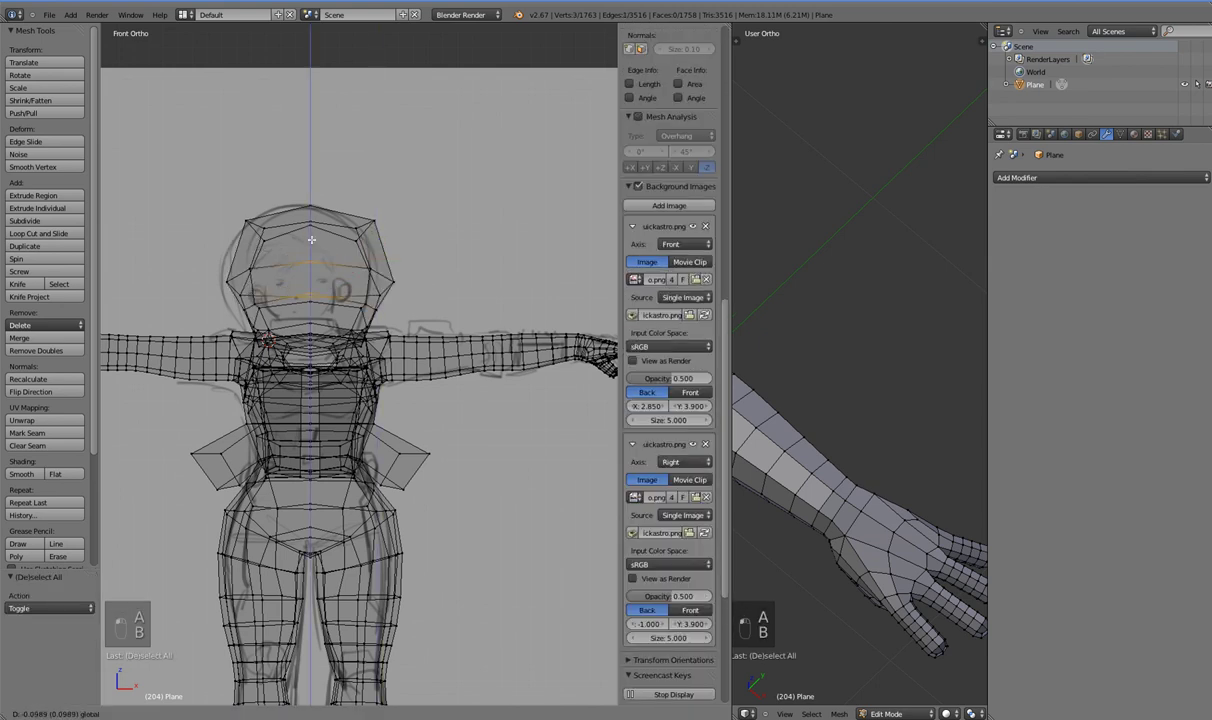
{"action": "key", "text": "KP_3"}
{"action": "key", "text": "Tab"}
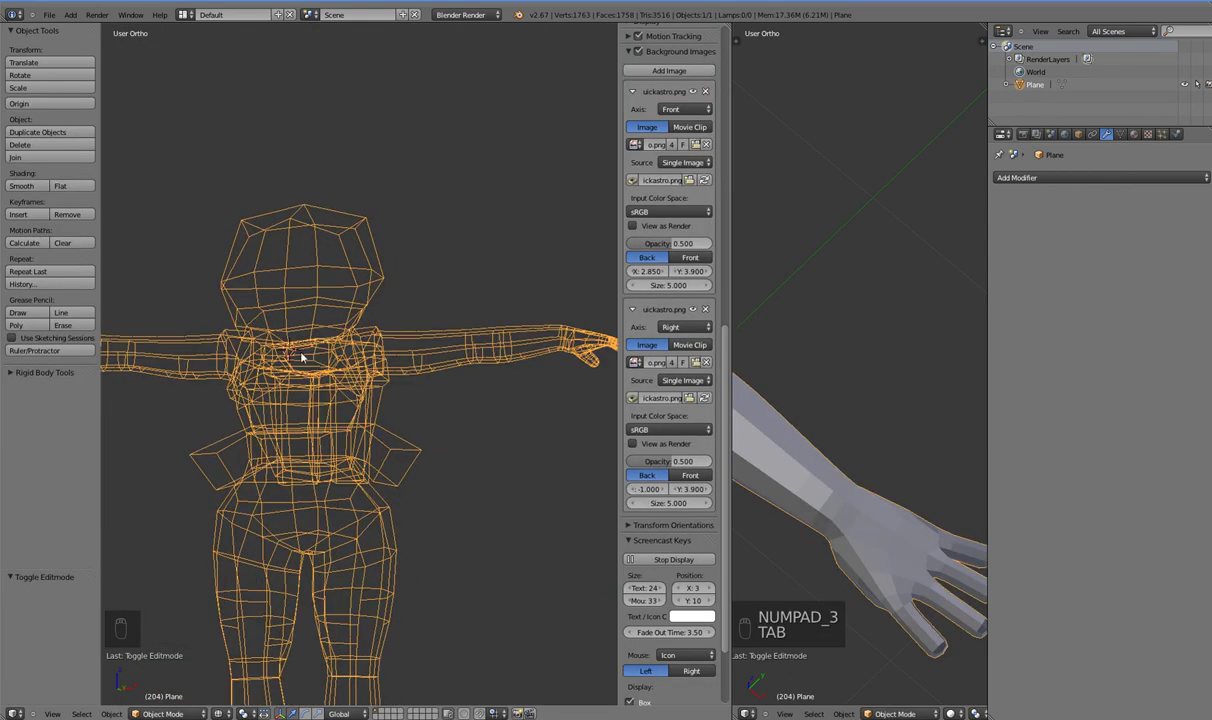
- Select the helmet's lower front rim vertices in wireframe, check in Front Ortho, return to solid shading
{"action": "key", "text": "Tab"}
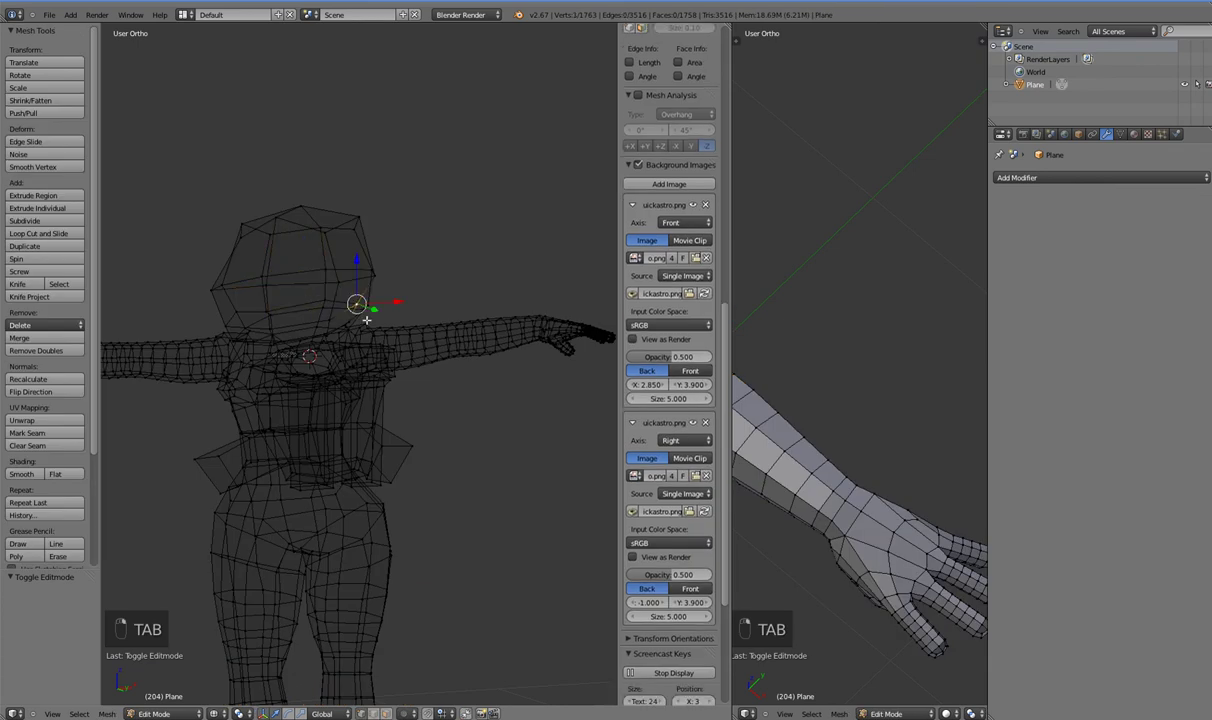
{"action": "key", "text": "KP_1"}
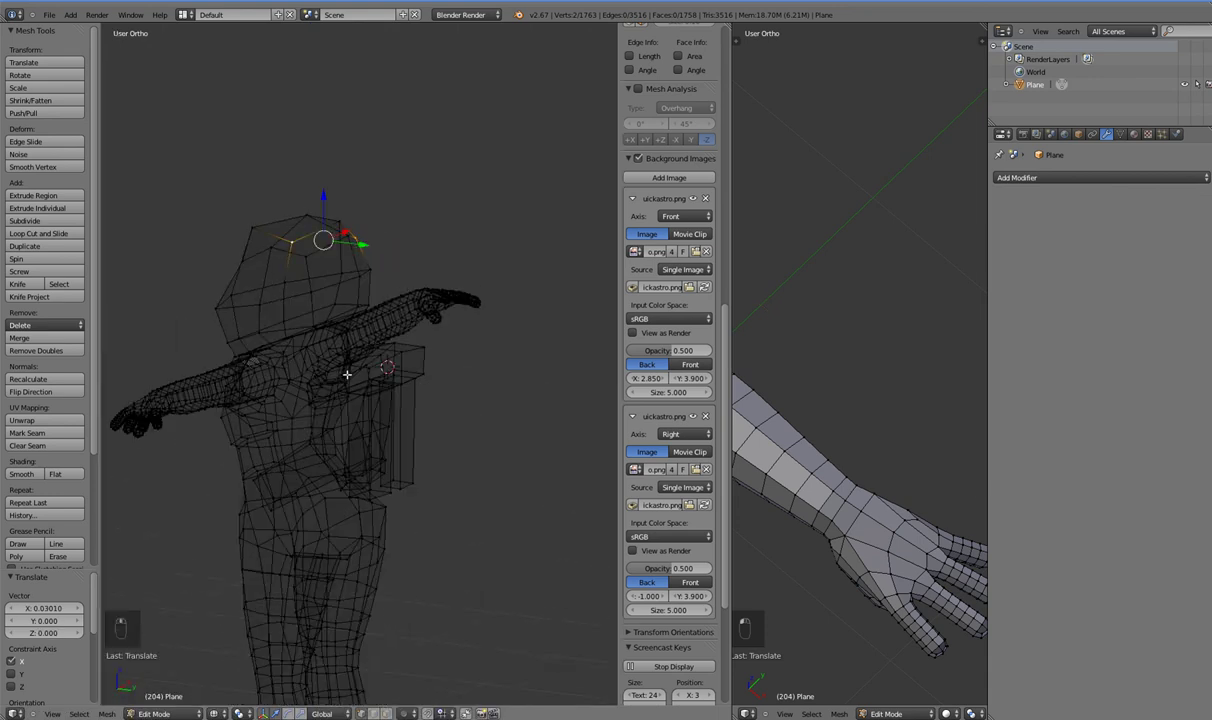
{"action": "left_click_drag", "start_coordinate": [373, 389], "coordinate": [281, 233]}
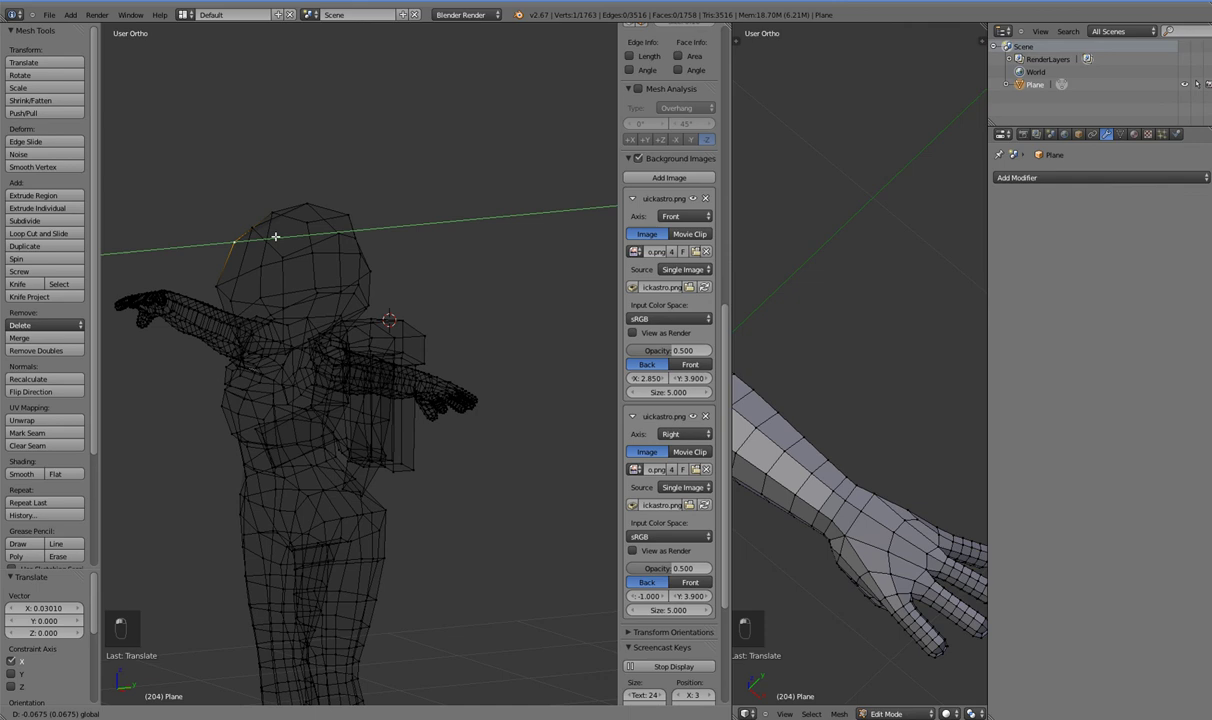
{"action": "key", "text": "Tab"}
{"action": "key", "text": "Tab"}
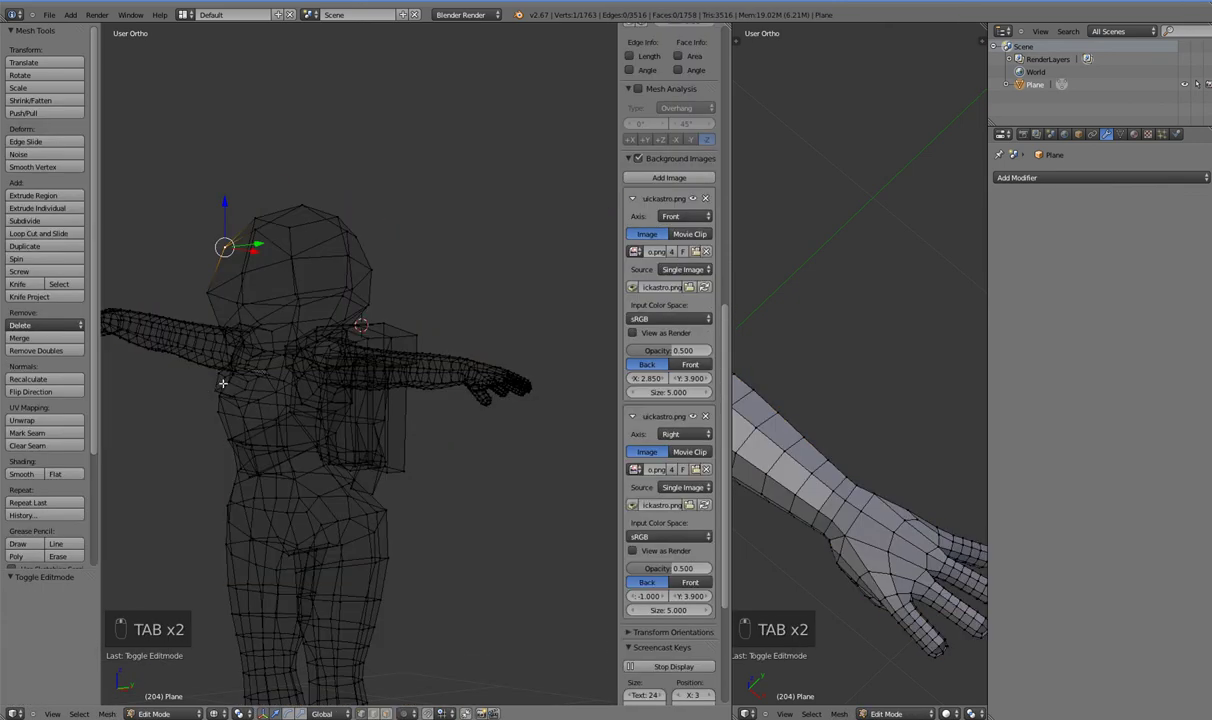
{"action": "key", "text": "KP_1"}
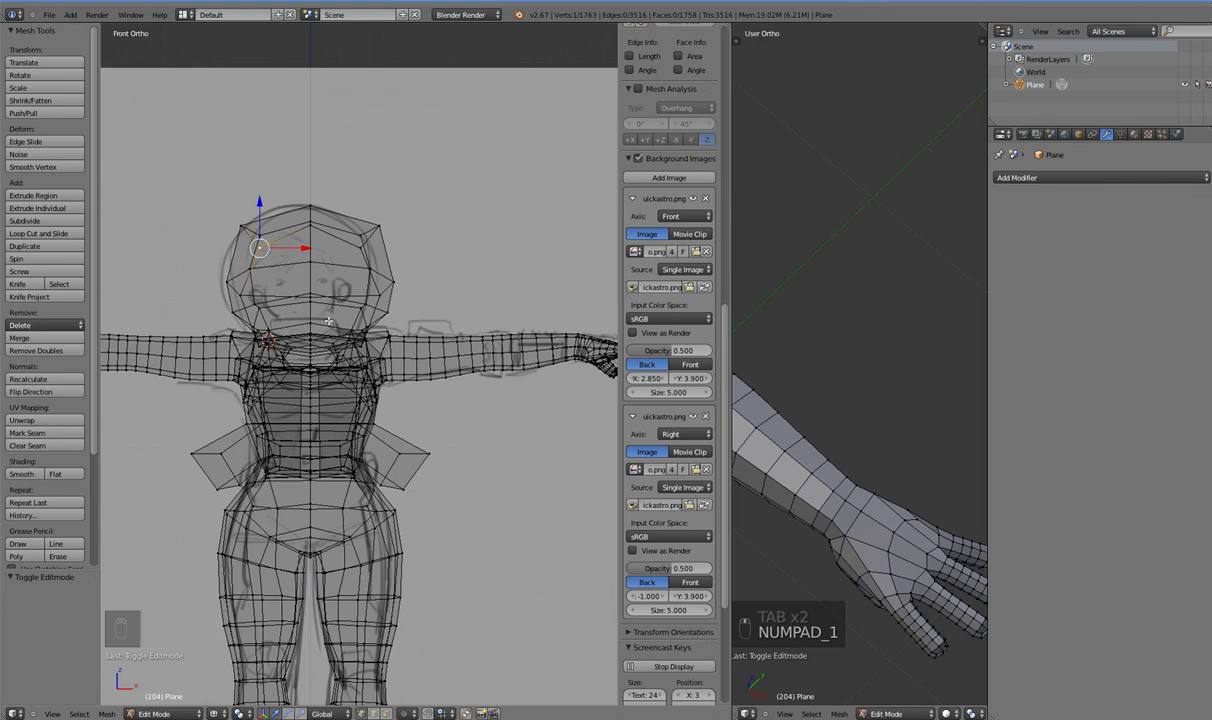
{"action": "key", "text": "z"}
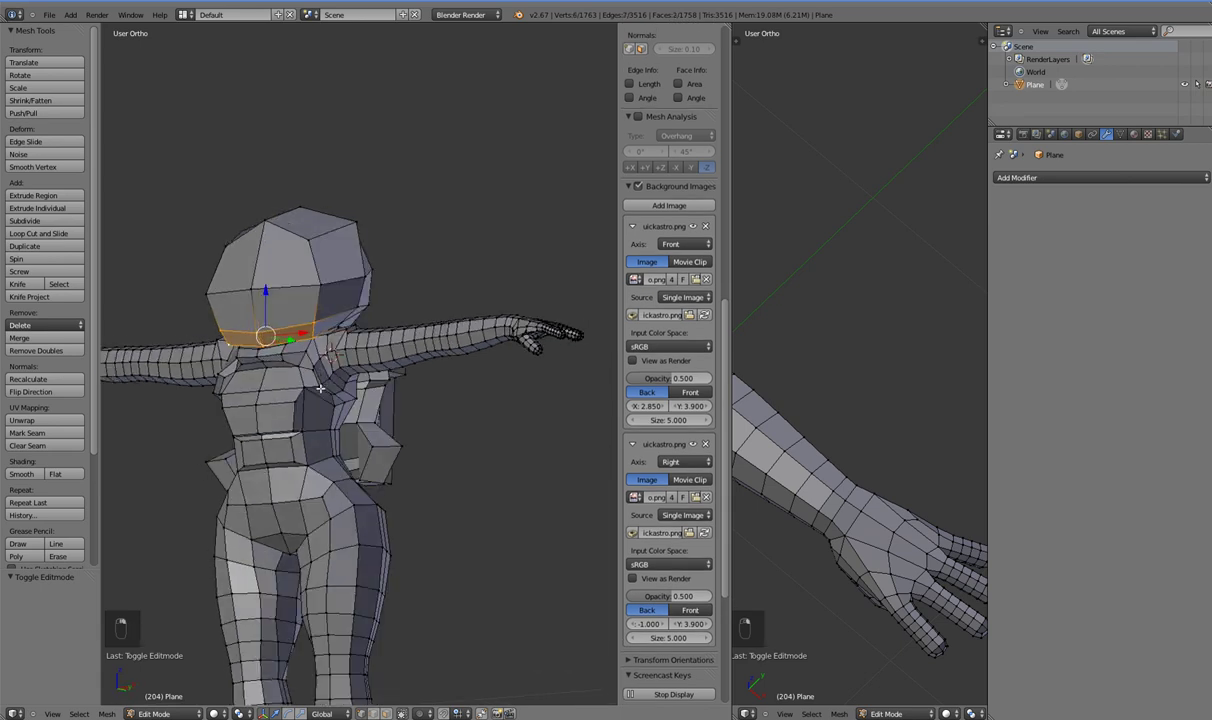
- Extrude new faces from the helmet rim, undo the first attempt and extrude again
{"action": "key", "text": "KP_3"}
{"action": "key", "text": "e"}
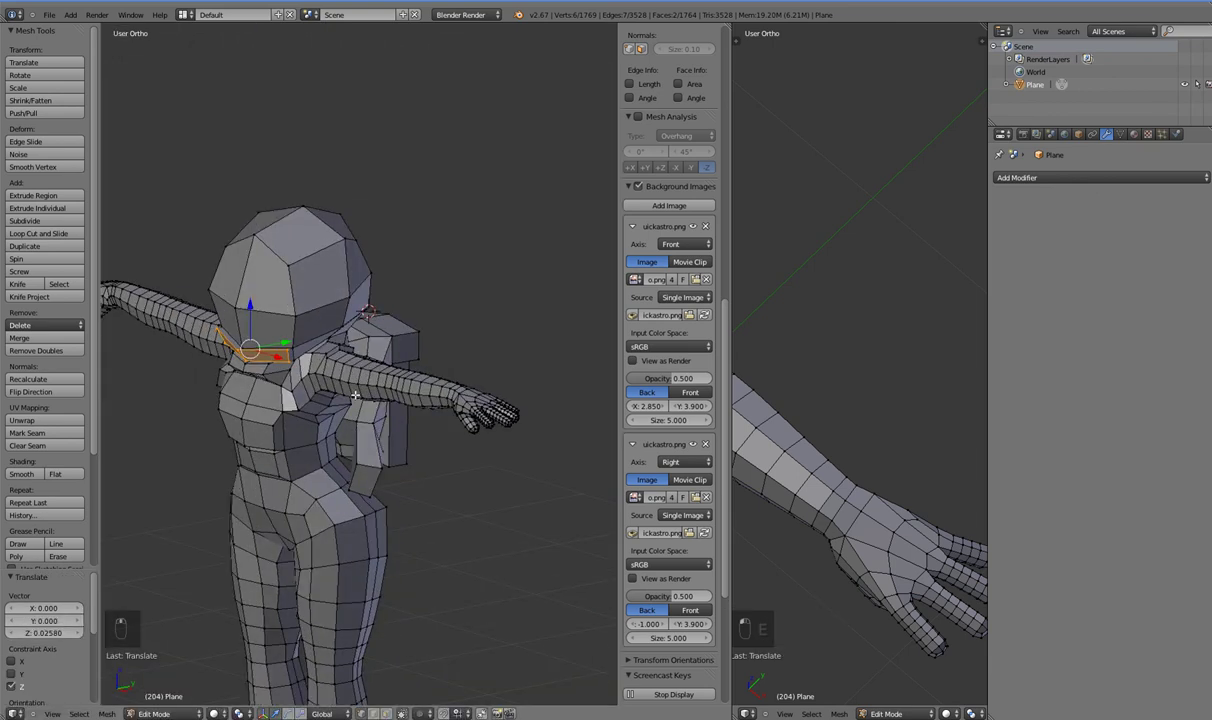
{"action": "key", "text": "ctrl+z"}
{"action": "key", "text": "ctrl+z"}
{"action": "key", "text": "ctrl+z"}
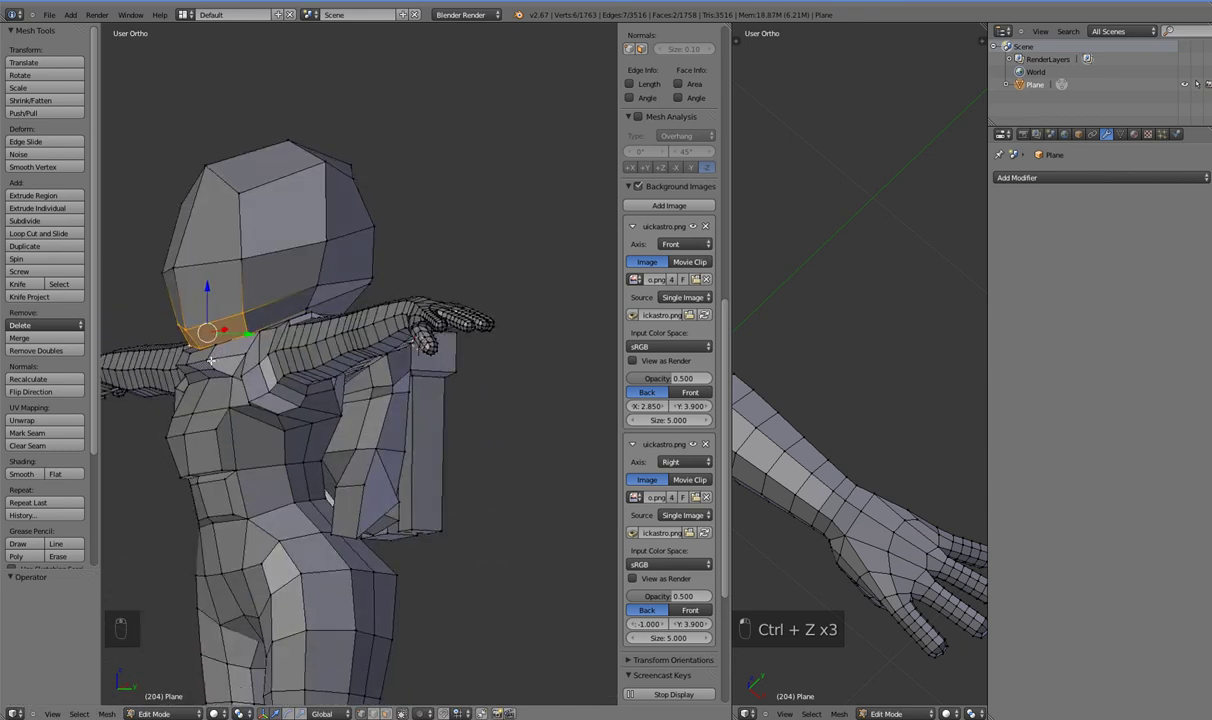
{"action": "key", "text": "z"}
{"action": "key", "text": "e"}
{"action": "key", "text": "z"}
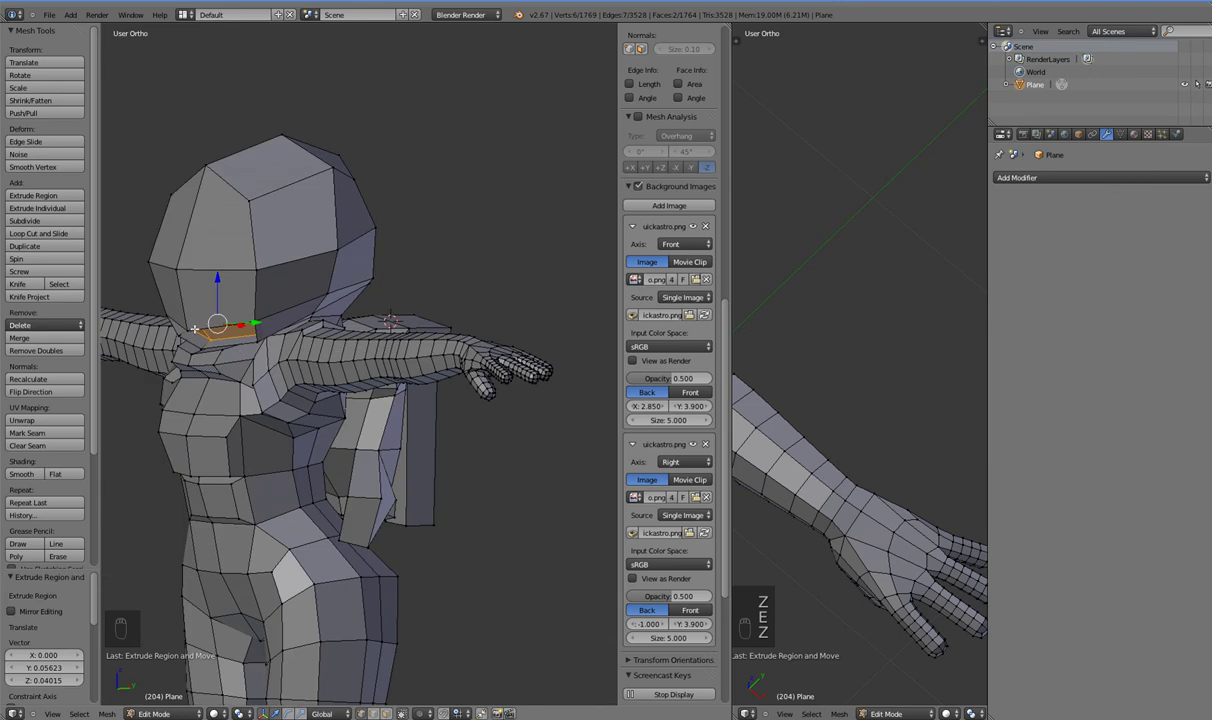
- Extrude the front rim strip downward into a front plate positioned below the helmet
{"action": "key", "text": "z"}
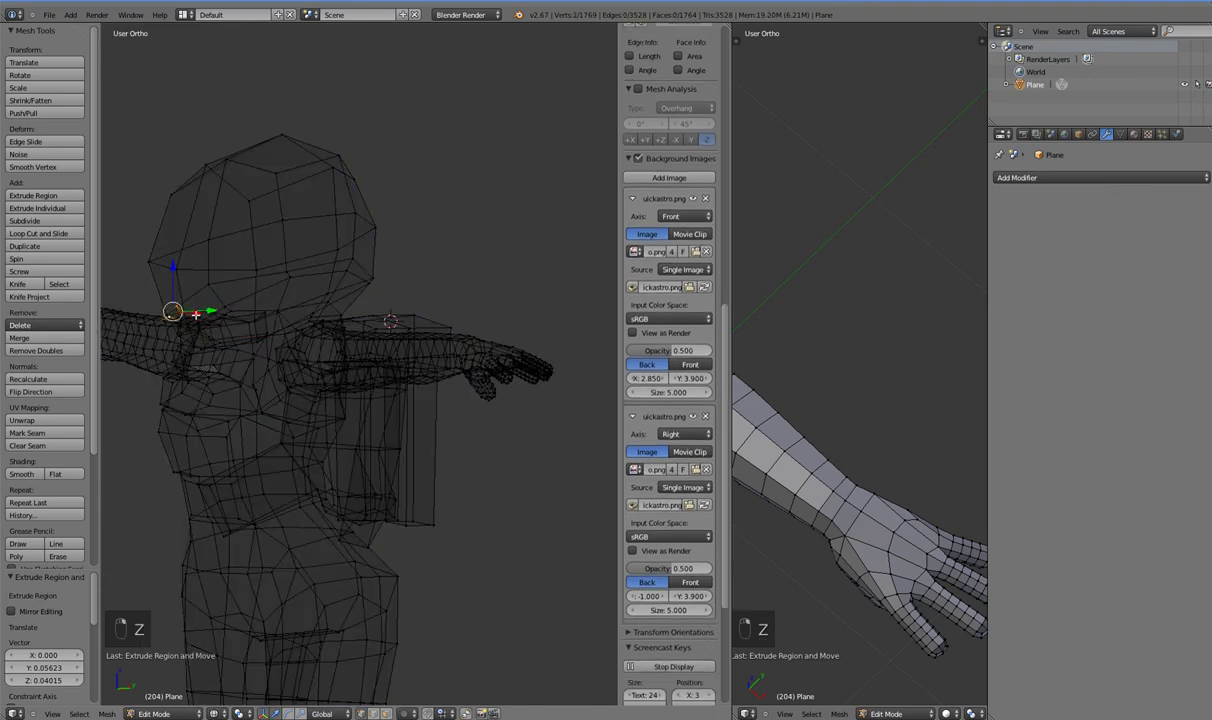
{"action": "left_click_drag", "start_coordinate": [276, 304], "coordinate": [242, 281]}
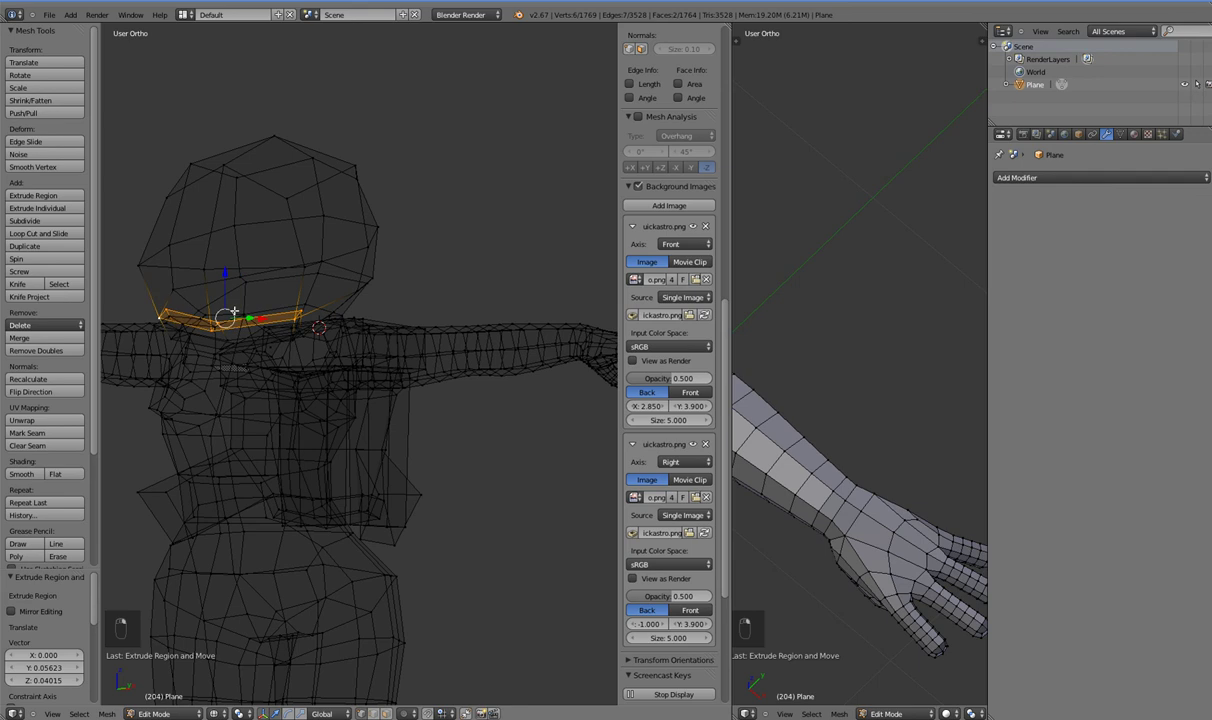
{"action": "key", "text": "e"}
{"action": "key", "text": "s"}
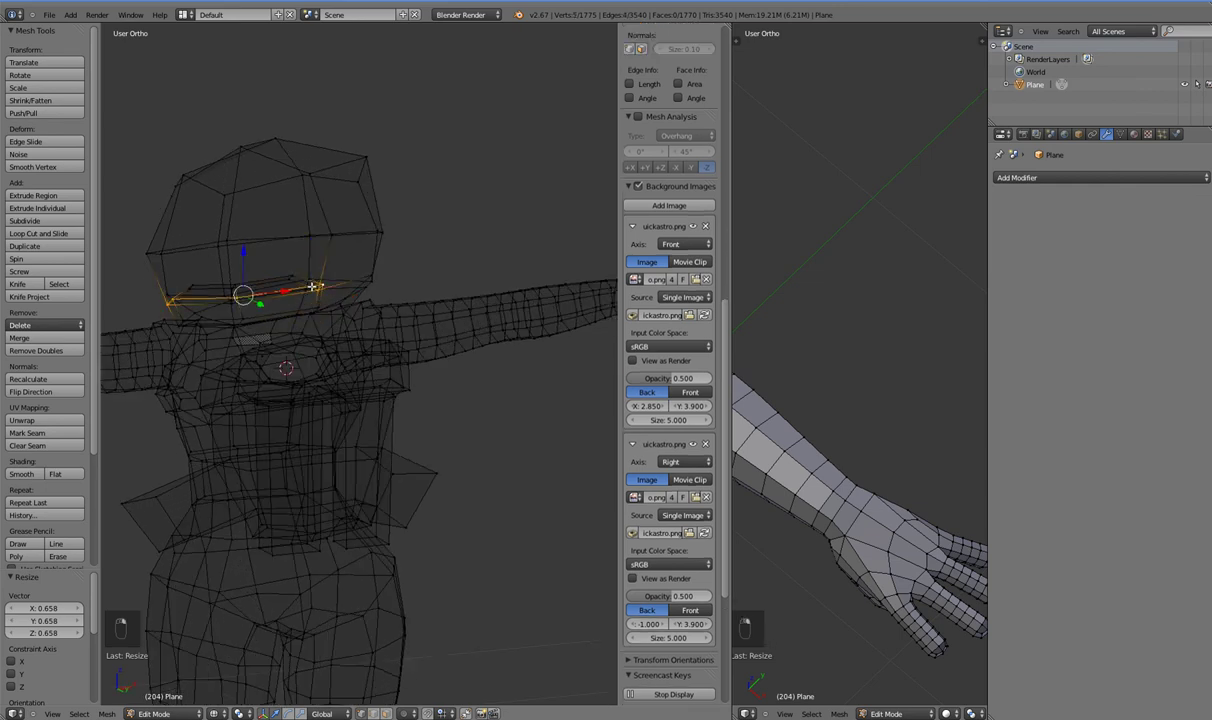
{"action": "left_click_drag", "start_coordinate": [258, 334], "coordinate": [335, 269]}
{"action": "key", "text": "z"}
{"action": "middle_click", "coordinate": [341, 244]}
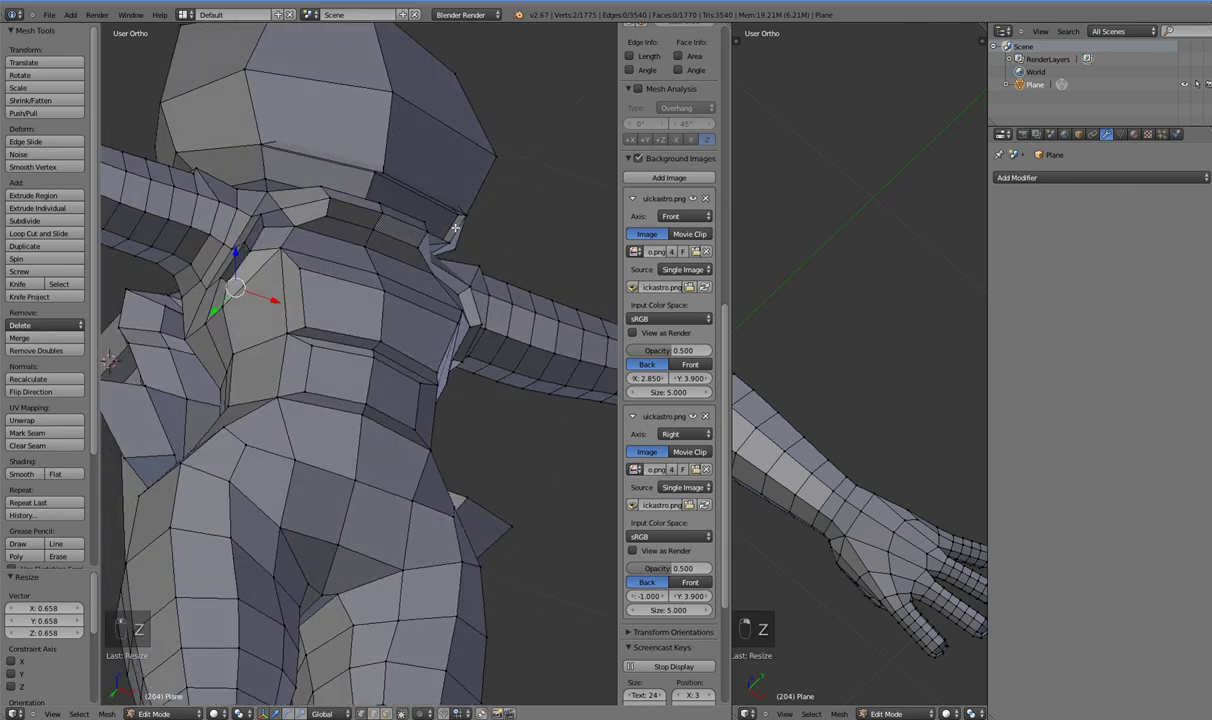
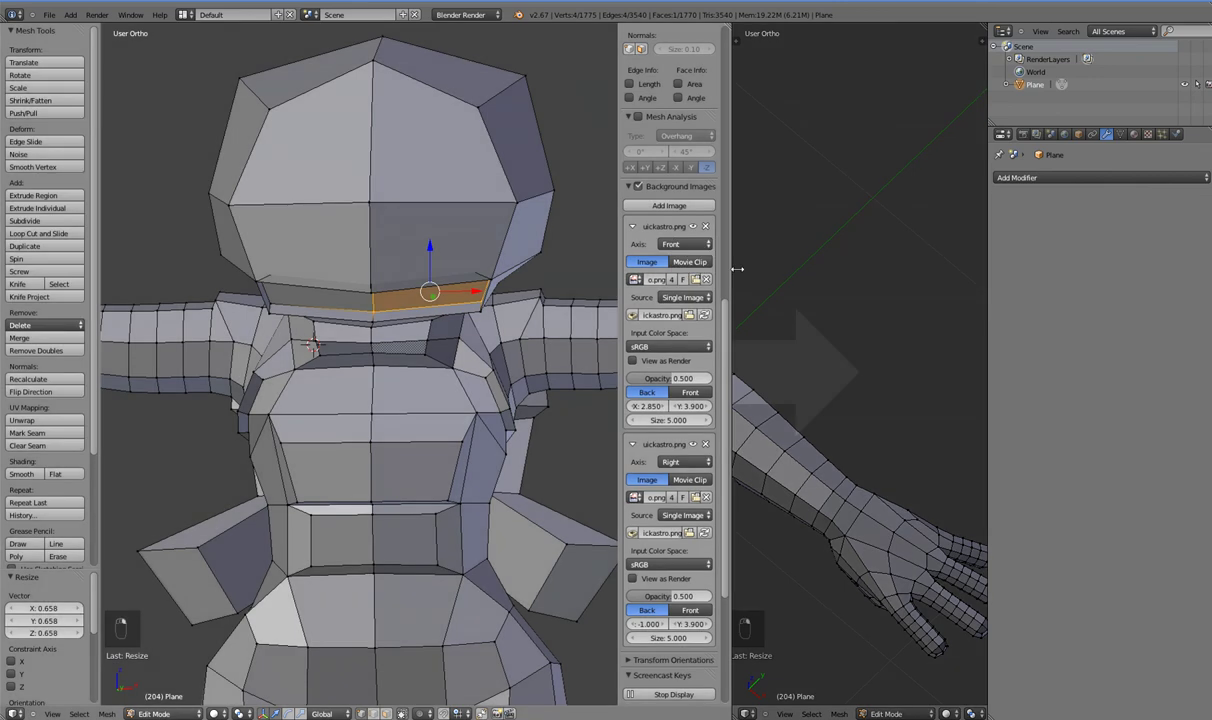
- Orbit to the character's back and select the rear rim face under the helmet
{"action": "middle_click", "coordinate": [383, 293]}
{"action": "middle_click", "coordinate": [367, 275]}
{"action": "middle_click", "coordinate": [361, 270]}
{"action": "middle_click", "coordinate": [355, 262]}
{"action": "key", "text": "s"}
{"action": "middle_click", "coordinate": [389, 326]}
{"action": "key", "text": "Tab"}
{"action": "left_click_drag", "start_coordinate": [478, 368], "coordinate": [273, 428]}
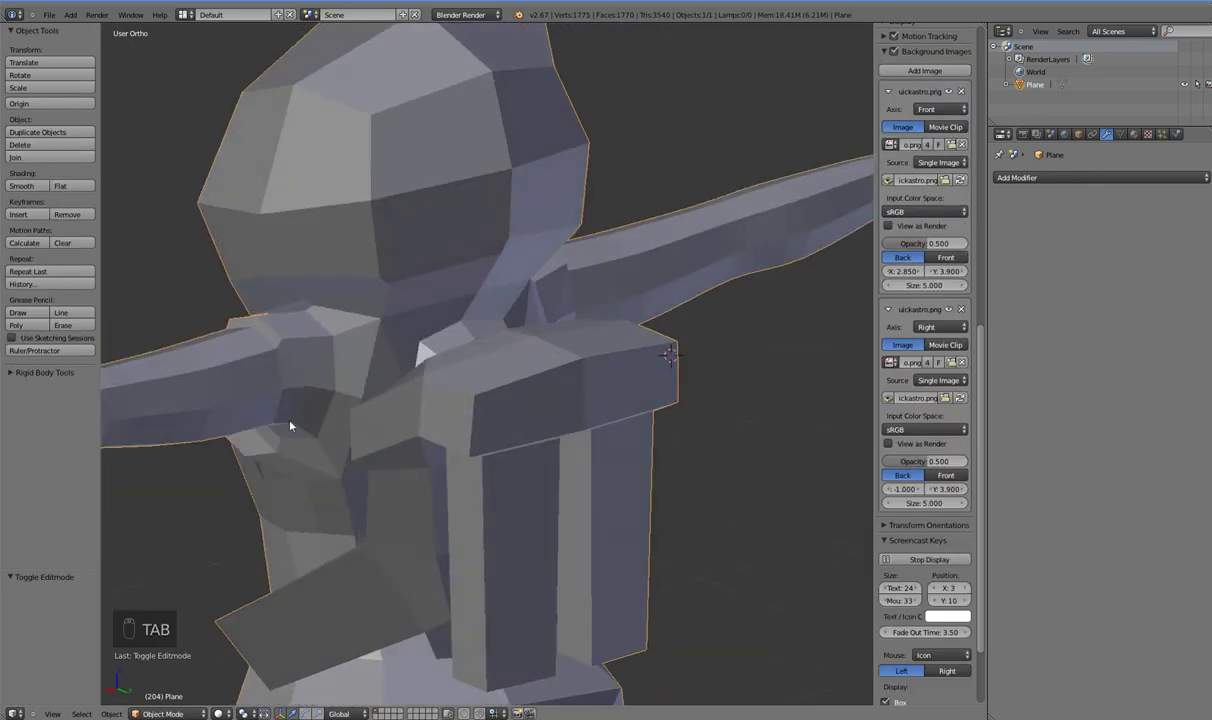
{"action": "middle_click", "coordinate": [366, 351]}
{"action": "key", "text": "Tab"}
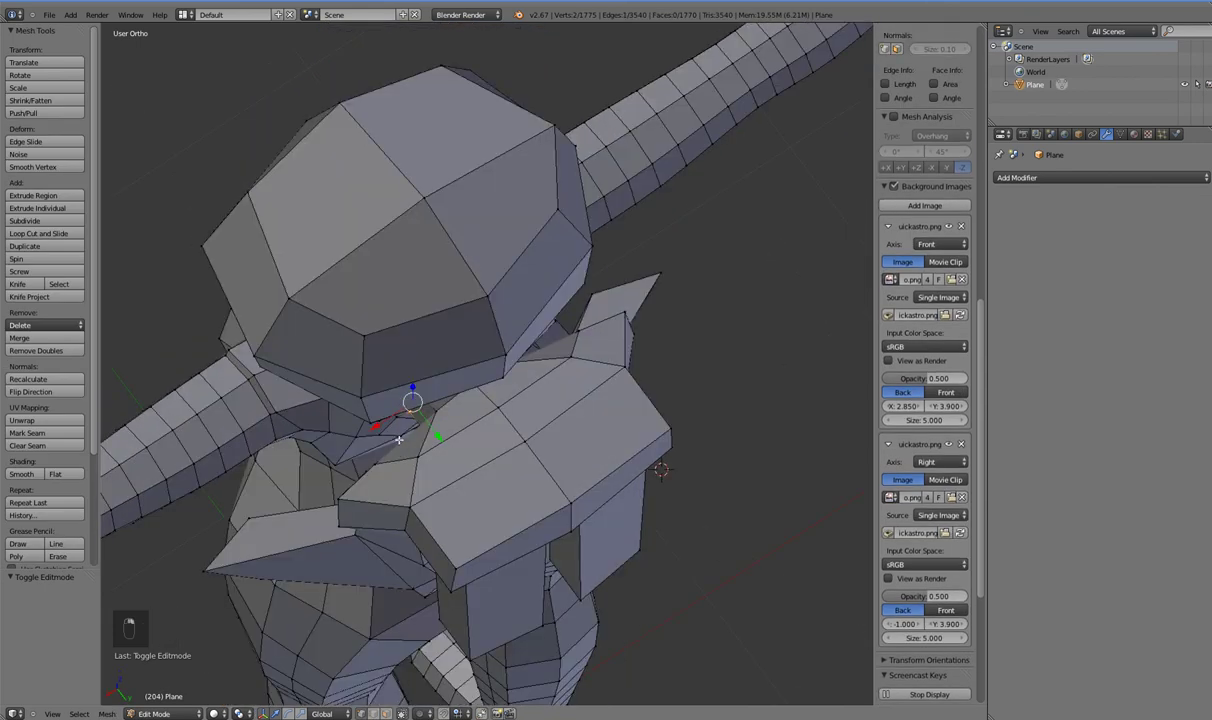
{"action": "right_click", "coordinate": [384, 367]}
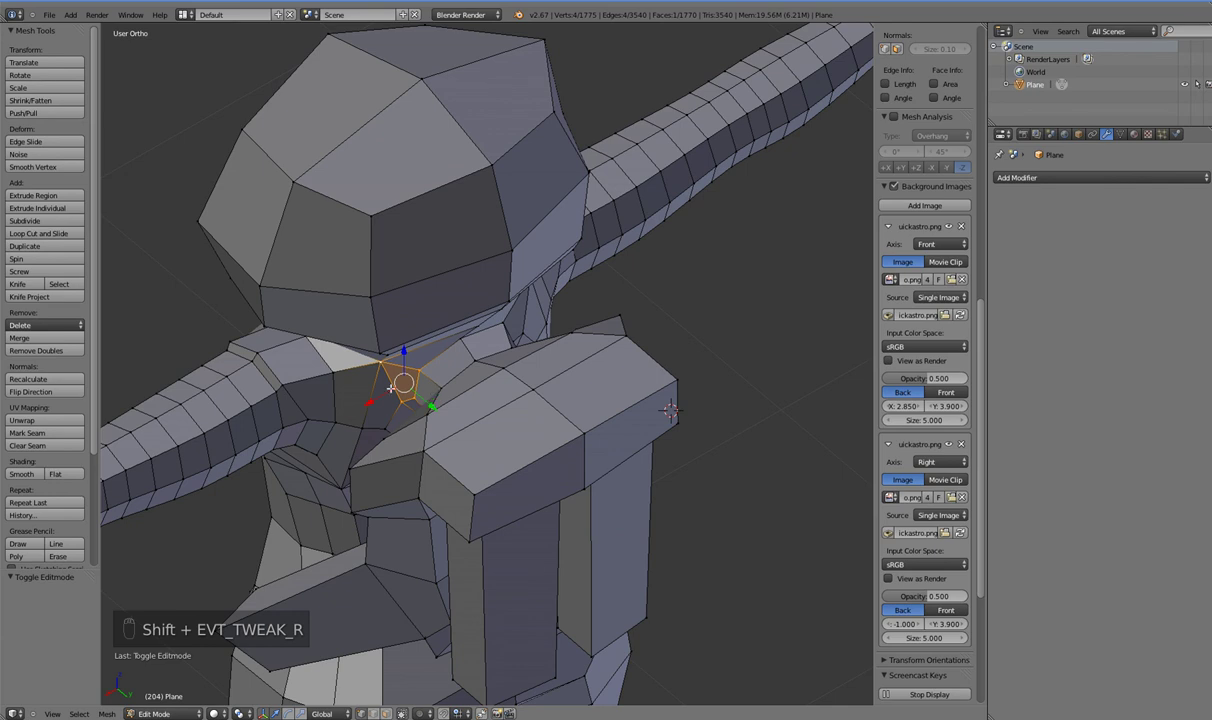
- Extrude the rear rim edge and pull the back plate down toward the backpack
{"action": "middle_click", "coordinate": [432, 400]}
{"action": "middle_click", "coordinate": [472, 402]}
{"action": "middle_click", "coordinate": [506, 366]}
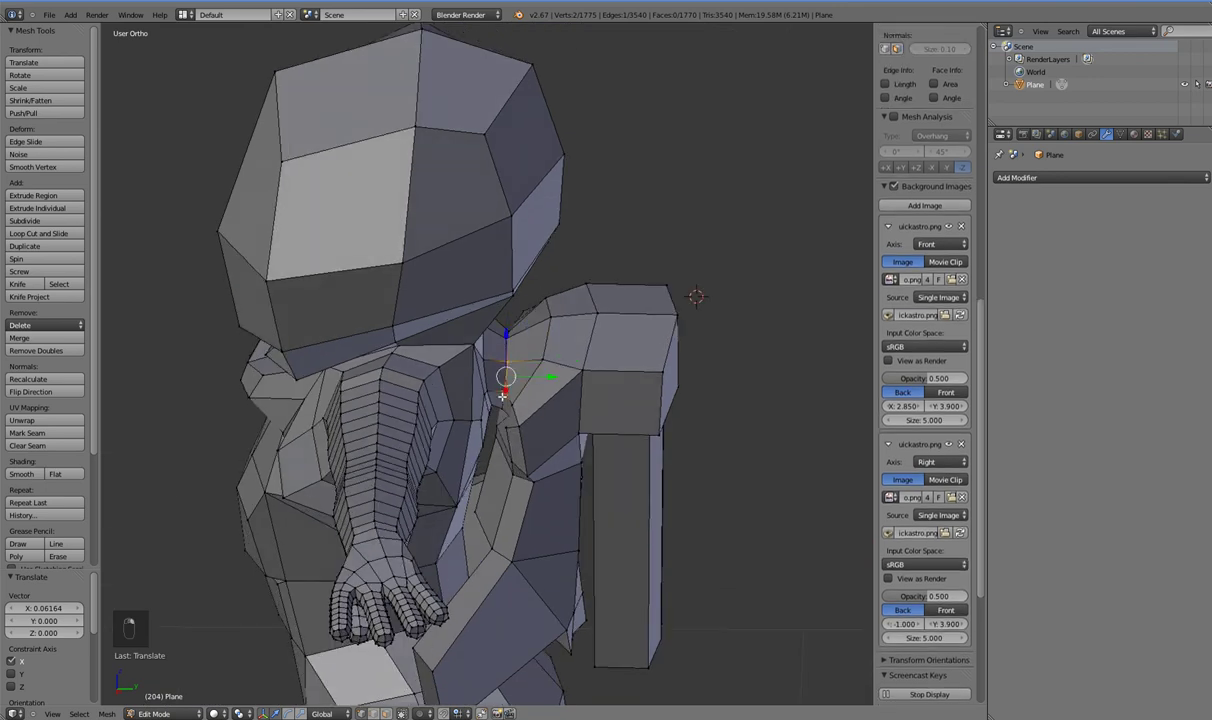
{"action": "left_click_drag", "start_coordinate": [386, 412], "coordinate": [422, 392]}
{"action": "middle_click", "coordinate": [422, 392]}
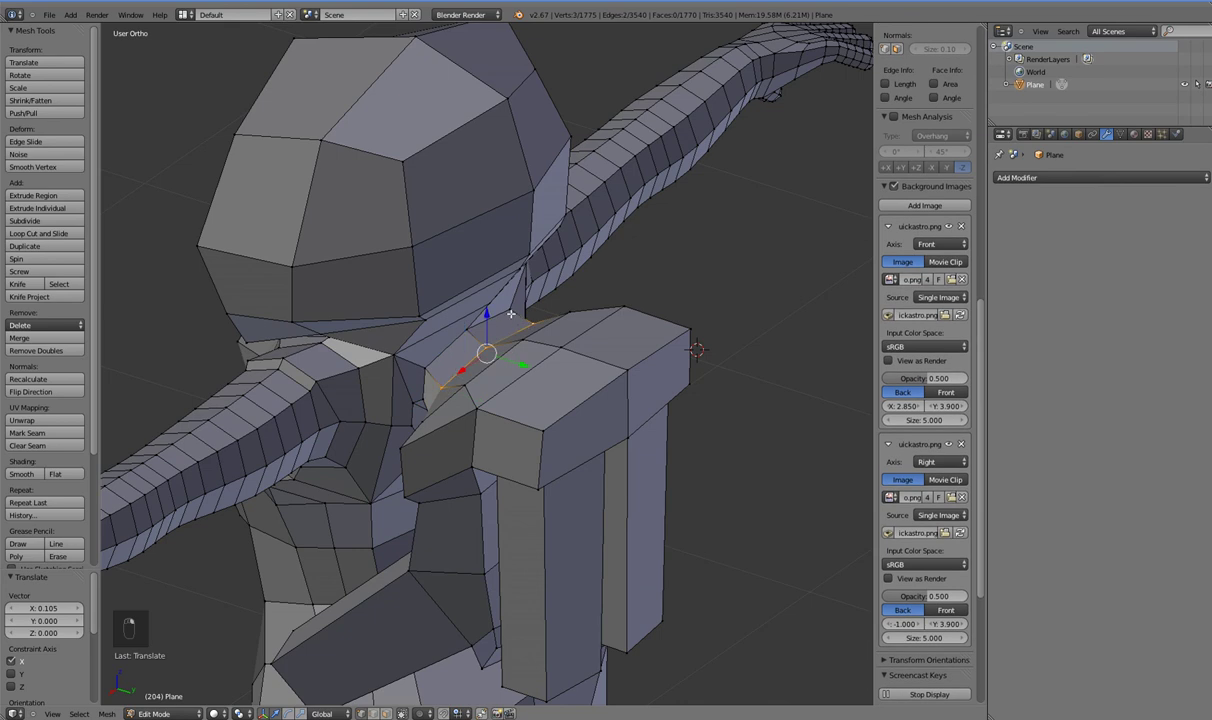
{"action": "middle_click", "coordinate": [474, 369]}
{"action": "key", "text": "e"}
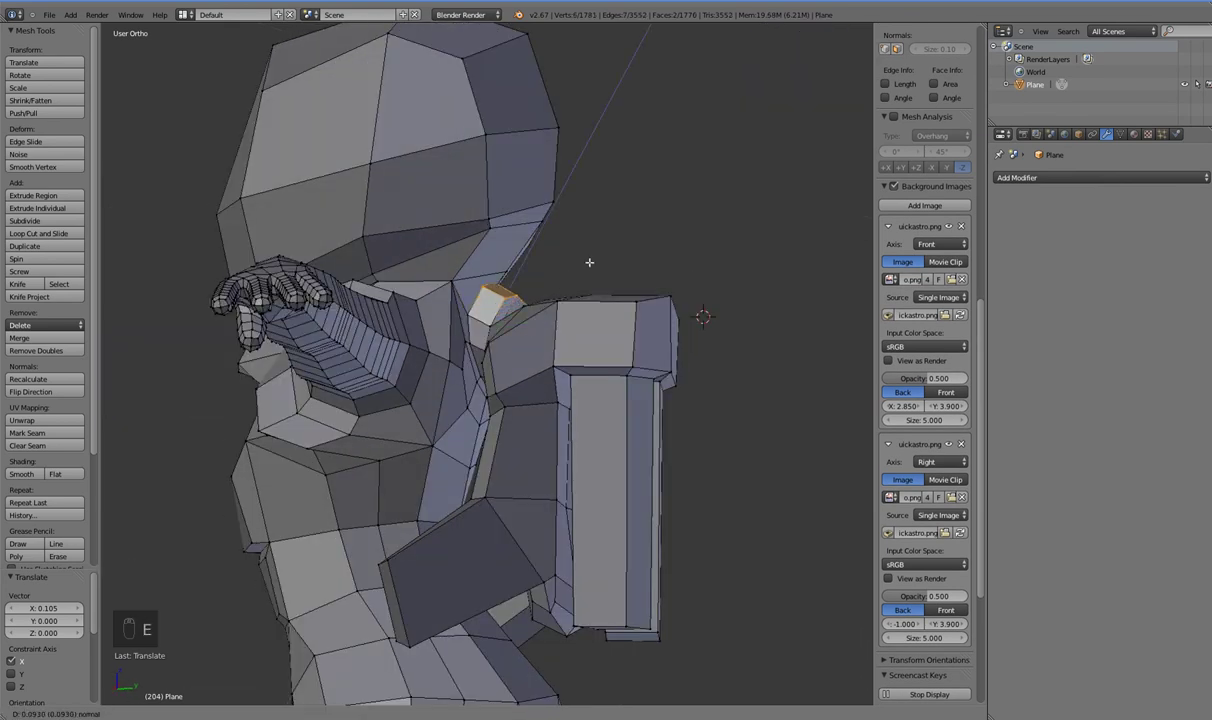
{"action": "middle_click", "coordinate": [611, 532]}
{"action": "left_click_drag", "start_coordinate": [613, 512], "coordinate": [573, 250]}
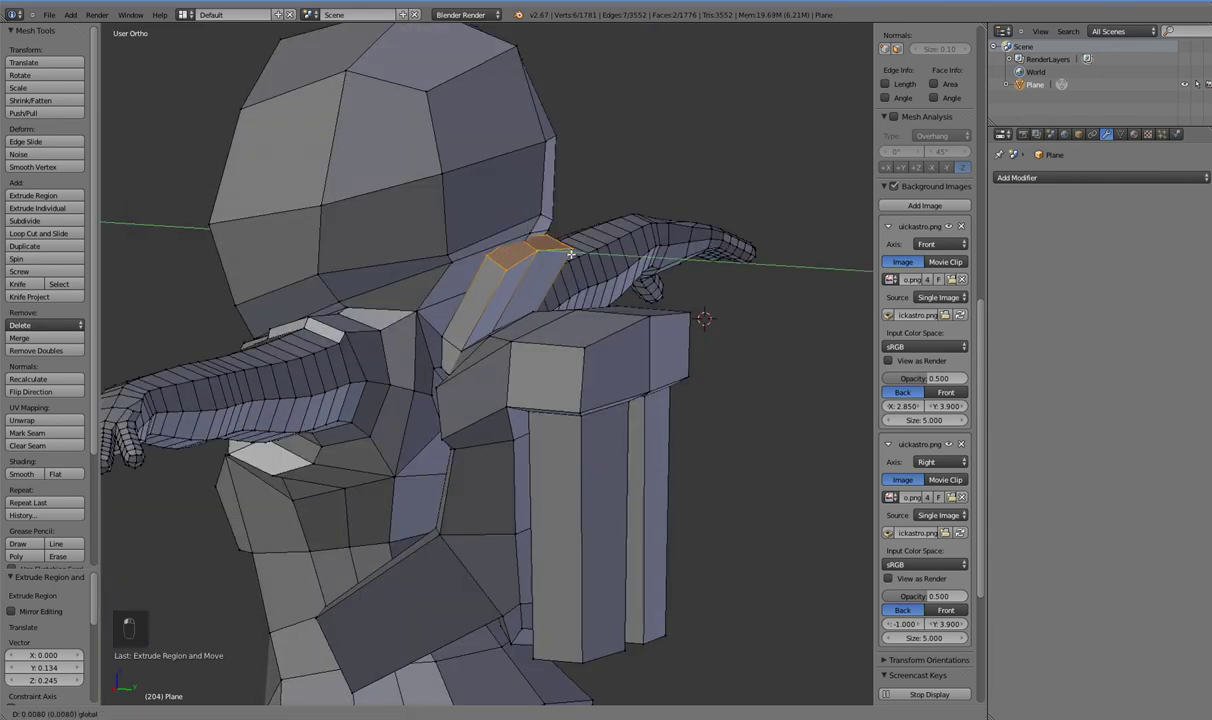
- Orbit around the back to inspect the new back plate strip
{"action": "middle_click", "coordinate": [556, 345]}
{"action": "middle_click", "coordinate": [533, 298]}
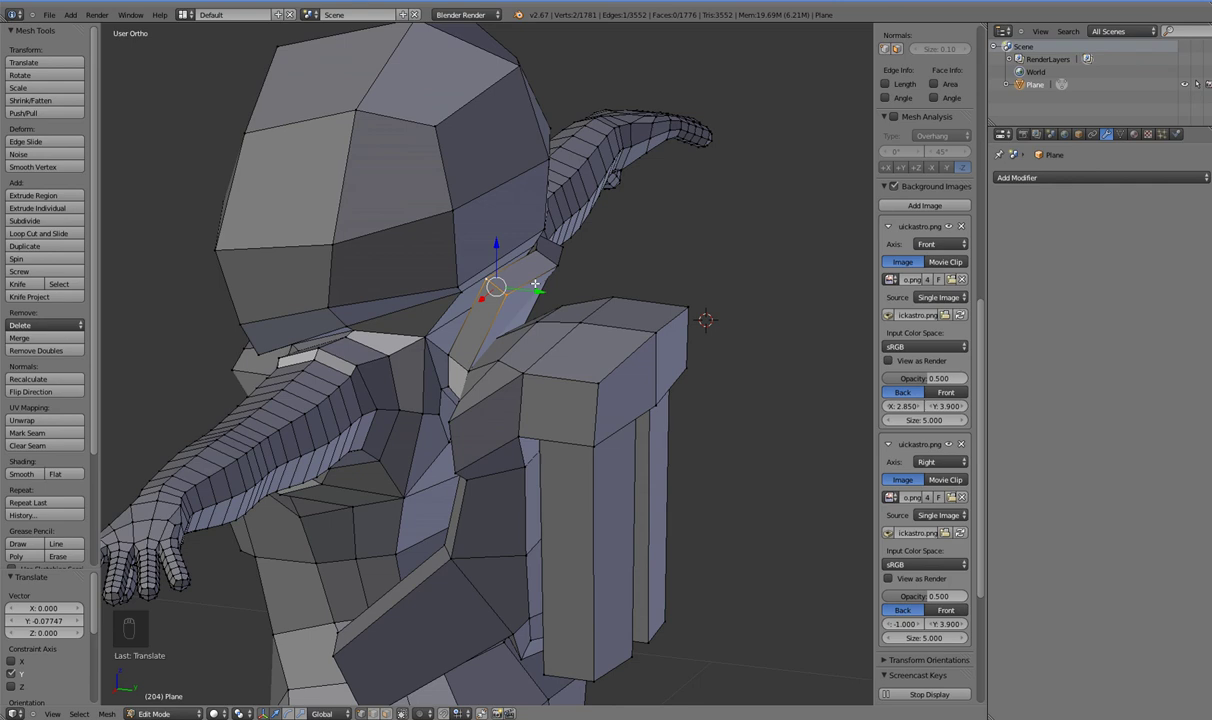
{"action": "middle_click", "coordinate": [485, 344]}
{"action": "middle_click", "coordinate": [445, 322]}
{"action": "middle_click", "coordinate": [400, 386]}
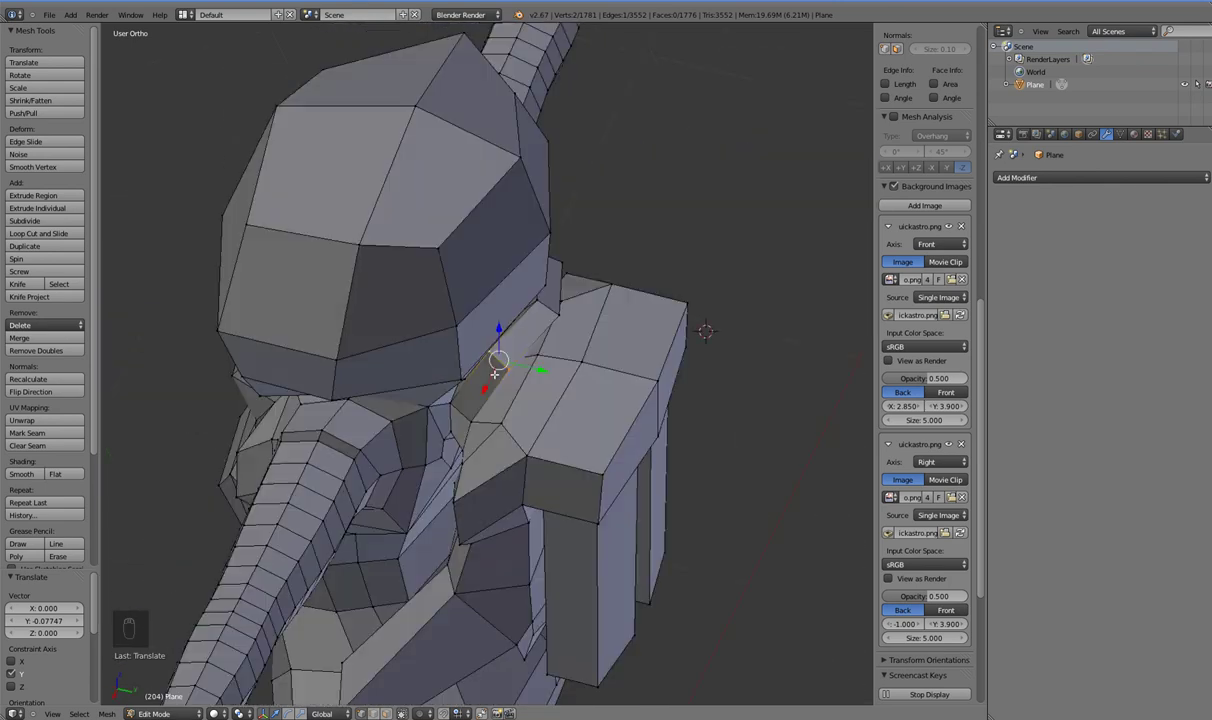
- Move individual back and front plate vertices to tidy the helmet plates
{"action": "left_click", "coordinate": [533, 284]}
{"action": "left_click_drag", "start_coordinate": [578, 280], "coordinate": [483, 330]}
{"action": "left_click_drag", "start_coordinate": [436, 325], "coordinate": [454, 314]}
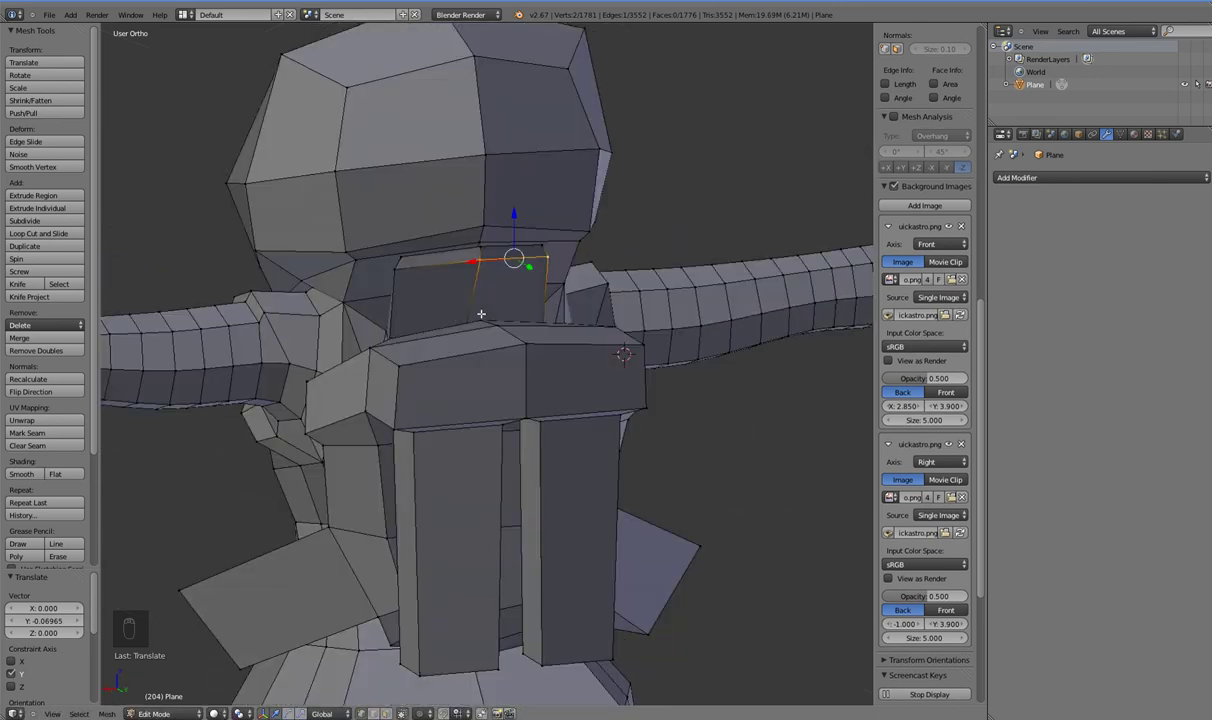
{"action": "left_click", "coordinate": [465, 296]}
{"action": "left_click_drag", "start_coordinate": [492, 326], "coordinate": [452, 319]}
{"action": "left_click", "coordinate": [485, 368]}
{"action": "left_click_drag", "start_coordinate": [434, 339], "coordinate": [472, 298]}
{"action": "left_click_drag", "start_coordinate": [462, 272], "coordinate": [447, 276]}
- Snap the back plate's lower vertices onto the backpack and zoom out to the whole figure
{"action": "left_click", "coordinate": [447, 276]}
{"action": "middle_click", "coordinate": [492, 369]}
{"action": "middle_click", "coordinate": [445, 354]}
{"action": "left_click_drag", "start_coordinate": [437, 328], "coordinate": [435, 282]}
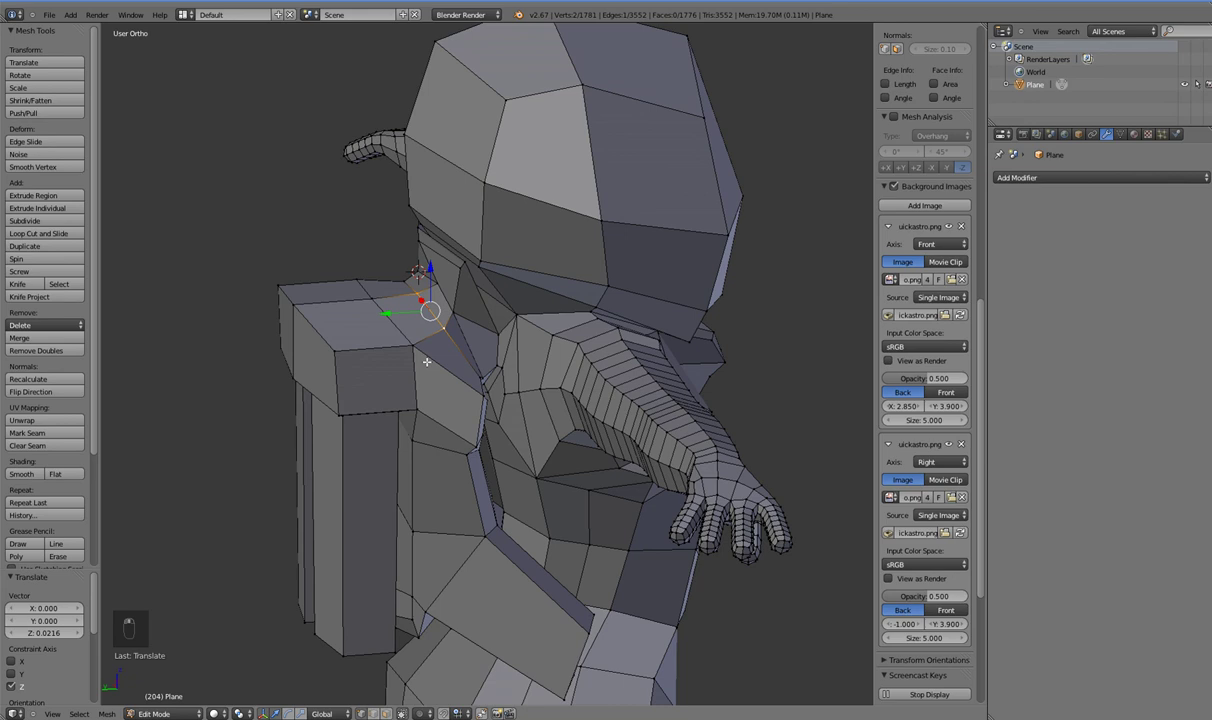
{"action": "left_click", "coordinate": [452, 402]}
{"action": "right_click", "coordinate": [443, 407]}
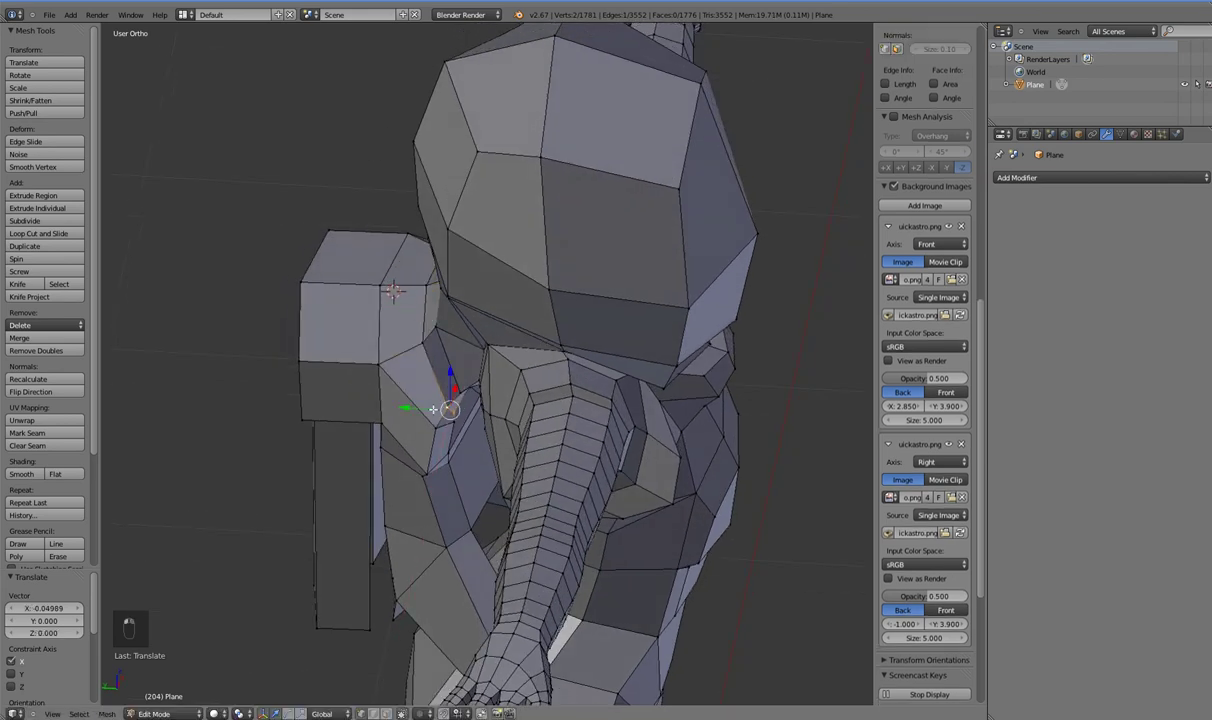
{"action": "left_click_drag", "start_coordinate": [469, 379], "coordinate": [516, 342]}
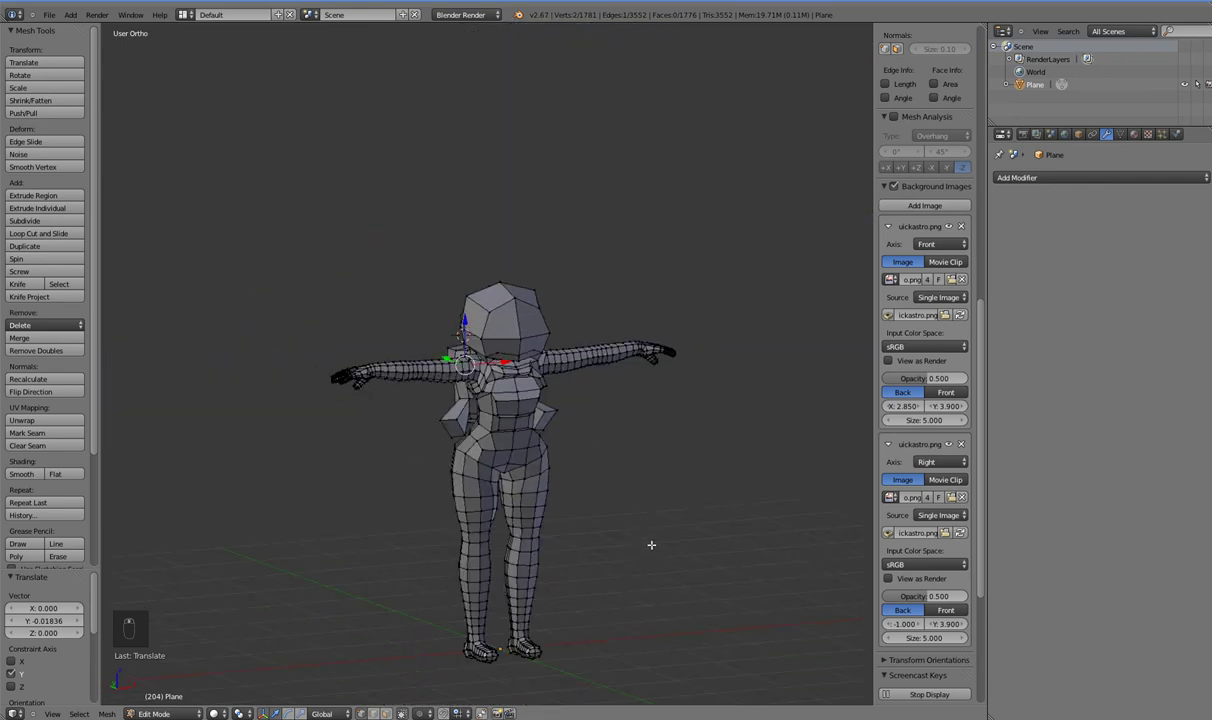
- Leave Edit Mode and orbit around the finished astronaut from front, side and angled views
{"action": "key", "text": "ctrl+s"}
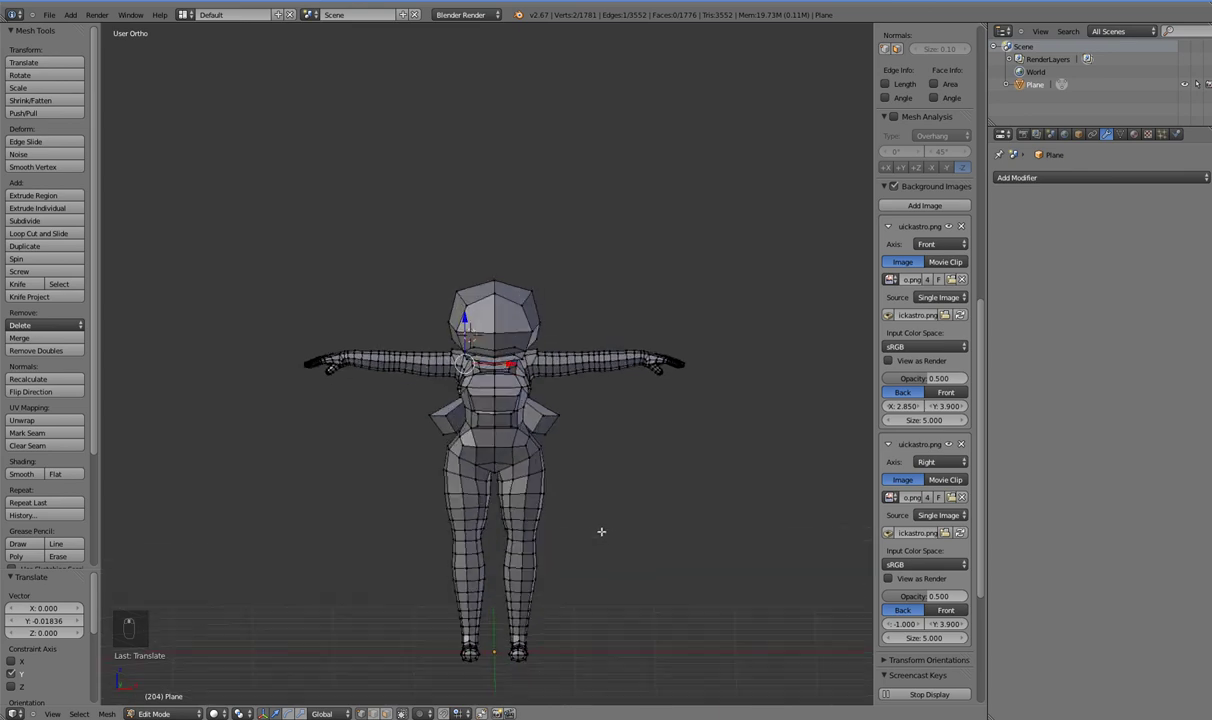
{"action": "key", "text": "Tab"}
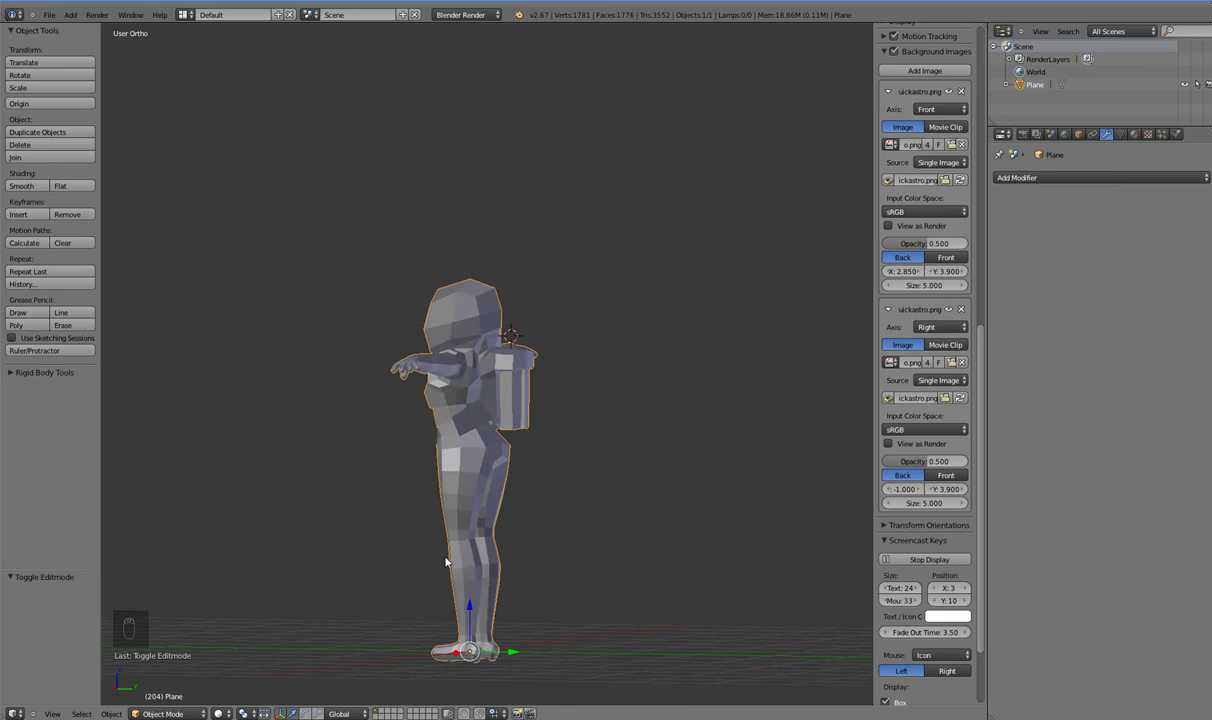
{"action": "left_click_drag", "start_coordinate": [506, 650], "coordinate": [577, 389]}
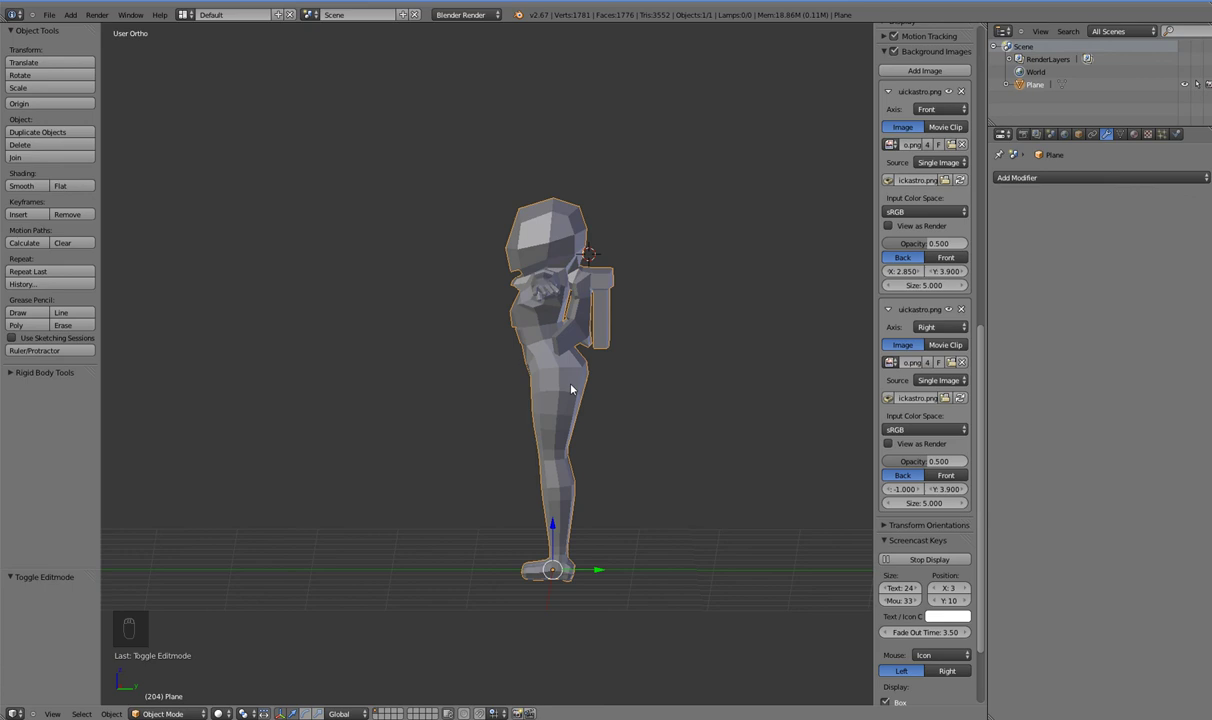
{"action": "left_click_drag", "start_coordinate": [509, 539], "coordinate": [637, 549]}
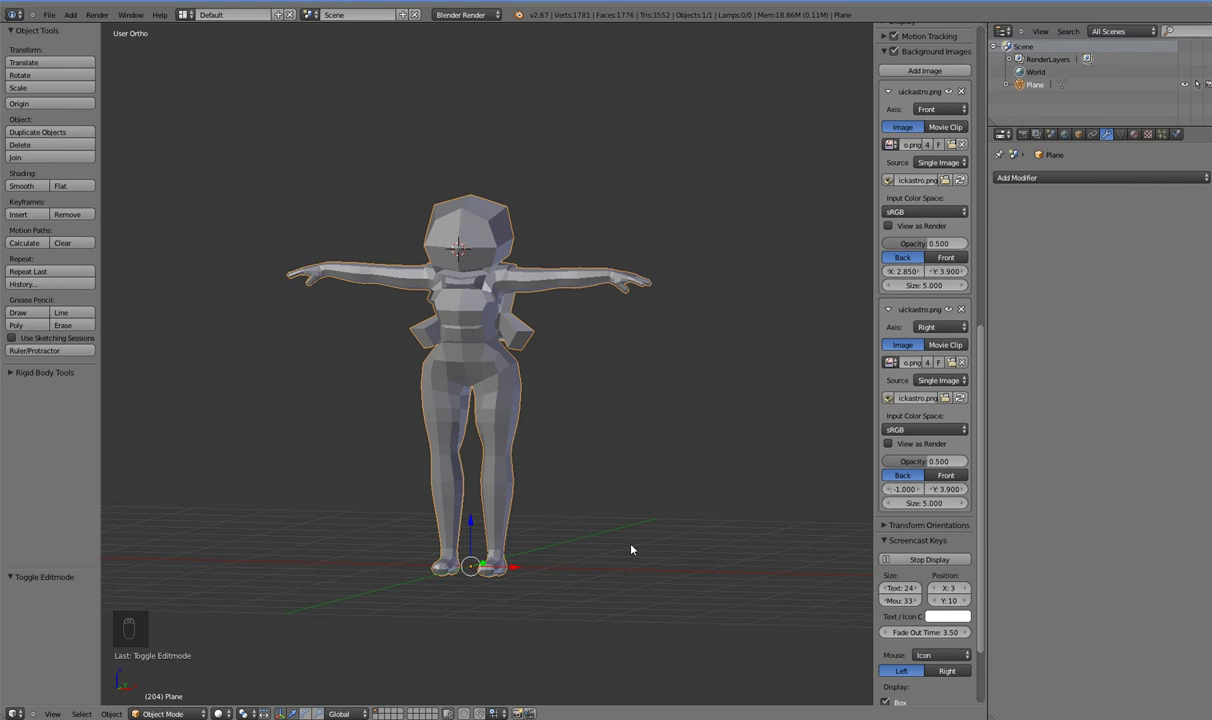
{"action": "left_click_drag", "start_coordinate": [582, 553], "coordinate": [590, 565]}
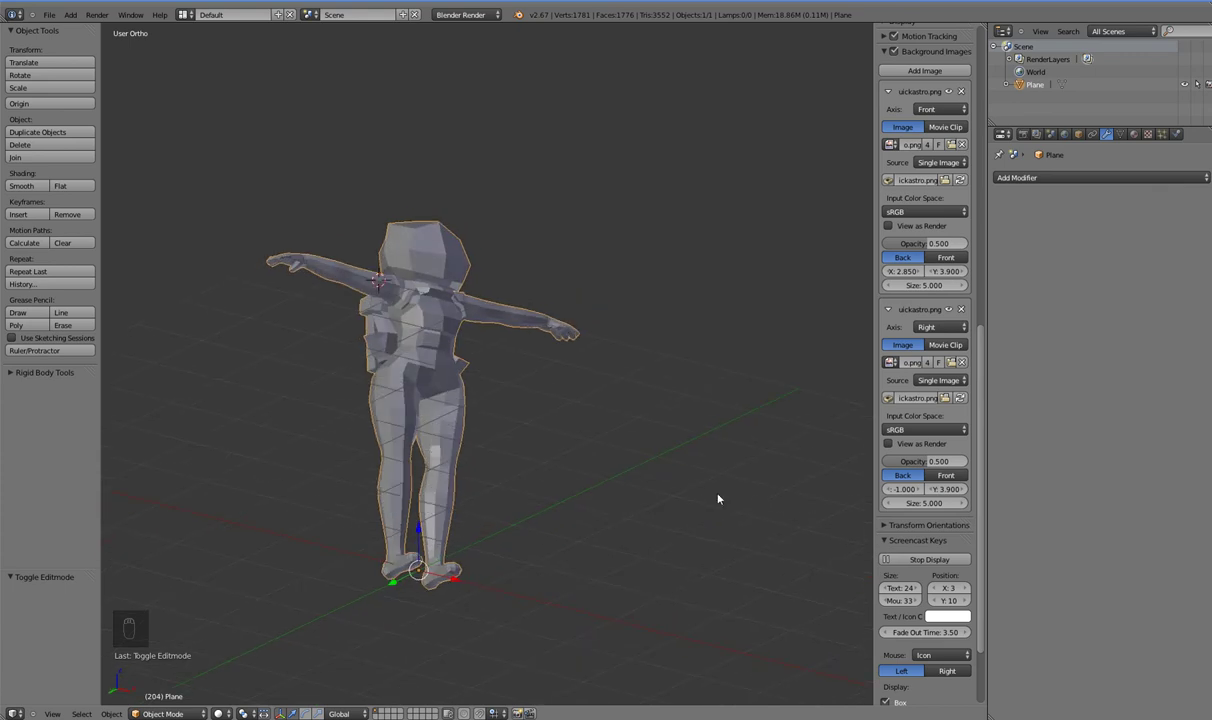